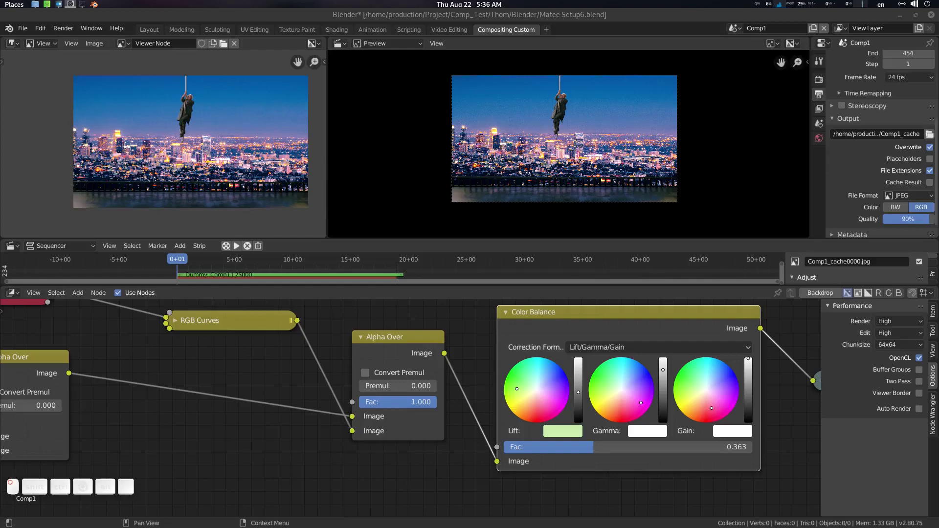
Play the cached composite preview of the actor over the city in the sequencer.
{"action": "left_click", "coordinate": [382, 149]}
{"action": "key", "text": "space"}
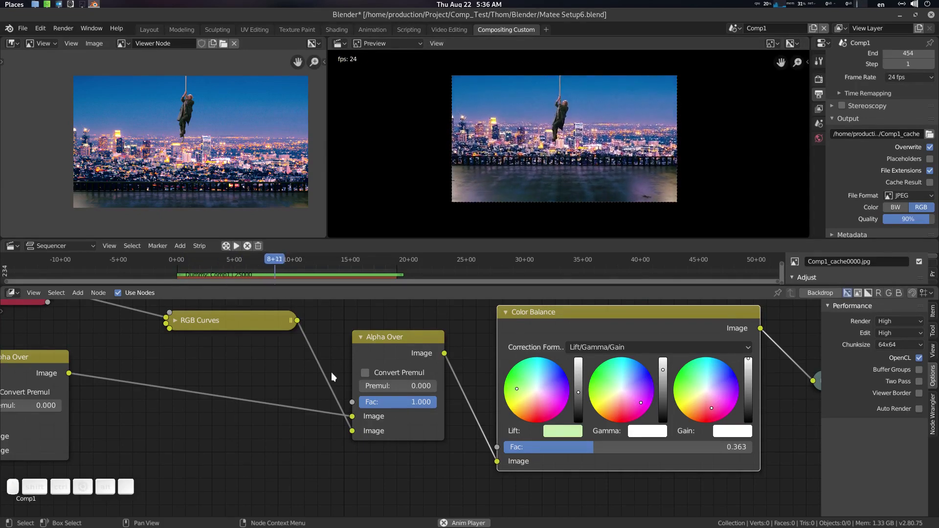
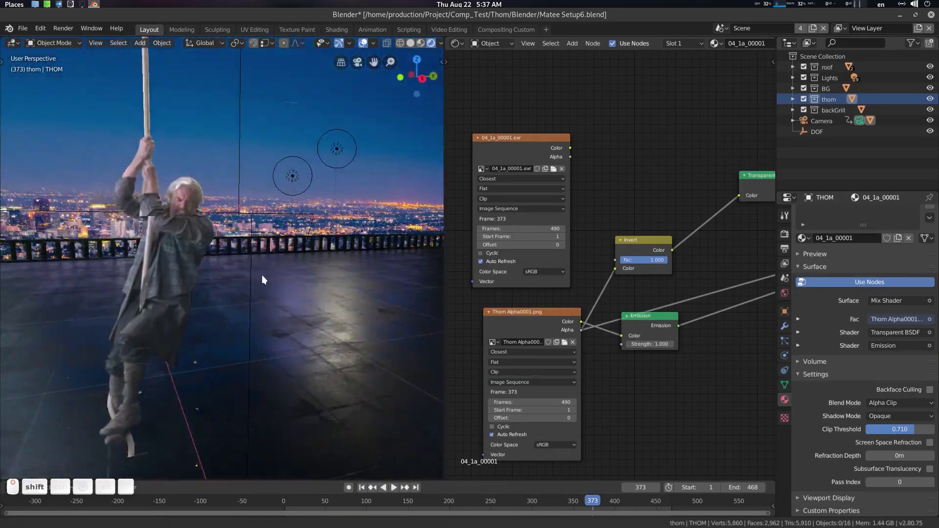
Orbit and zoom around the actor in the 3D rooftop scene in the Layout workspace.
{"action": "middle_click", "coordinate": [215, 251]}
{"action": "scroll", "scroll_direction": "up", "scroll_amount": 3}
{"action": "middle_click", "coordinate": [614, 303]}
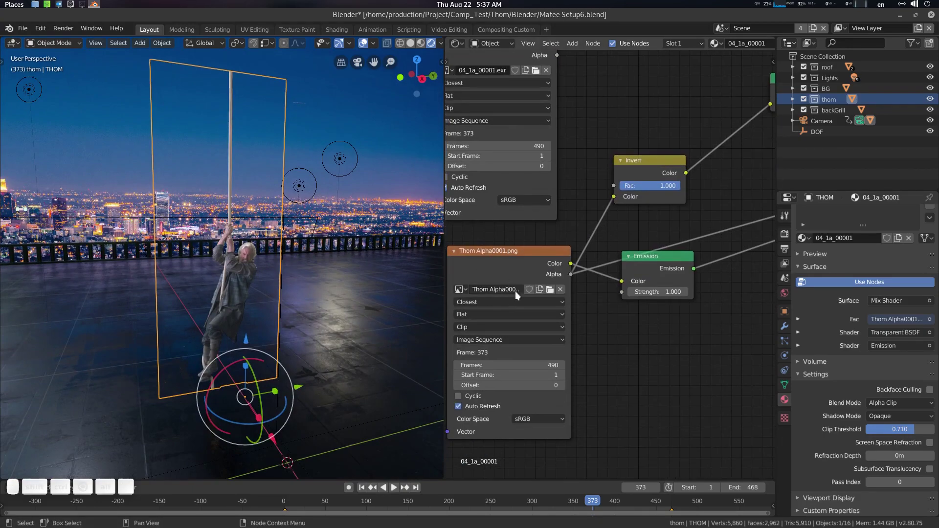
{"action": "scroll", "scroll_direction": "up", "scroll_amount": 3}
{"action": "middle_click", "coordinate": [282, 276]}
{"action": "middle_click", "coordinate": [254, 254]}
{"action": "middle_click", "coordinate": [307, 266]}
{"action": "middle_click", "coordinate": [618, 323]}
{"action": "scroll", "scroll_direction": "up", "scroll_amount": 3}
{"action": "middle_click", "coordinate": [555, 335]}
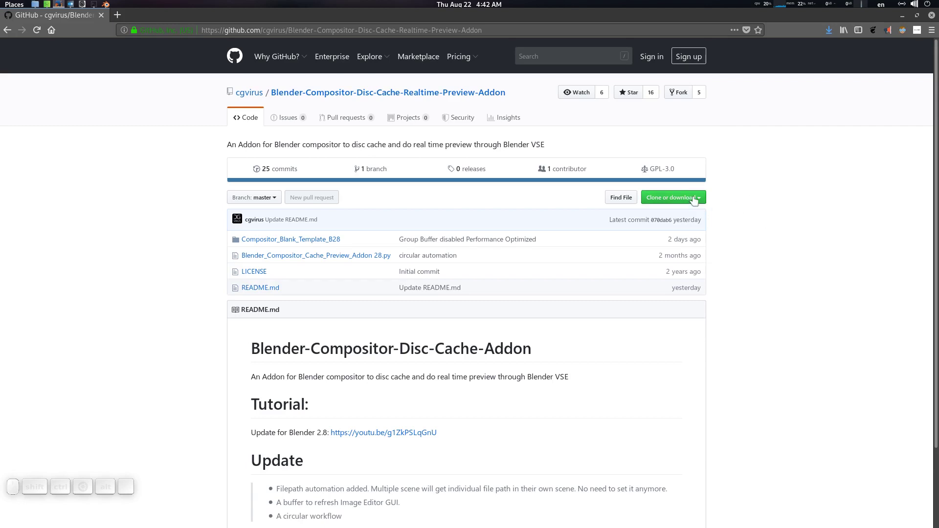
Show the repository's Clone or download options with the ZIP download.
{"action": "left_click", "coordinate": [277, 83]}
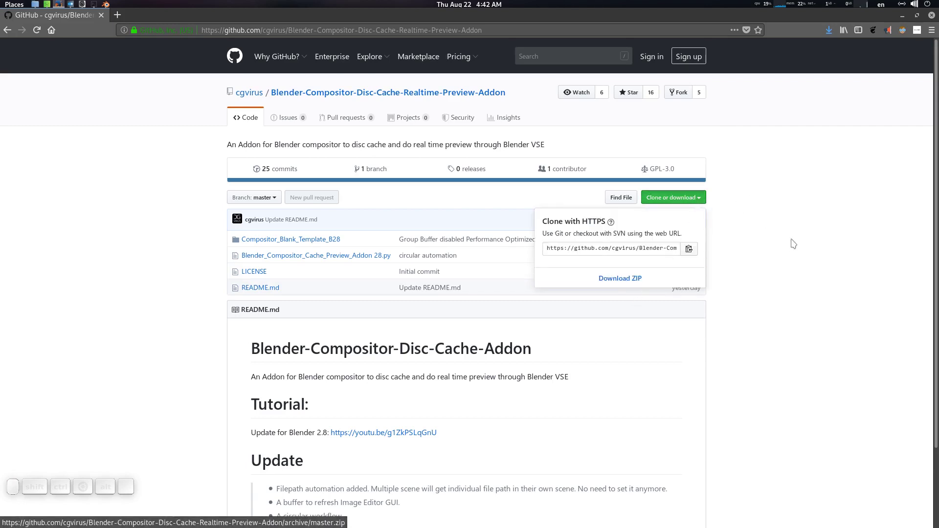
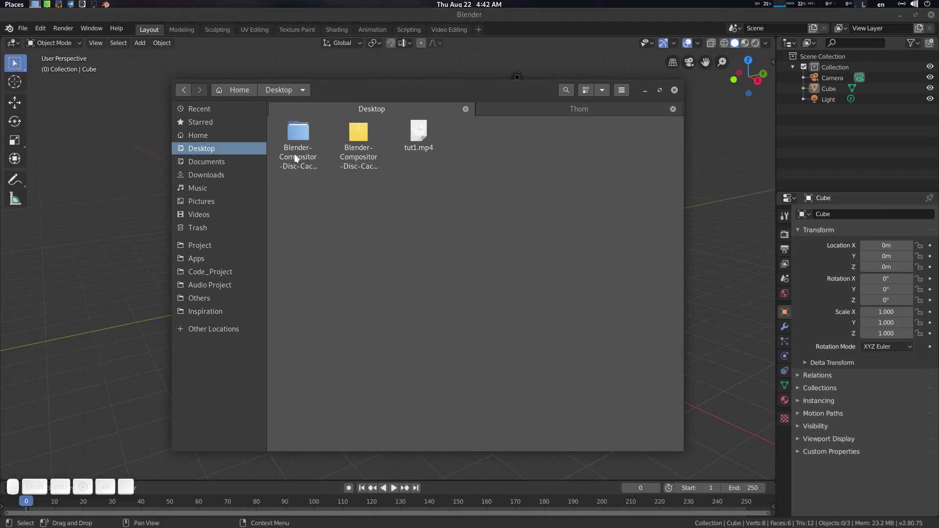
Locate Blender_Compositor_Cache_Preview_Addon 28.py in the extracted Desktop folder, then close Files.
{"action": "left_click", "coordinate": [297, 158]}
{"action": "left_click", "coordinate": [297, 148]}
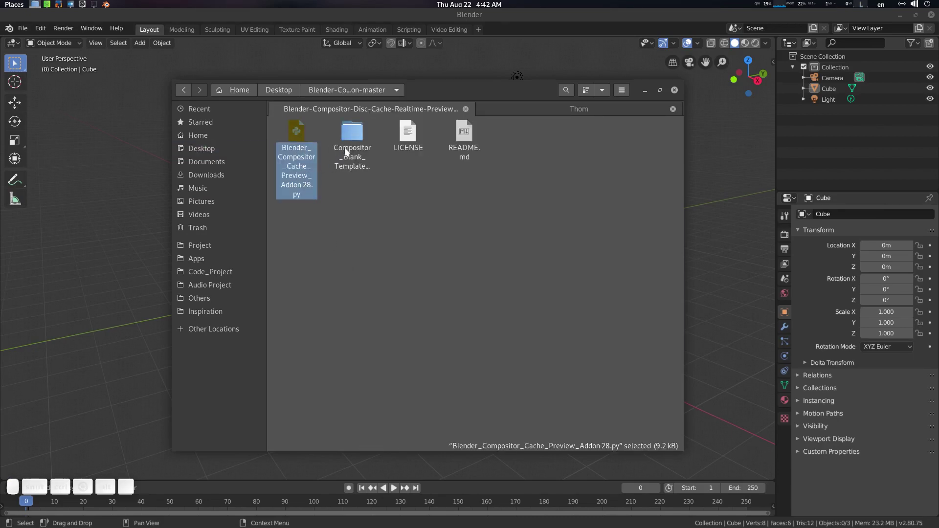
{"action": "left_click", "coordinate": [348, 151]}
{"action": "left_click", "coordinate": [378, 97]}
{"action": "left_click", "coordinate": [377, 230]}
{"action": "left_click_drag", "start_coordinate": [303, 122], "coordinate": [559, 168]}
{"action": "left_click", "coordinate": [558, 169]}
{"action": "left_click", "coordinate": [244, 13]}
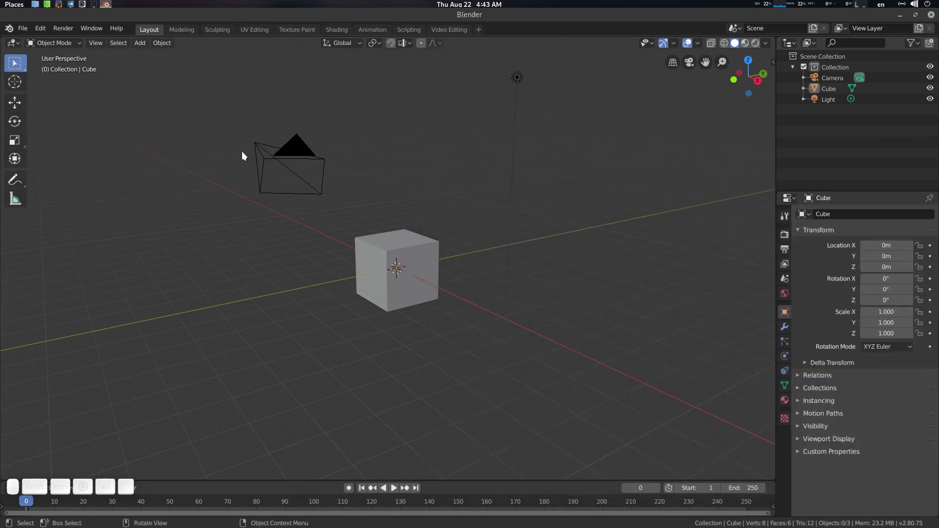
Install the add-on from its .py script in the extracted Desktop folder via Preferences.
{"action": "key", "text": "F4"}
{"action": "left_click", "coordinate": [217, 224]}
{"action": "left_click", "coordinate": [319, 110]}
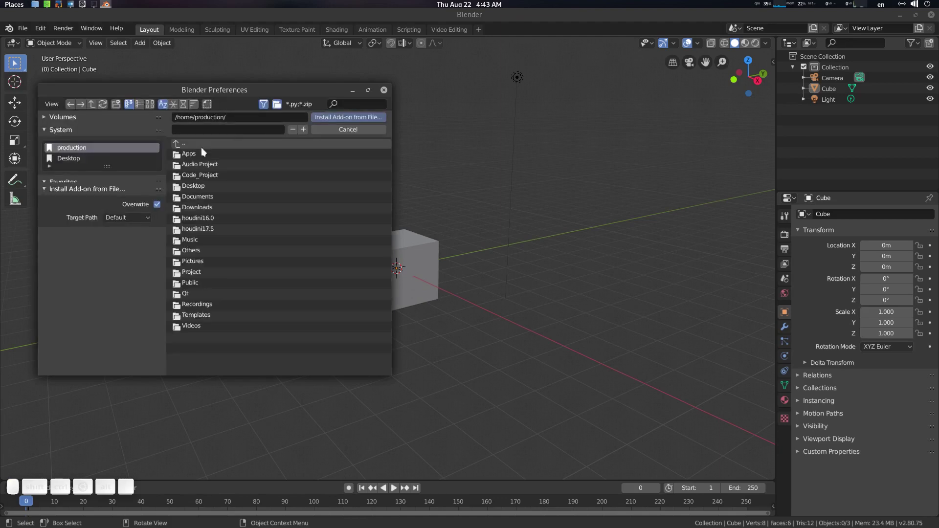
{"action": "left_click", "coordinate": [77, 160]}
{"action": "left_click", "coordinate": [225, 159]}
{"action": "left_click", "coordinate": [216, 166]}
{"action": "left_click", "coordinate": [300, 120]}
Filter add-ons by 'comp', enable Compositor Disc Cache and close Preferences.
{"action": "key", "text": "c"}
{"action": "key", "text": "o"}
{"action": "key", "text": "m"}
{"action": "key", "text": "p"}
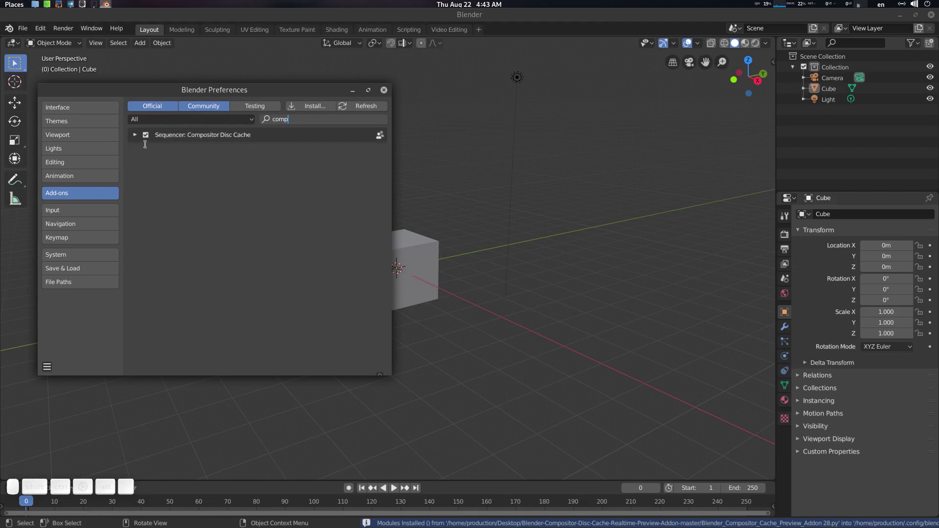
{"action": "left_click", "coordinate": [182, 136]}
{"action": "left_click", "coordinate": [49, 371]}
{"action": "left_click", "coordinate": [85, 341]}
{"action": "left_click", "coordinate": [388, 89]}
{"action": "left_click", "coordinate": [483, 18]}
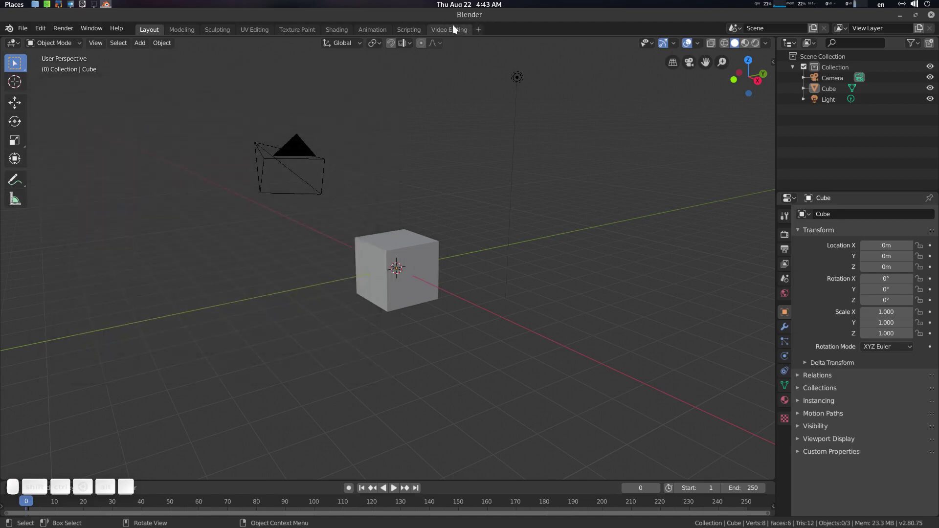
Duplicate the Video Editing workspace tab and bring up options to rename the copy.
{"action": "right_click", "coordinate": [455, 34]}
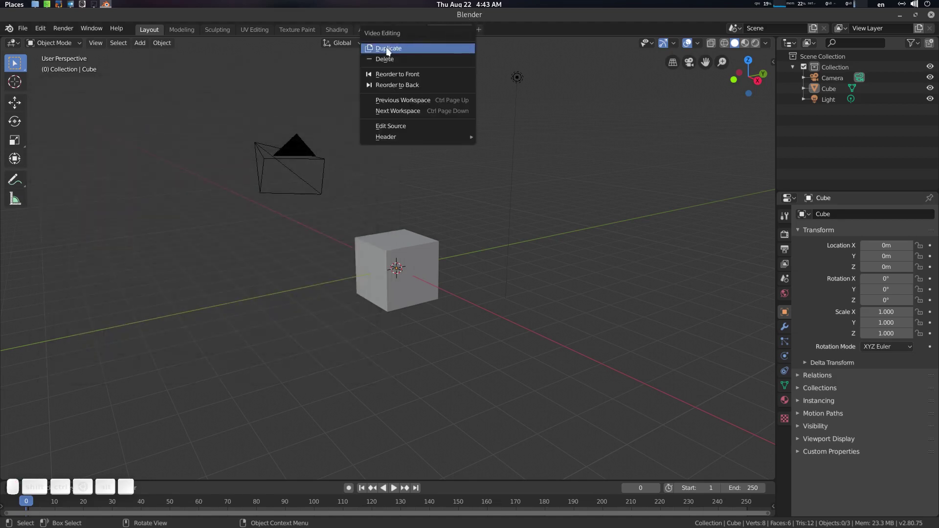
{"action": "left_click", "coordinate": [504, 26]}
{"action": "right_click", "coordinate": [456, 35]}
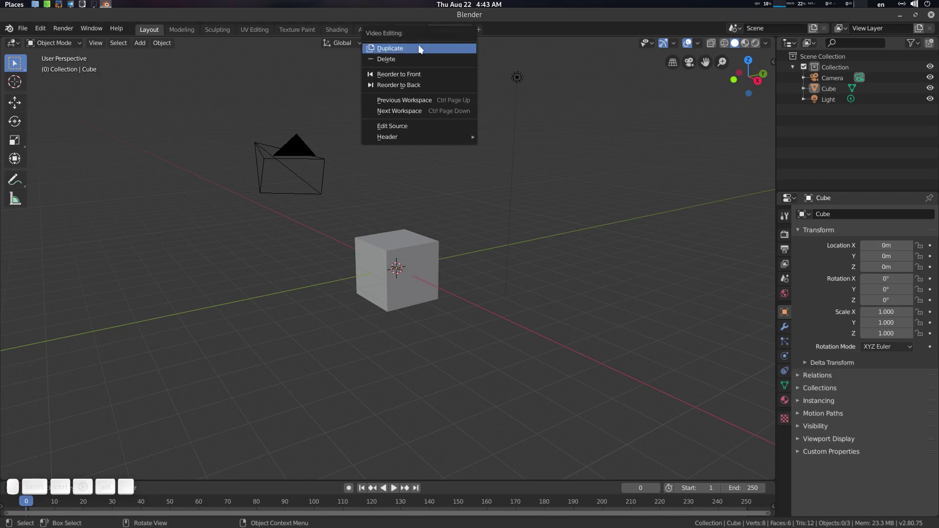
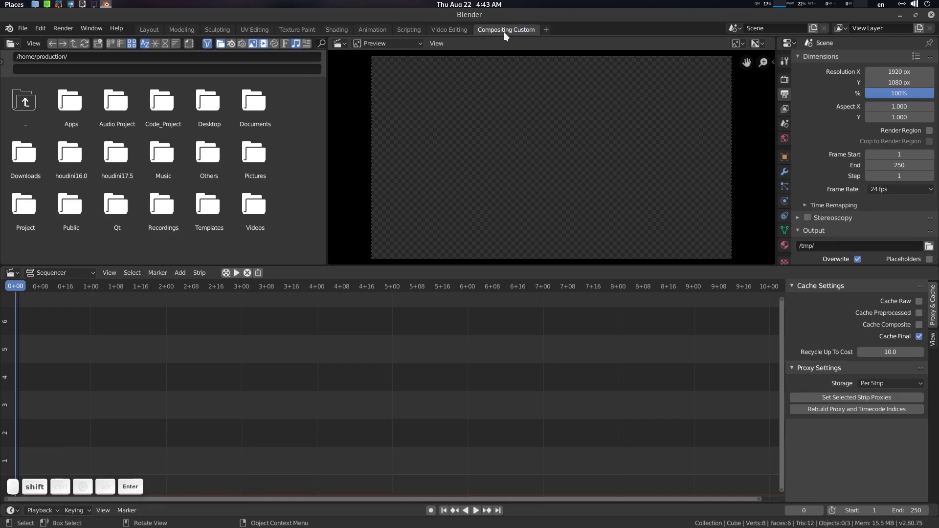
Set the file browser to an Image Editor on Viewer Node, make the lower area a Compositor, return to Layout.
{"action": "left_click", "coordinate": [17, 58]}
{"action": "left_click", "coordinate": [42, 95]}
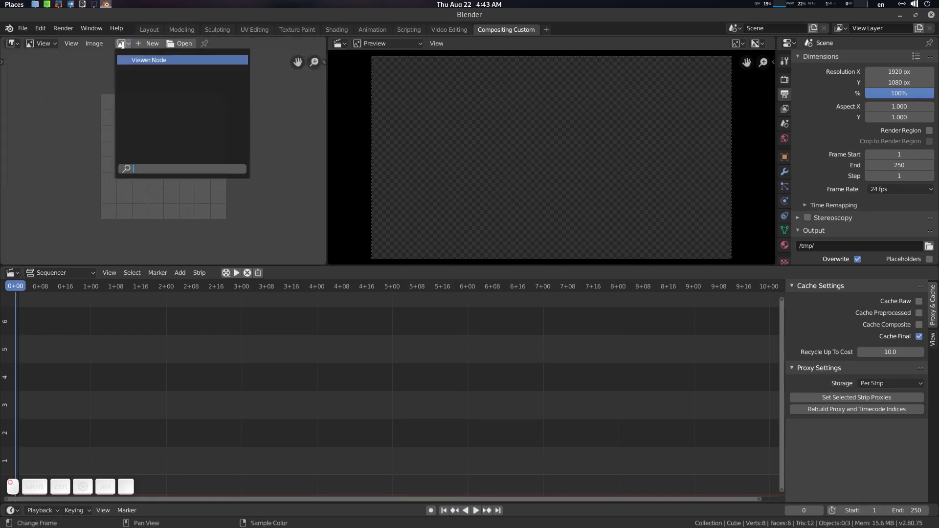
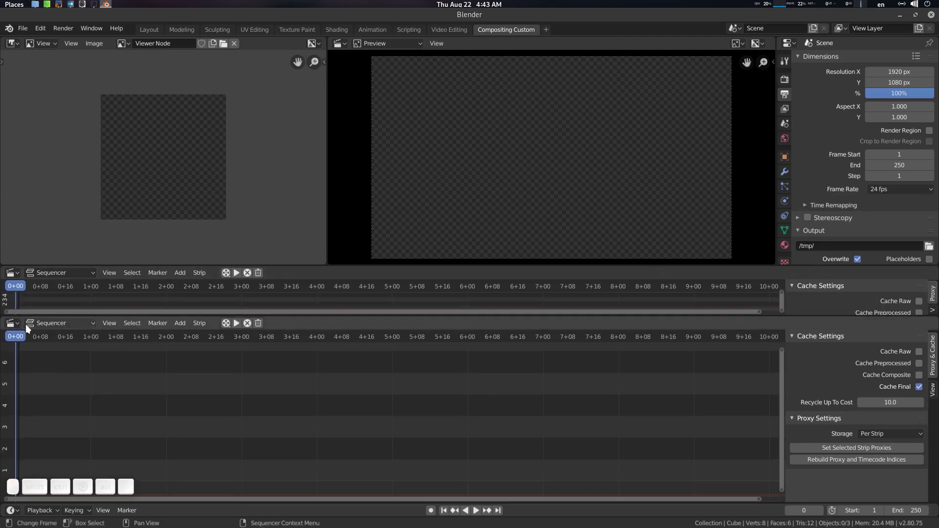
{"action": "left_click", "coordinate": [20, 328]}
{"action": "left_click", "coordinate": [39, 409]}
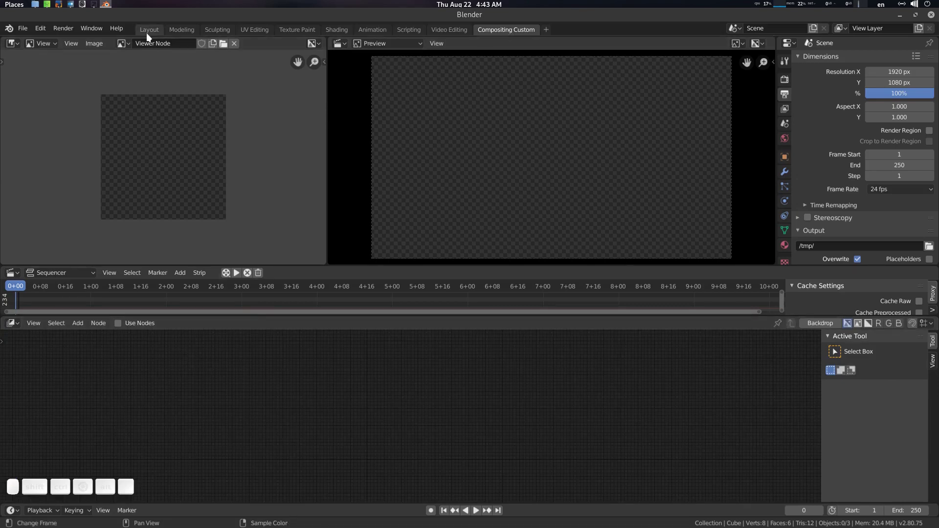
{"action": "left_click", "coordinate": [151, 34]}
Save the current setup as the startup file via File > Defaults and confirm.
{"action": "left_click_drag", "start_coordinate": [348, 203], "coordinate": [379, 206]}
{"action": "left_click", "coordinate": [366, 205]}
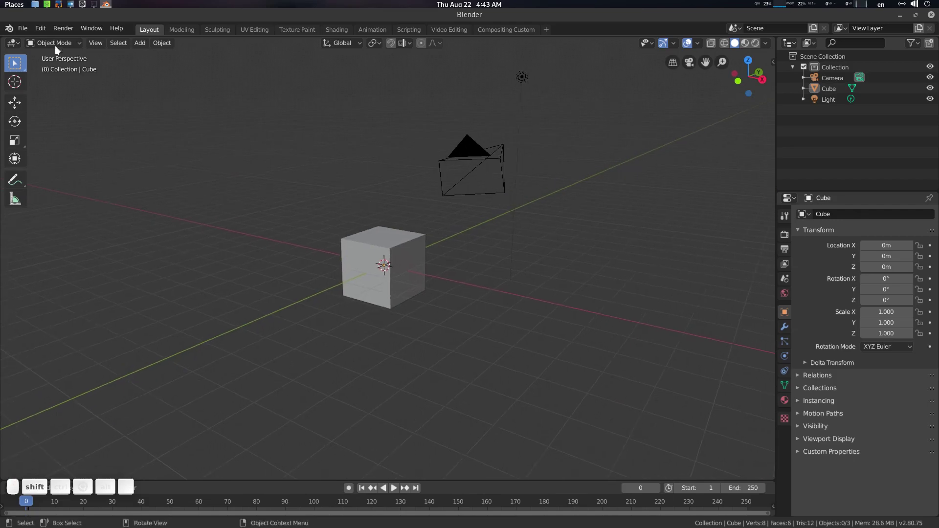
{"action": "left_click", "coordinate": [30, 33]}
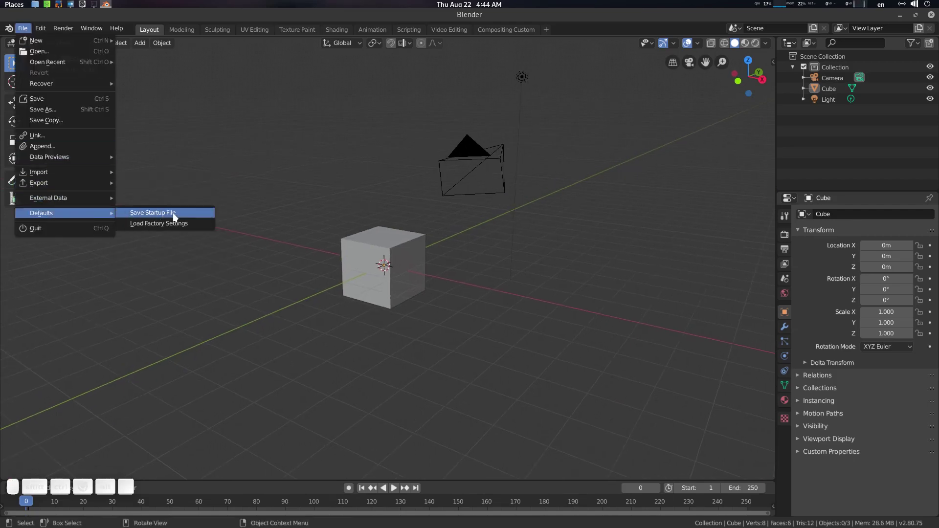
{"action": "left_click", "coordinate": [180, 216]}
{"action": "left_click", "coordinate": [179, 217]}
{"action": "left_click", "coordinate": [362, 223]}
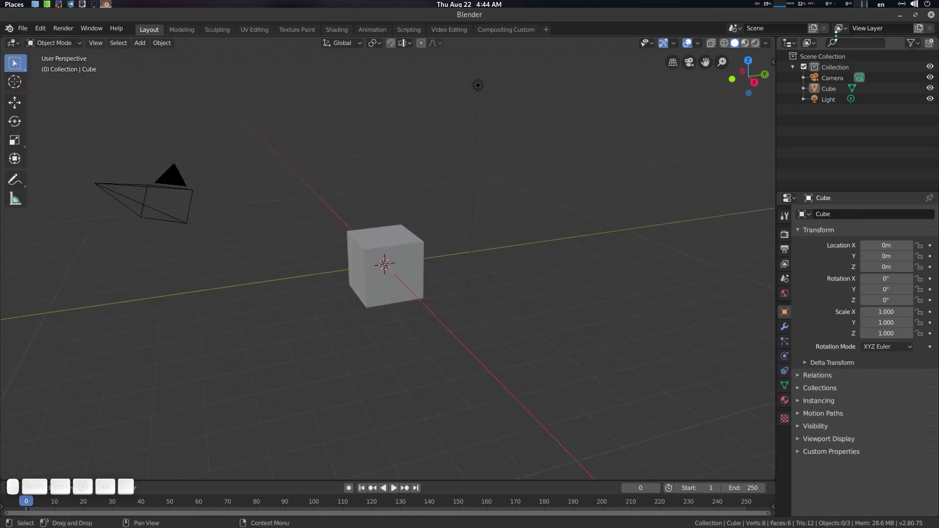
Restart Blender and switch to the preserved Compositing Custom workspace.
{"action": "left_click", "coordinate": [932, 14]}
{"action": "left_click", "coordinate": [386, 288]}
{"action": "left_click", "coordinate": [504, 519]}
{"action": "left_click", "coordinate": [649, 23]}
{"action": "left_click", "coordinate": [520, 31]}
{"action": "left_click", "coordinate": [513, 35]}
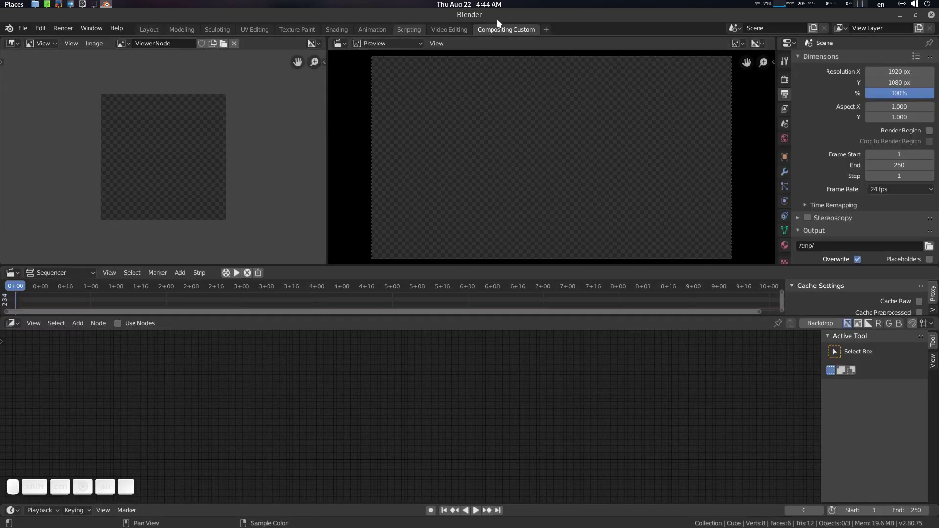
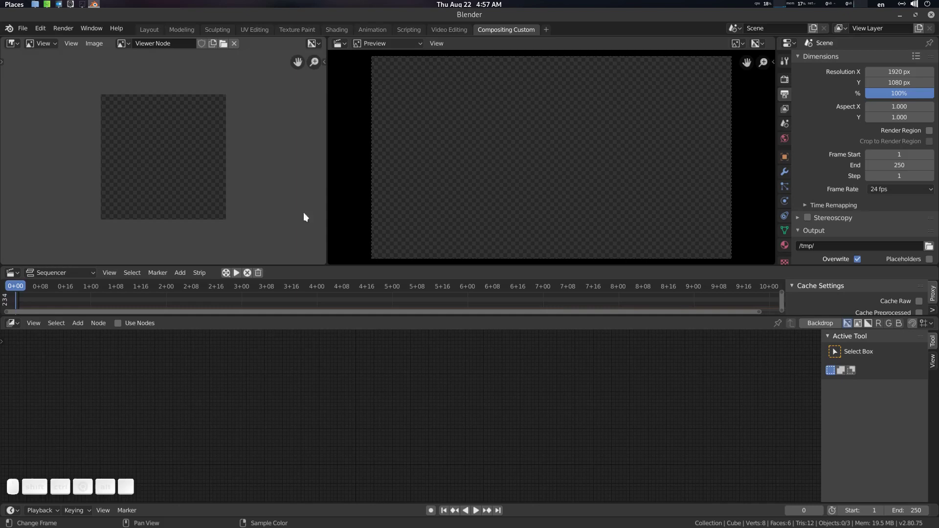
Start Save As and create a new folder named Green on the Desktop.
{"action": "left_click", "coordinate": [475, 17]}
{"action": "key", "text": "ctrl+shift+s"}
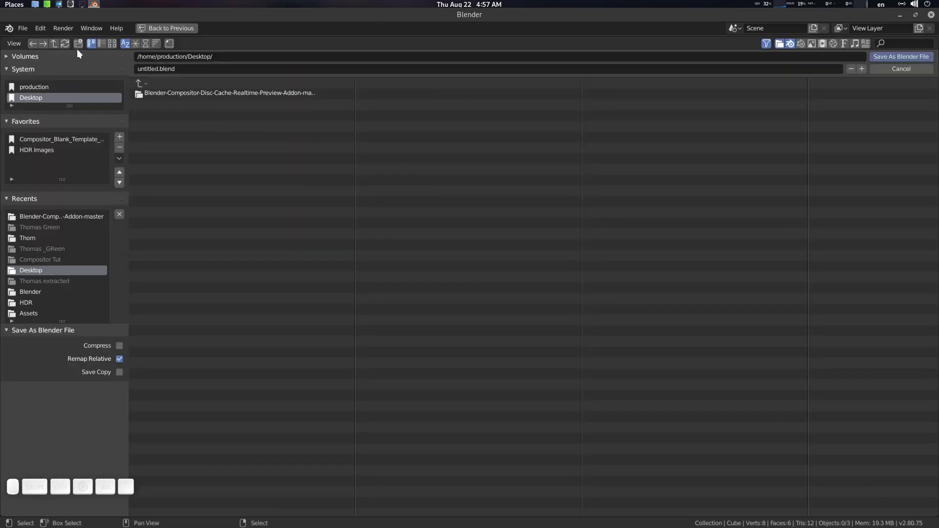
{"action": "left_click", "coordinate": [80, 50]}
{"action": "key", "text": "shift+g"}
{"action": "key", "text": "shift+r"}
{"action": "key", "text": "shift+e"}
{"action": "key", "text": "shift+n"}
{"action": "key", "text": "Return"}
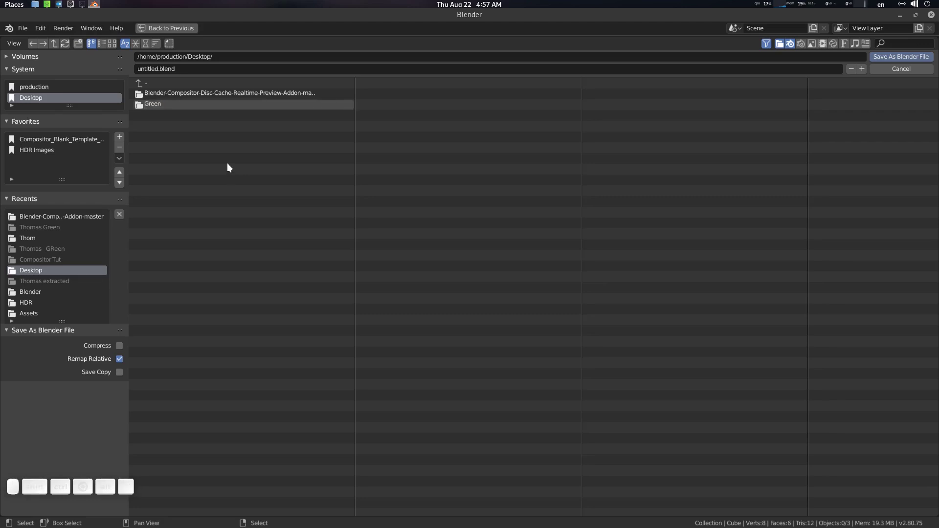
Enter the Green folder and save the project there as green.blend.
{"action": "scroll", "scroll_direction": "up", "scroll_amount": 3}
{"action": "scroll", "scroll_direction": "up", "scroll_amount": 3}
{"action": "key", "text": "KP_1"}
{"action": "key", "text": "BackSpace"}
{"action": "key", "text": "g"}
{"action": "key", "text": "r"}
{"action": "key", "text": "e"}
{"action": "key", "text": "n"}
{"action": "key", "text": "Return"}
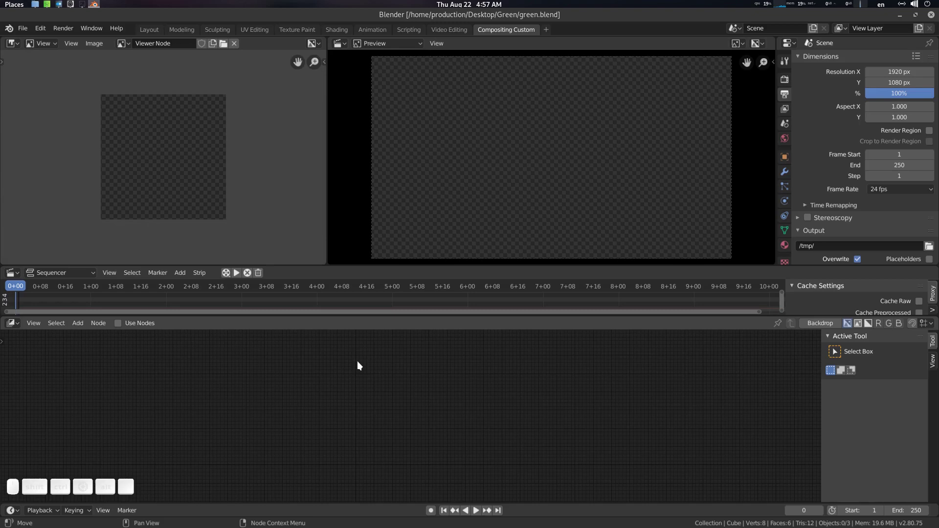
Start File > Append and browse to Compositor_Blank_Template_B28.blend.
{"action": "middle_click", "coordinate": [358, 374]}
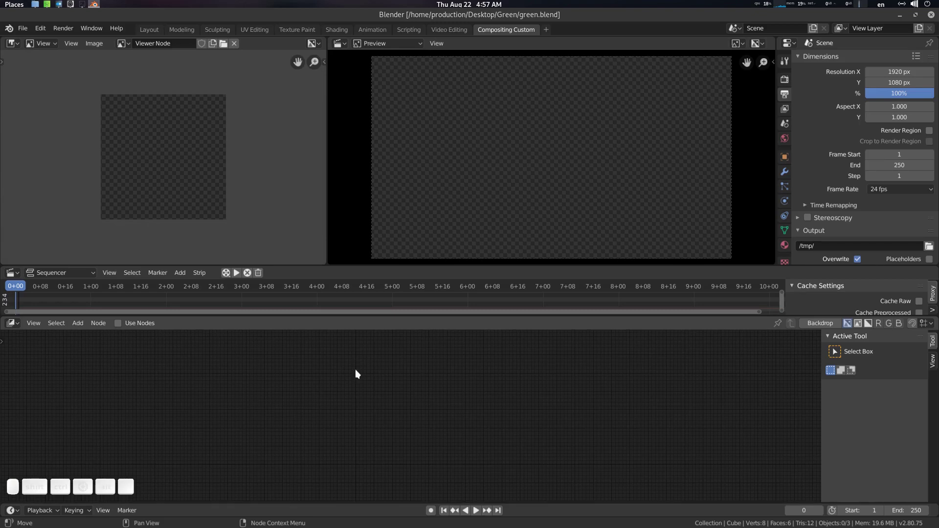
{"action": "key", "text": "F4"}
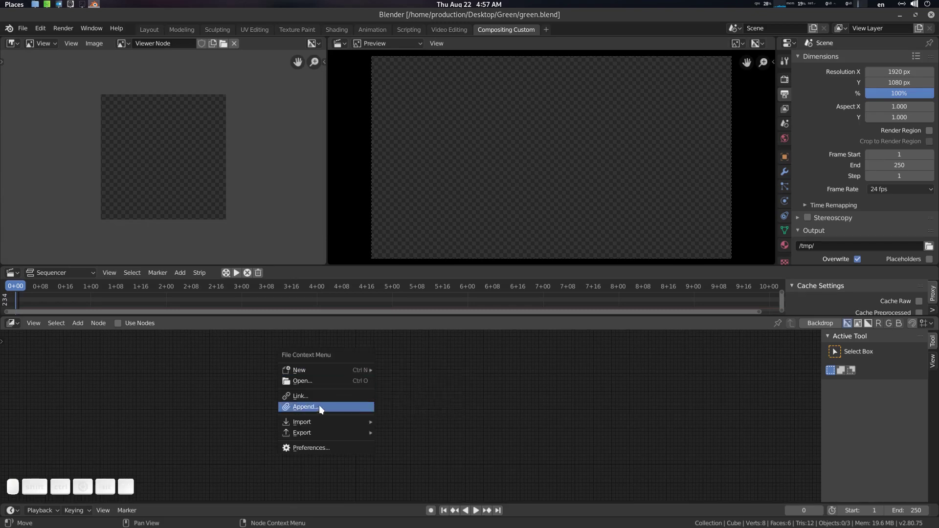
{"action": "left_click", "coordinate": [324, 406]}
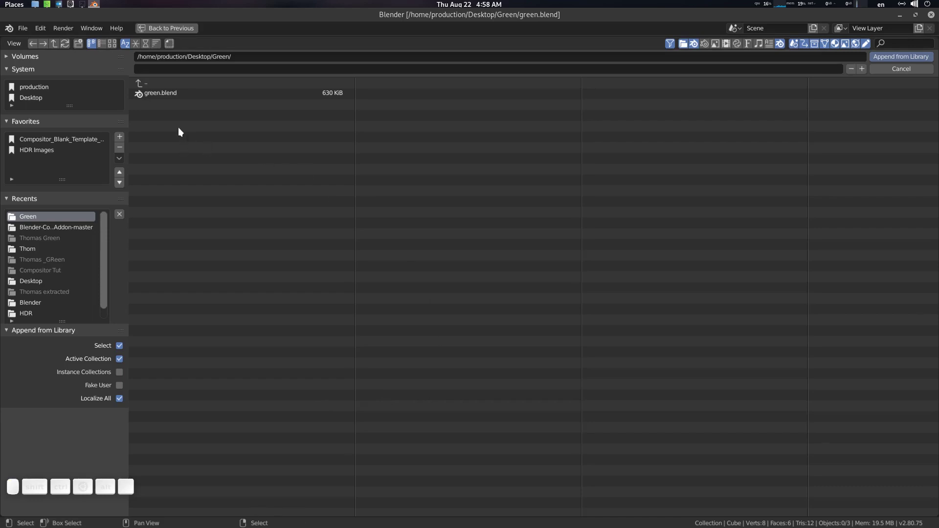
{"action": "left_click", "coordinate": [49, 98]}
{"action": "left_click", "coordinate": [194, 95]}
{"action": "left_click", "coordinate": [201, 95]}
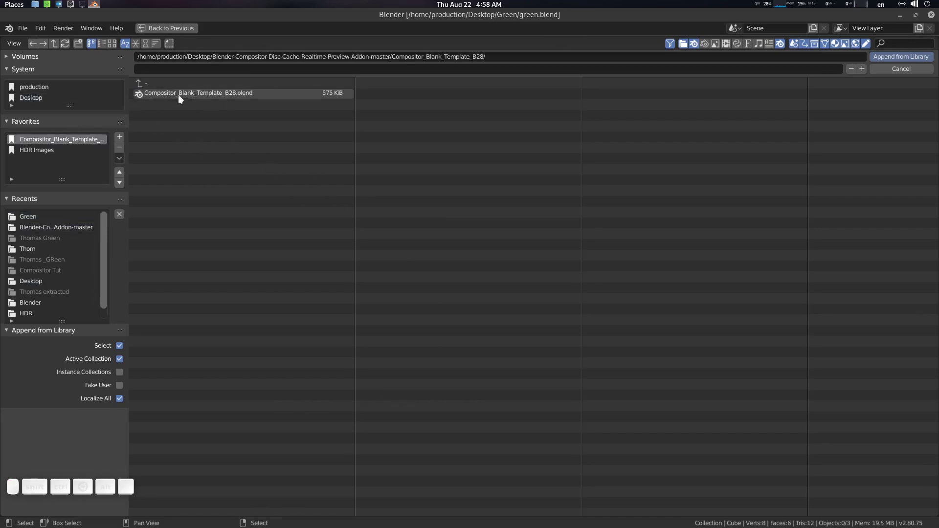
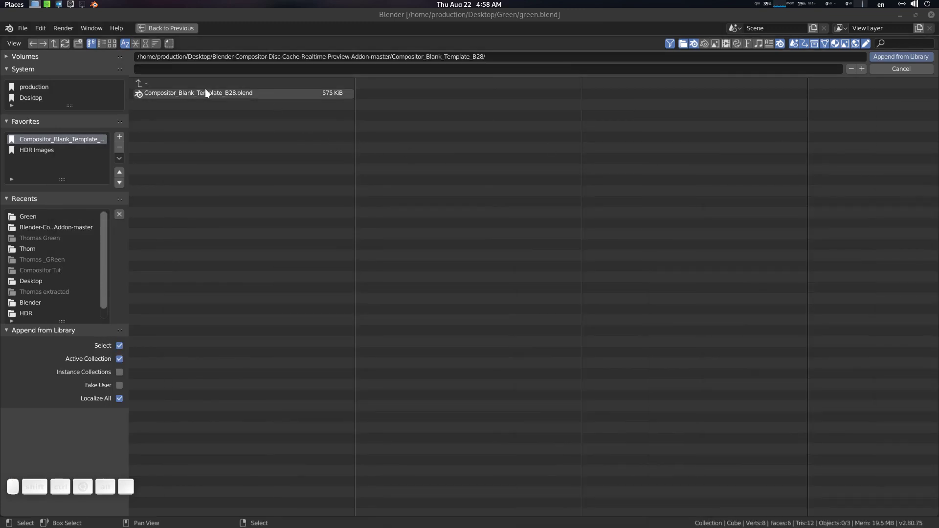
Bookmark the compositor template folder and move the bookmark to the top.
{"action": "left_click", "coordinate": [124, 147]}
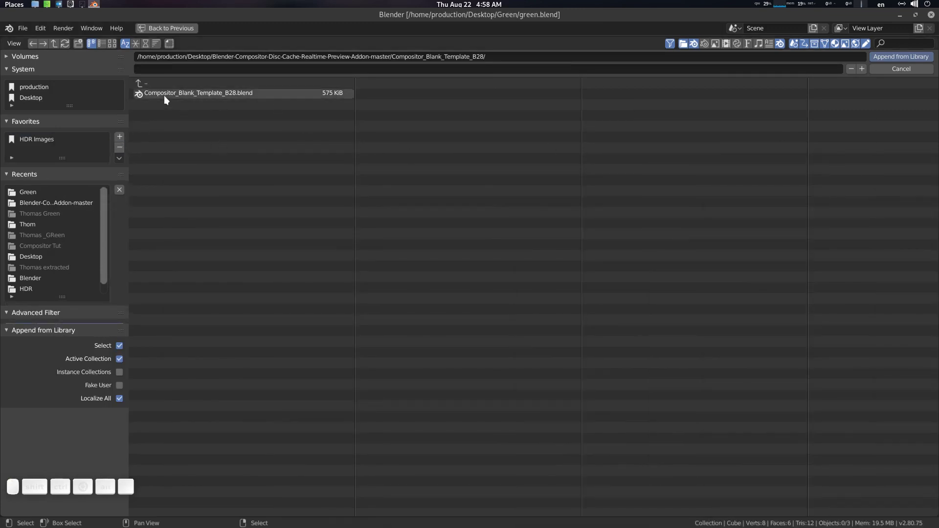
{"action": "left_click", "coordinate": [123, 138]}
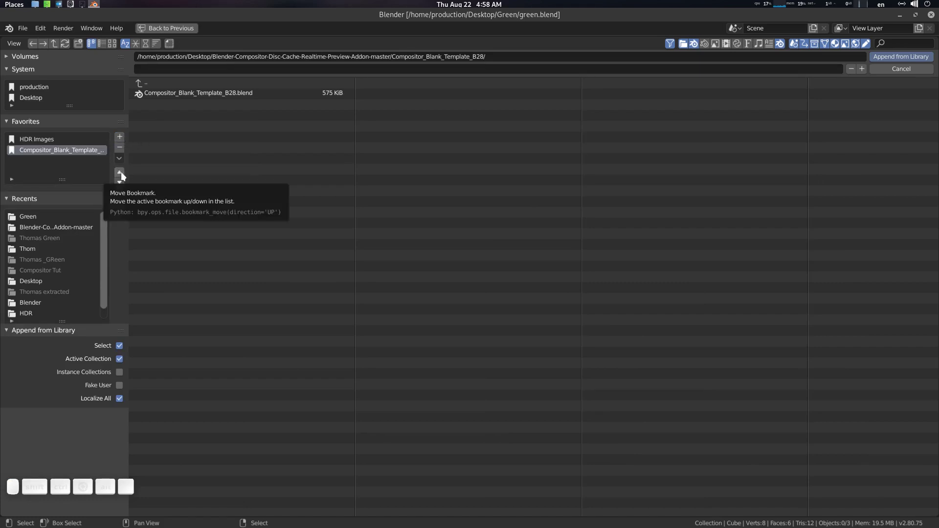
{"action": "left_click", "coordinate": [124, 175]}
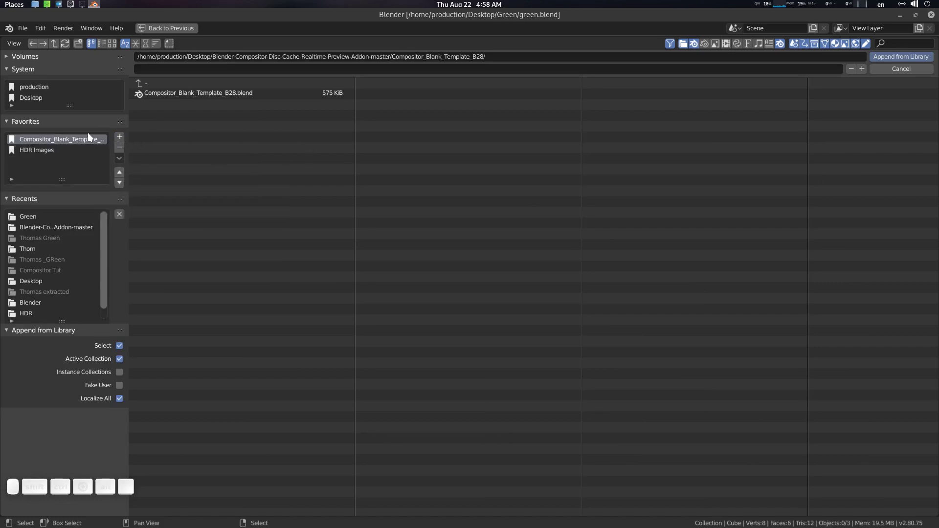
{"action": "left_click", "coordinate": [80, 142]}
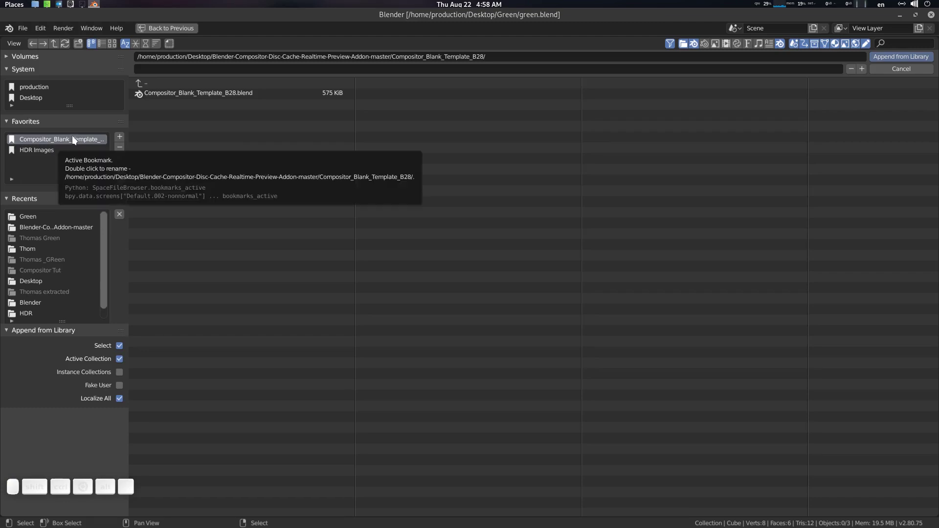
Append the Comp1 scene from the template file's Scene category into the project.
{"action": "left_click", "coordinate": [219, 98]}
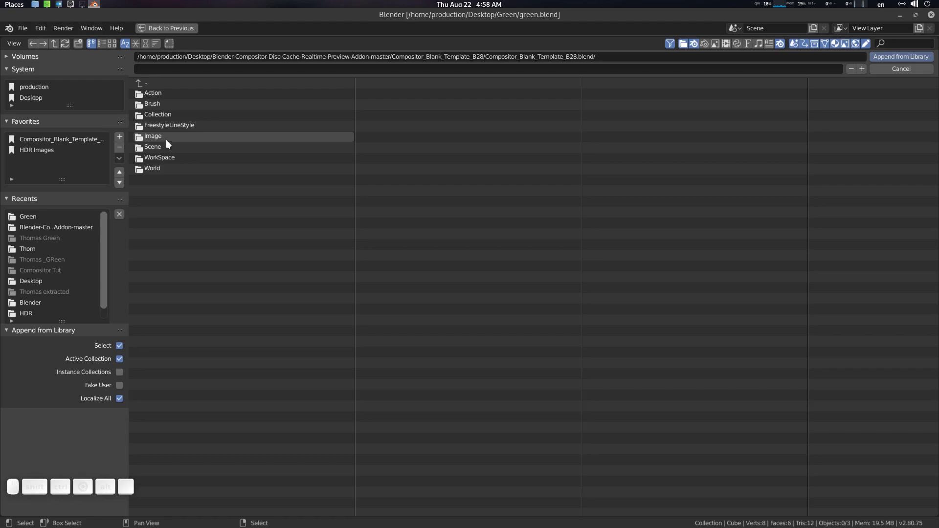
{"action": "left_click", "coordinate": [170, 147]}
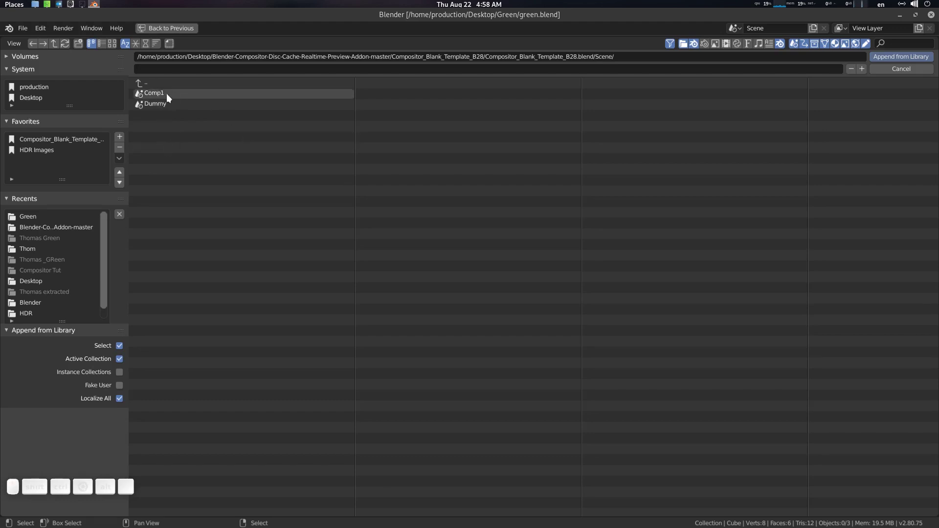
{"action": "left_click", "coordinate": [180, 96]}
{"action": "left_click", "coordinate": [182, 96]}
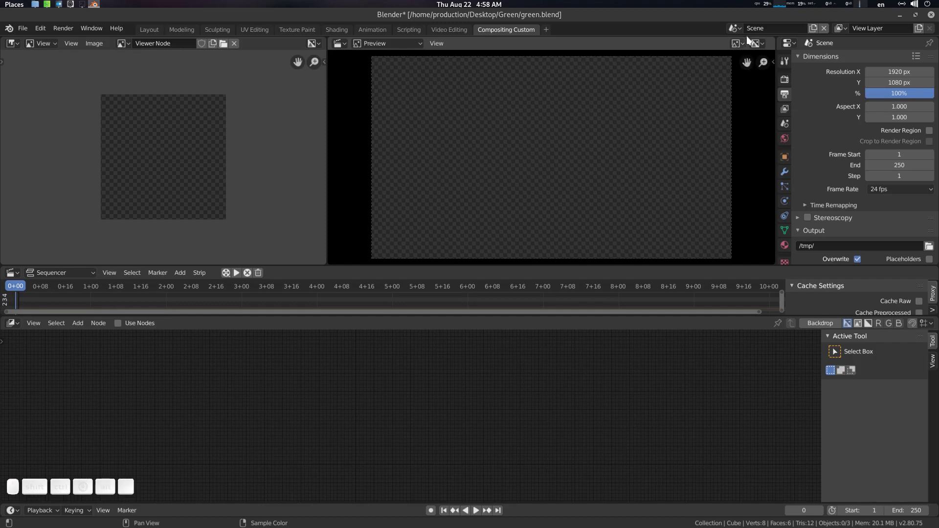
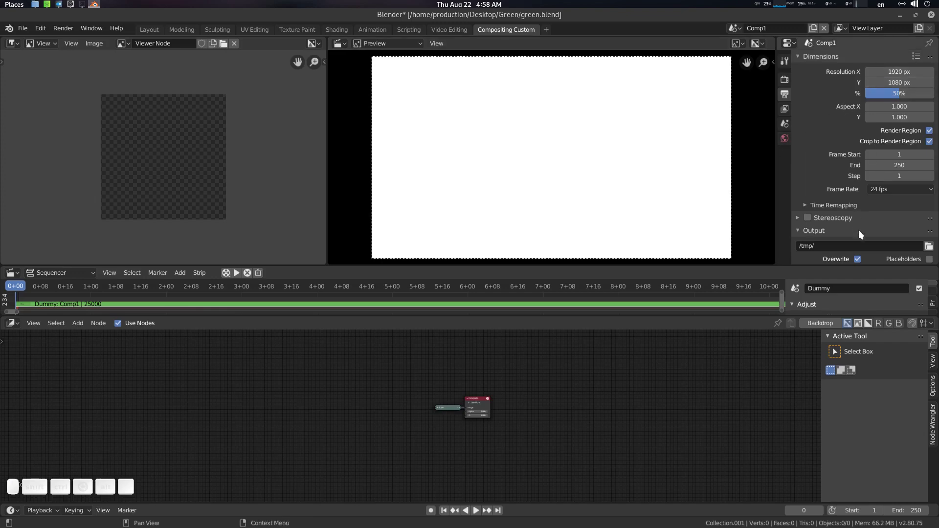
Pan and zoom the Comp1 timeline and node editor to frame the Scale and Composite nodes.
{"action": "double_click", "coordinate": [328, 300]}
{"action": "scroll", "scroll_direction": "up", "scroll_amount": 3}
{"action": "middle_click", "coordinate": [275, 304]}
{"action": "scroll", "scroll_direction": "up", "scroll_amount": 3}
{"action": "scroll", "scroll_direction": "up", "scroll_amount": 3}
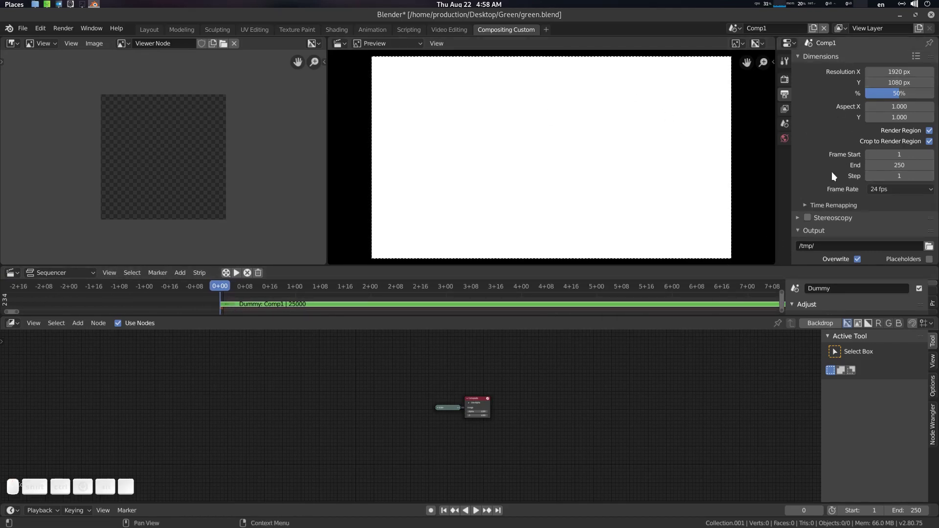
{"action": "middle_click", "coordinate": [482, 384]}
{"action": "scroll", "scroll_direction": "up", "scroll_amount": 3}
{"action": "middle_click", "coordinate": [546, 403]}
Add an Image input node to the compositor via the Shift+A 'image' search.
{"action": "left_click", "coordinate": [516, 374]}
{"action": "left_click", "coordinate": [225, 374]}
{"action": "left_click", "coordinate": [263, 380]}
{"action": "key", "text": "shift+a"}
{"action": "left_click", "coordinate": [248, 380]}
{"action": "key", "text": "i"}
{"action": "key", "text": "m"}
{"action": "key", "text": "a"}
{"action": "key", "text": "g"}
{"action": "key", "text": "e"}
{"action": "key", "text": "Down"}
{"action": "key", "text": "Return"}
Load every EXR frame from the Project/Thom folder as one image sequence.
{"action": "left_click", "coordinate": [234, 336]}
{"action": "left_click", "coordinate": [313, 483]}
{"action": "left_click", "coordinate": [37, 248]}
{"action": "left_click", "coordinate": [205, 114]}
{"action": "key", "text": "a"}
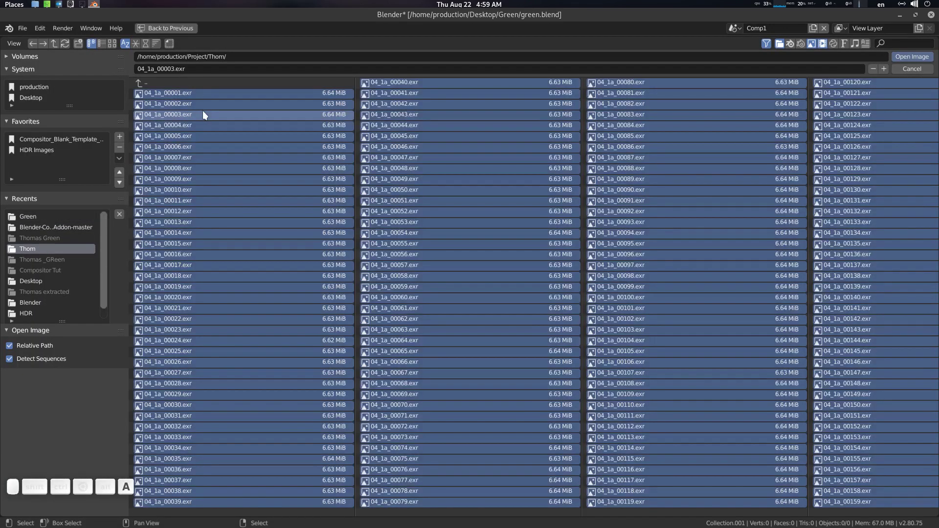
{"action": "key", "text": "KP_Enter"}
Link the 04_1a sequence to the Viewer node and play back the green-screen footage.
{"action": "scroll", "scroll_direction": "down", "scroll_amount": 3}
{"action": "left_click", "coordinate": [383, 386]}
{"action": "left_click", "coordinate": [318, 364]}
{"action": "left_click", "coordinate": [417, 361]}
{"action": "left_click", "coordinate": [255, 291]}
{"action": "scroll", "scroll_direction": "down", "scroll_amount": 3}
{"action": "left_click", "coordinate": [235, 186]}
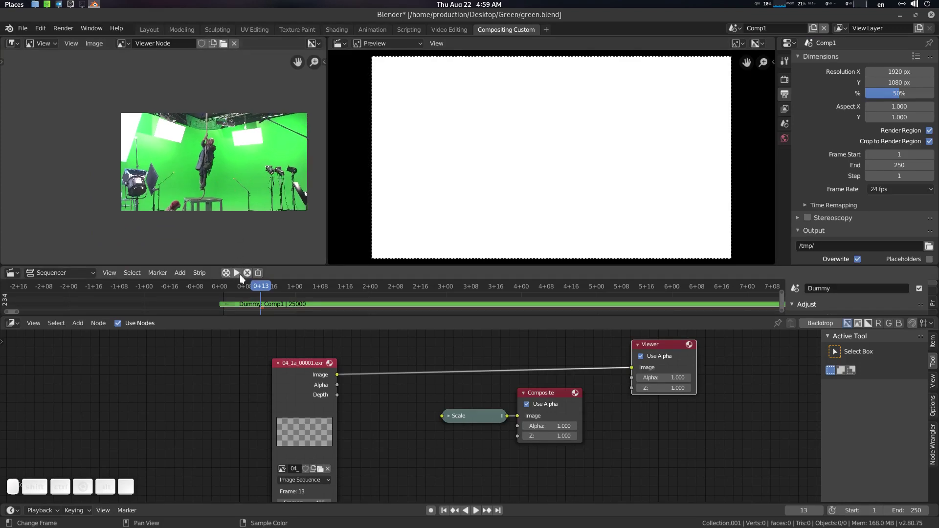
{"action": "scroll", "scroll_direction": "up", "scroll_amount": 3}
{"action": "scroll", "scroll_direction": "down", "scroll_amount": 3}
{"action": "left_click", "coordinate": [246, 125]}
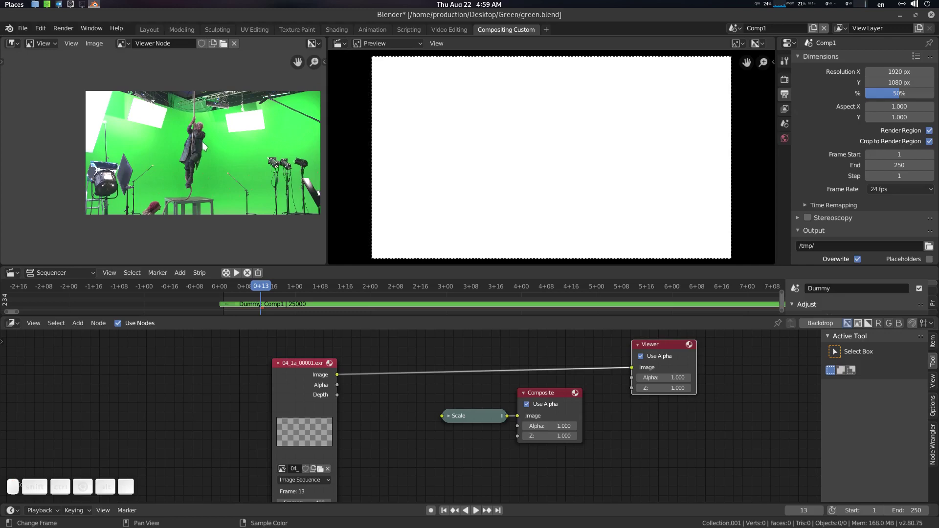
Move the Composite and image nodes apart and feed the footage into the Scale node.
{"action": "left_click", "coordinate": [554, 396]}
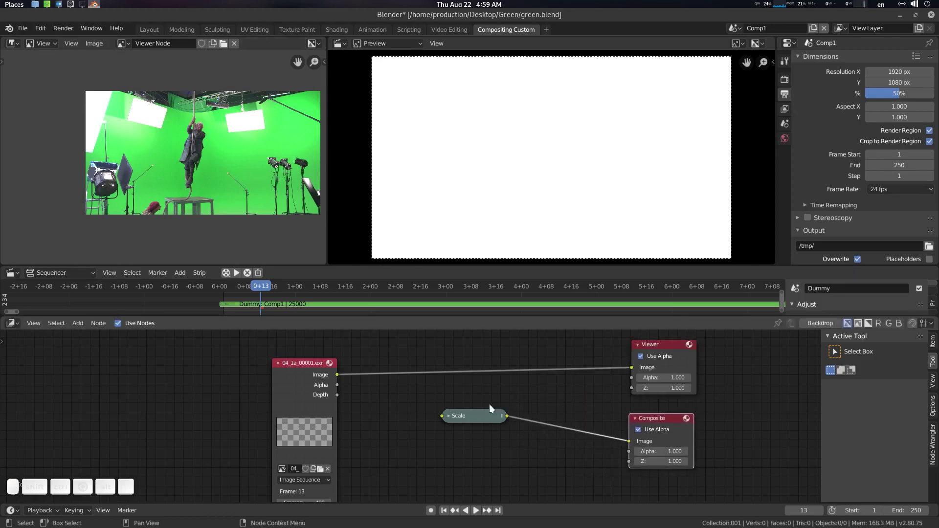
{"action": "left_click", "coordinate": [490, 414]}
{"action": "left_click_drag", "start_coordinate": [340, 377], "coordinate": [482, 424]}
{"action": "left_click", "coordinate": [298, 367]}
{"action": "left_click_drag", "start_coordinate": [271, 295], "coordinate": [423, 215]}
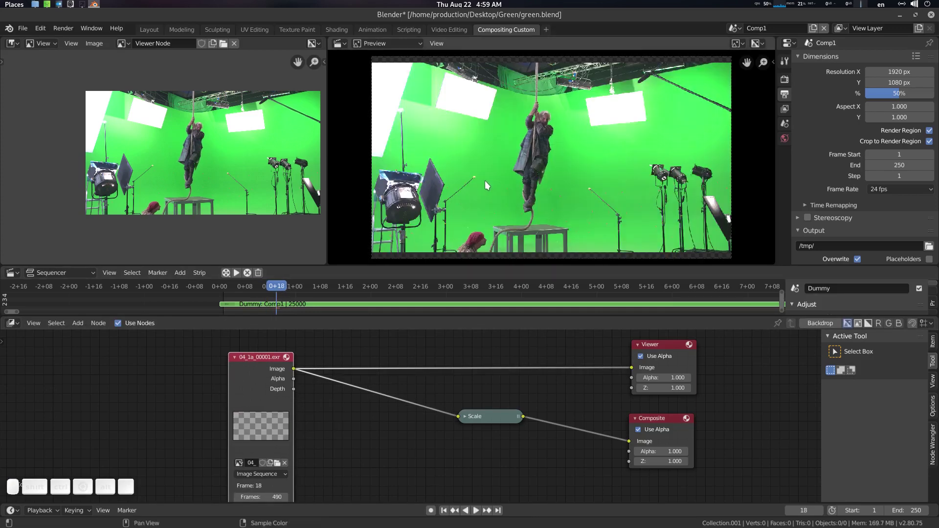
Inspect the actor footage in the viewer preview at several zoom levels.
{"action": "middle_click", "coordinate": [491, 184]}
{"action": "scroll", "scroll_direction": "up", "scroll_amount": 3}
{"action": "left_click", "coordinate": [428, 188]}
{"action": "left_click", "coordinate": [428, 188]}
{"action": "left_click", "coordinate": [496, 416]}
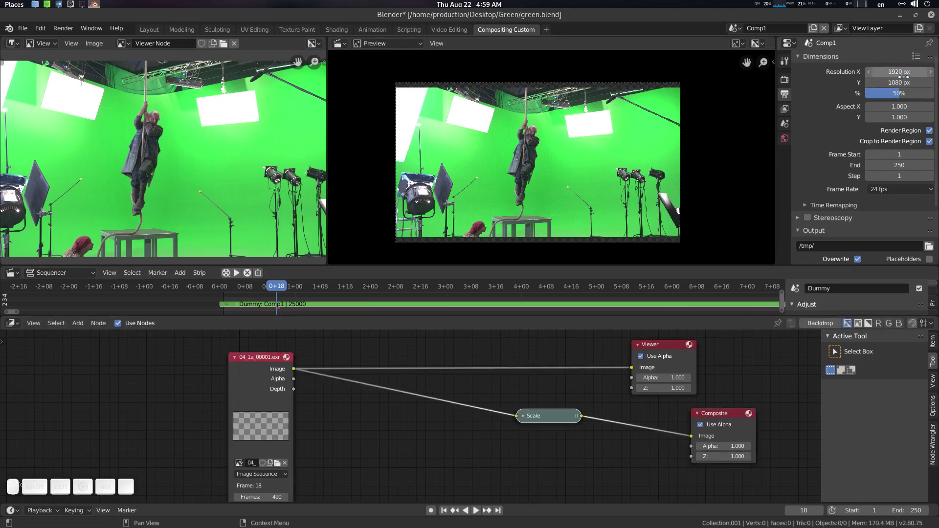
{"action": "scroll", "scroll_direction": "up", "scroll_amount": 3}
{"action": "left_click", "coordinate": [381, 179]}
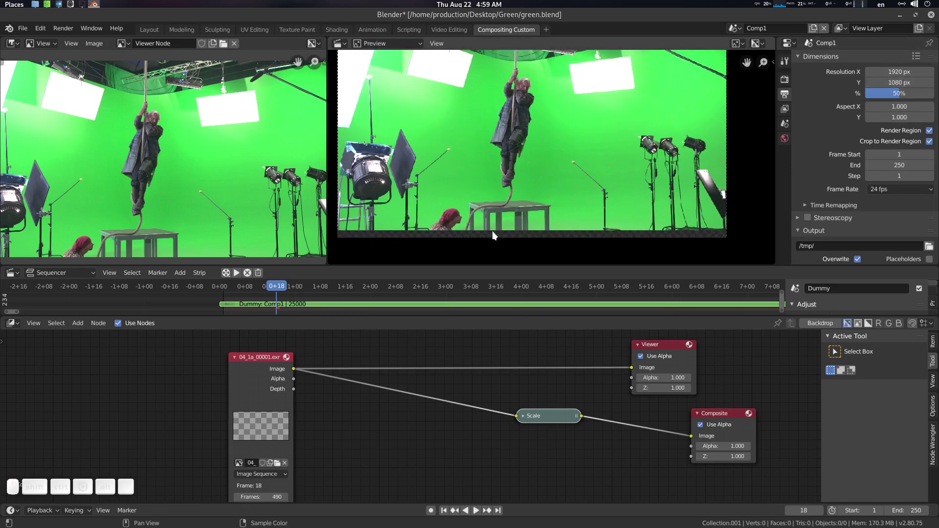
{"action": "scroll", "scroll_direction": "down", "scroll_amount": 3}
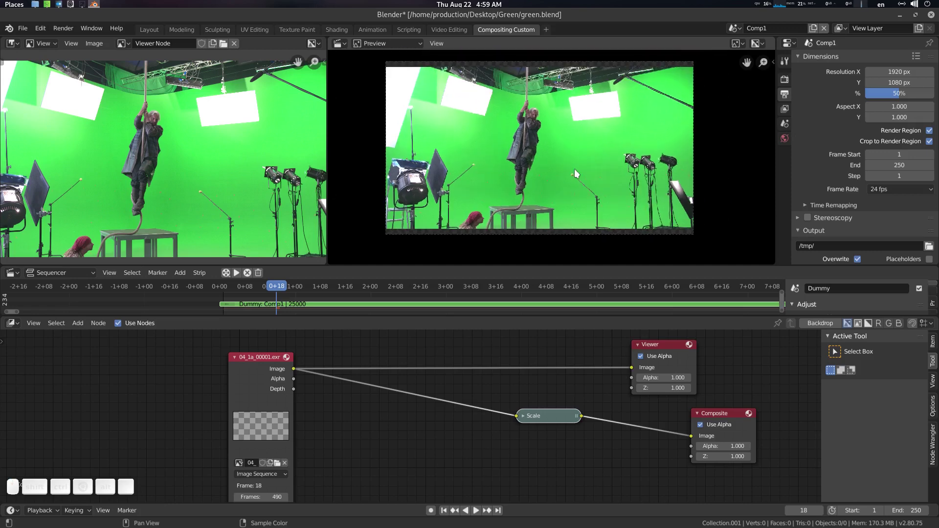
{"action": "left_click", "coordinate": [420, 176]}
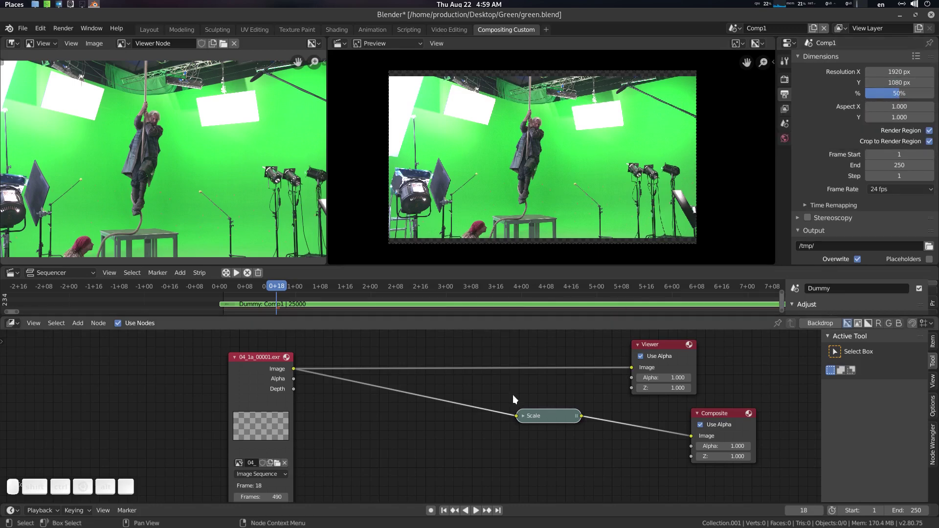
Connect the Scale result to Composite and Viewer and tidy the node layout.
{"action": "left_click", "coordinate": [557, 416]}
{"action": "scroll", "scroll_direction": "up", "scroll_amount": 3}
{"action": "left_click", "coordinate": [424, 186]}
{"action": "left_click", "coordinate": [423, 186]}
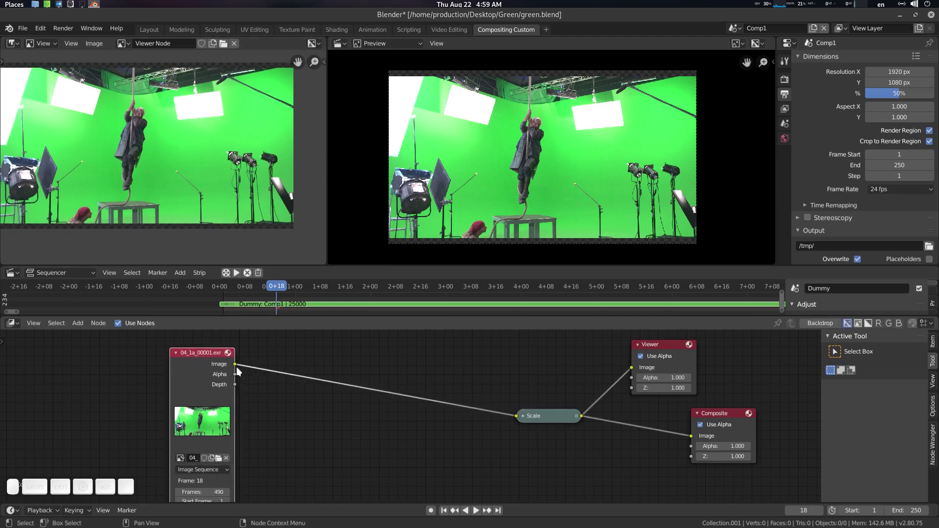
{"action": "left_click", "coordinate": [423, 186]}
{"action": "left_click", "coordinate": [423, 186]}
{"action": "left_click", "coordinate": [424, 186]}
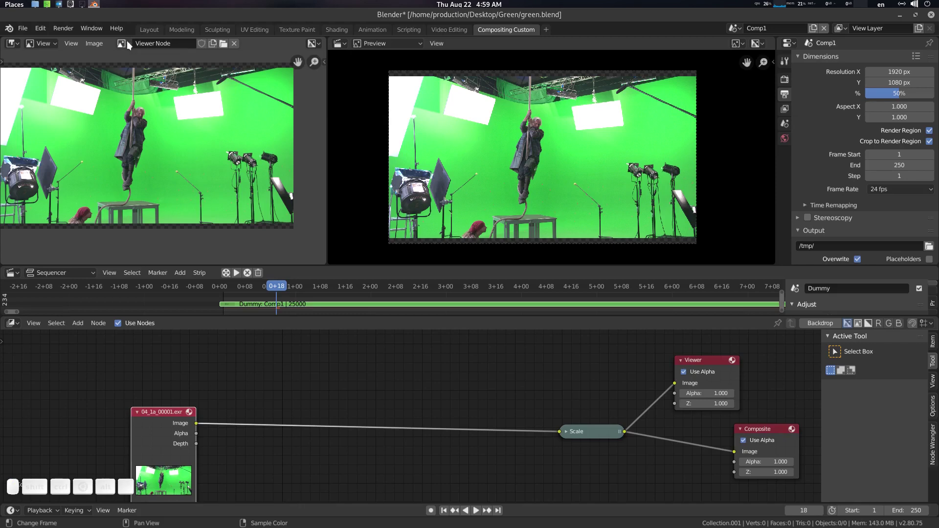
Switch the image editor to Mask mode and route the original footage to the Viewer.
{"action": "left_click", "coordinate": [49, 45]}
{"action": "left_click", "coordinate": [55, 81]}
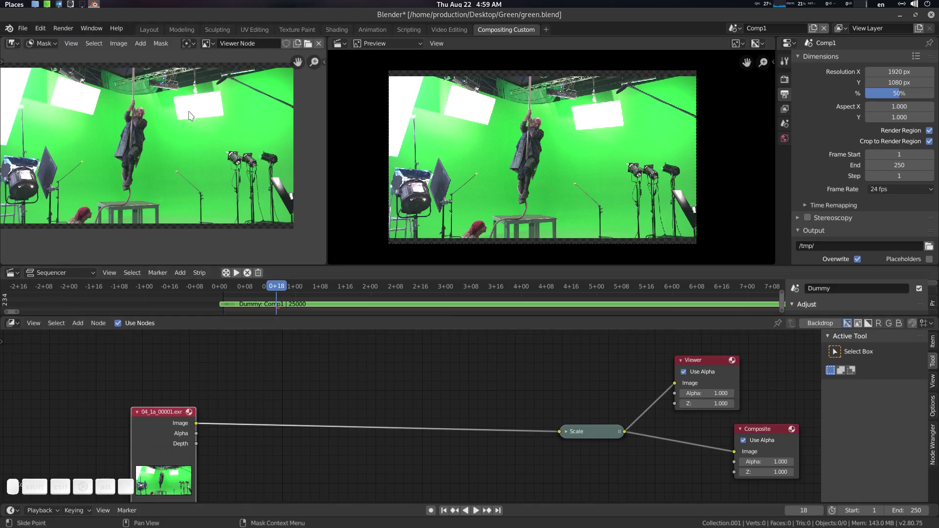
{"action": "left_click", "coordinate": [423, 186]}
{"action": "left_click", "coordinate": [176, 413]}
{"action": "left_click", "coordinate": [185, 152]}
Maximize the mask editor, frame the footage and create a new mask.
{"action": "scroll", "scroll_direction": "up", "scroll_amount": 3}
{"action": "key", "text": "ctrl+space"}
{"action": "scroll", "scroll_direction": "up", "scroll_amount": 3}
{"action": "middle_click", "coordinate": [480, 269]}
{"action": "scroll", "scroll_direction": "down", "scroll_amount": 3}
{"action": "middle_click", "coordinate": [484, 239]}
{"action": "scroll", "scroll_direction": "up", "scroll_amount": 3}
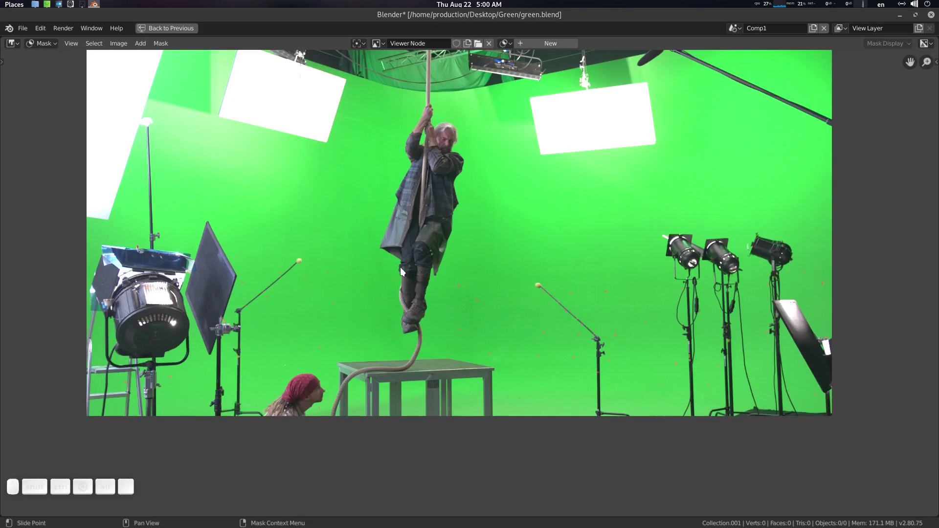
{"action": "left_click", "coordinate": [401, 283]}
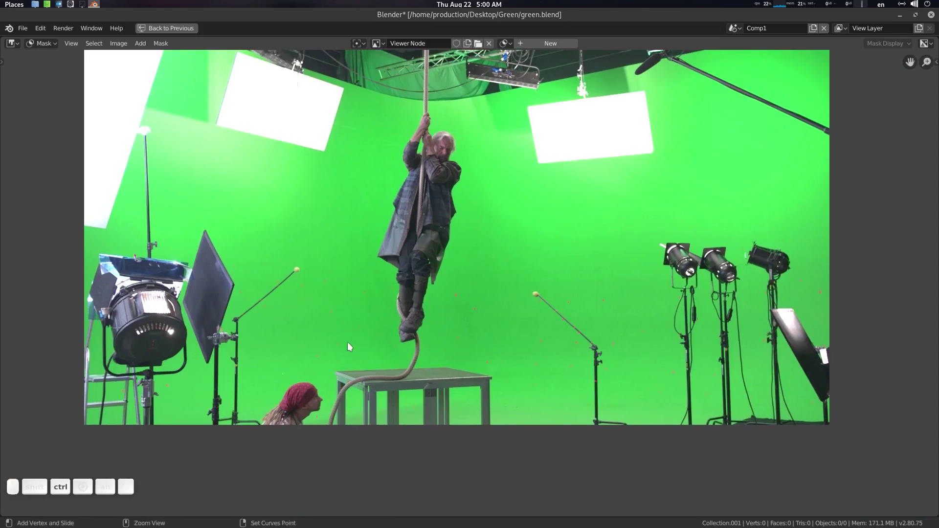
{"action": "left_click", "coordinate": [369, 94]}
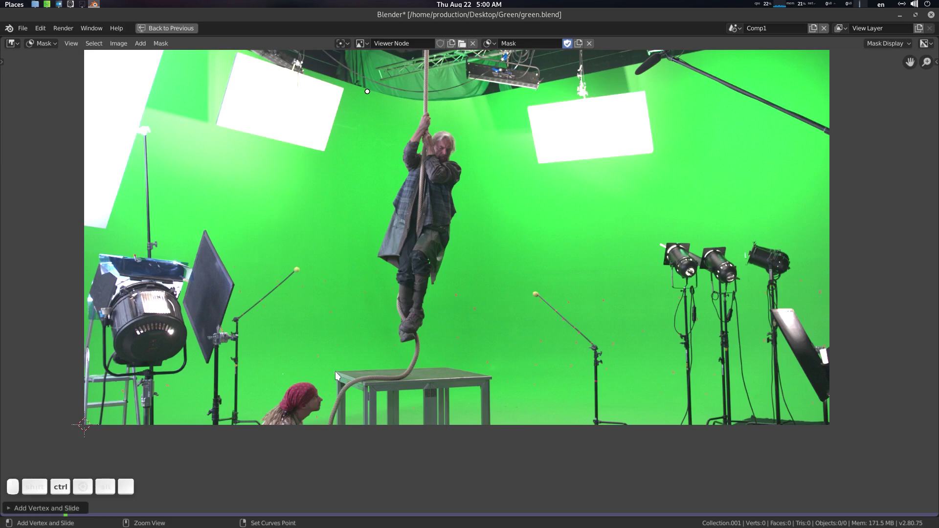
Ctrl-click four points around the actor, close the shape and reposition a corner.
{"action": "left_click", "coordinate": [338, 374]}
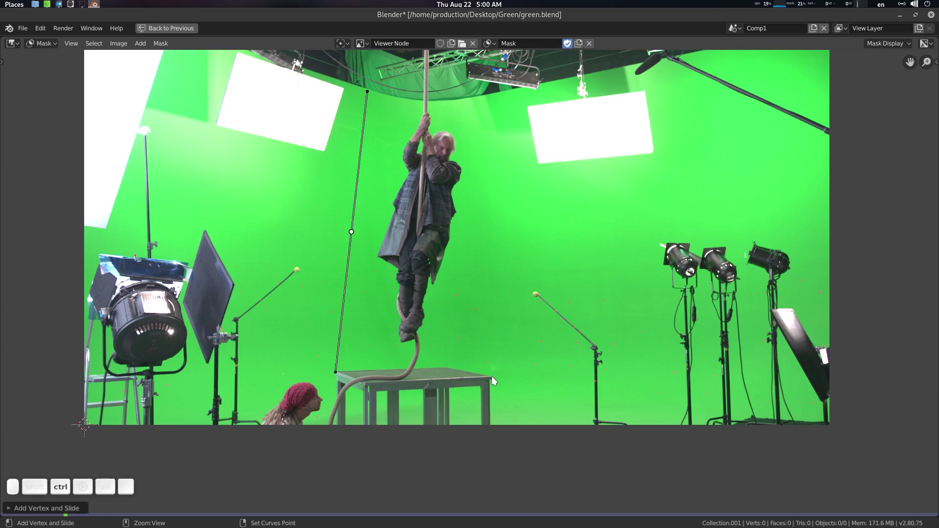
{"action": "left_click", "coordinate": [494, 378]}
{"action": "left_click", "coordinate": [490, 99]}
{"action": "key", "text": "alt+c"}
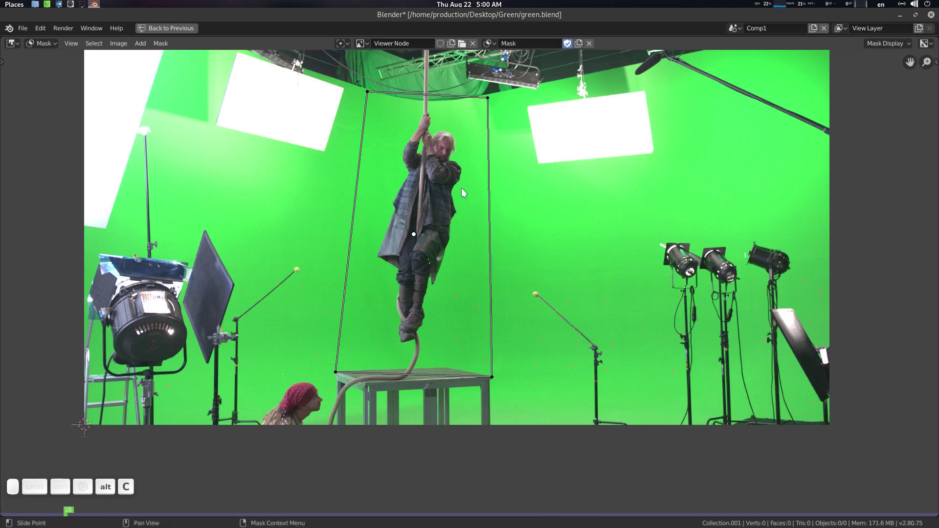
{"action": "left_click", "coordinate": [462, 190]}
{"action": "left_click", "coordinate": [484, 95]}
{"action": "left_click_drag", "start_coordinate": [482, 98], "coordinate": [366, 81]}
{"action": "left_click", "coordinate": [365, 90]}
Rename the mask 'Garbage' and pull its lower-right corner to the table edge.
{"action": "left_click", "coordinate": [533, 46]}
{"action": "key", "text": "shift+g"}
{"action": "key", "text": "shift+a"}
{"action": "key", "text": "shift+r"}
{"action": "key", "text": "a"}
{"action": "key", "text": "g"}
{"action": "key", "text": "e"}
{"action": "key", "text": "Return"}
{"action": "left_click", "coordinate": [532, 151]}
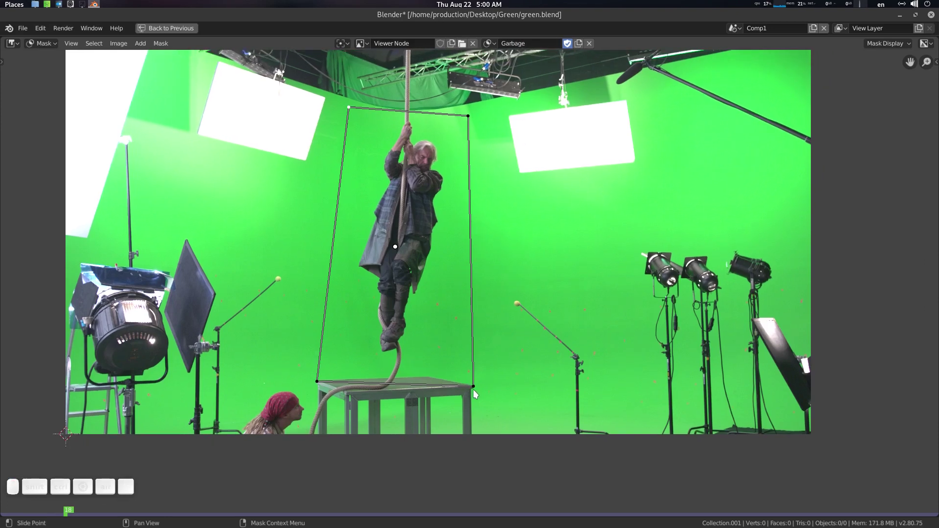
{"action": "left_click_drag", "start_coordinate": [476, 390], "coordinate": [447, 382]}
{"action": "left_click", "coordinate": [451, 379]}
Restore the compositing layout and add a Mask input node to the tree.
{"action": "key", "text": "ctrl+space"}
{"action": "middle_click", "coordinate": [258, 160]}
{"action": "left_click", "coordinate": [328, 388]}
{"action": "left_click", "coordinate": [490, 419]}
{"action": "left_click", "coordinate": [575, 424]}
{"action": "scroll", "scroll_direction": "up", "scroll_amount": 3}
{"action": "left_click", "coordinate": [241, 161]}
{"action": "left_click", "coordinate": [293, 332]}
Assign the Garbage mask to the Mask node.
{"action": "left_click", "coordinate": [253, 373]}
{"action": "key", "text": "shift+a"}
{"action": "left_click", "coordinate": [219, 362]}
{"action": "key", "text": "m"}
{"action": "key", "text": "a"}
{"action": "key", "text": "s"}
{"action": "key", "text": "k"}
{"action": "key", "text": "Return"}
{"action": "left_click", "coordinate": [172, 339]}
Save the project file with Ctrl+S.
{"action": "key", "text": "ctrl+s"}
{"action": "middle_click", "coordinate": [251, 384]}
{"action": "scroll", "scroll_direction": "up", "scroll_amount": 3}
{"action": "left_click", "coordinate": [256, 387]}
{"action": "left_click", "coordinate": [181, 368]}
{"action": "left_click", "coordinate": [35, 223]}
Set the Garbage Mask node to Fixed size and edit its X resolution toward 1920.
{"action": "left_click", "coordinate": [273, 387]}
{"action": "scroll", "scroll_direction": "up", "scroll_amount": 3}
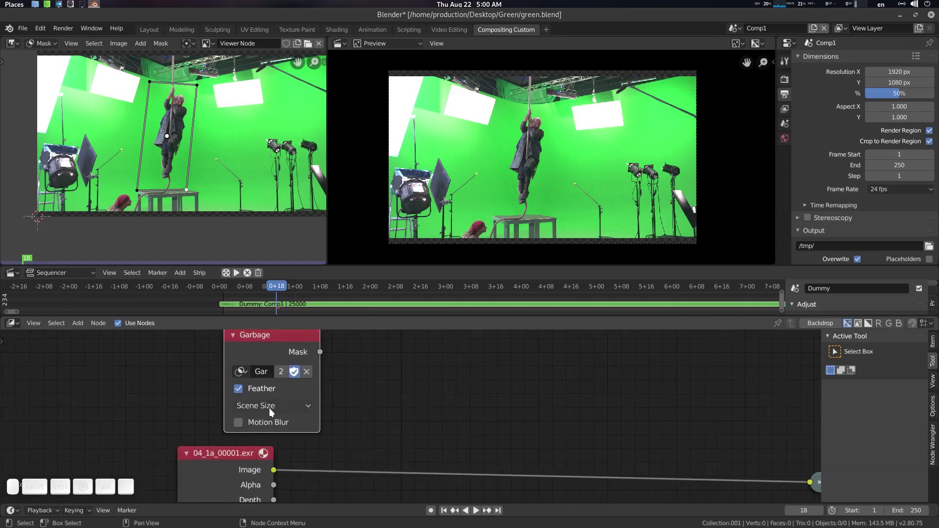
{"action": "left_click", "coordinate": [522, 378]}
{"action": "middle_click", "coordinate": [422, 387]}
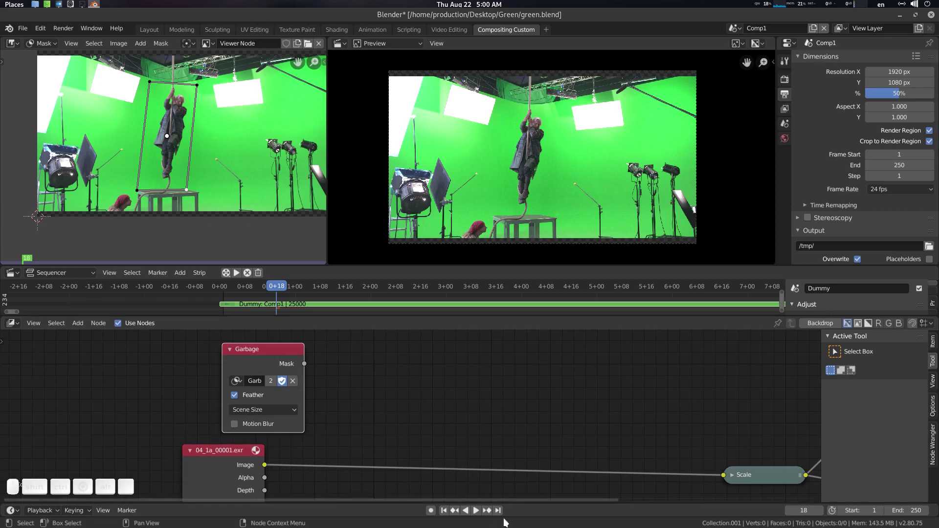
{"action": "left_click", "coordinate": [575, 424]}
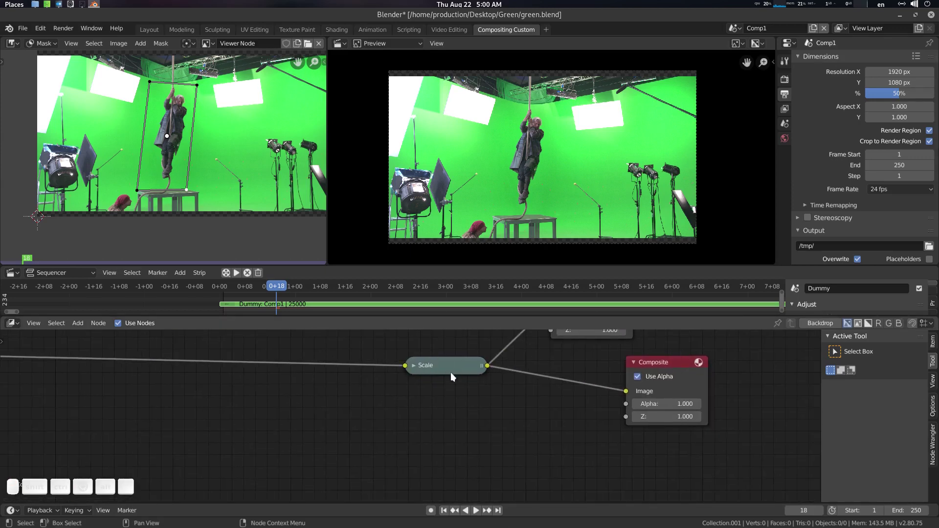
{"action": "left_click", "coordinate": [450, 363]}
{"action": "left_click", "coordinate": [318, 407]}
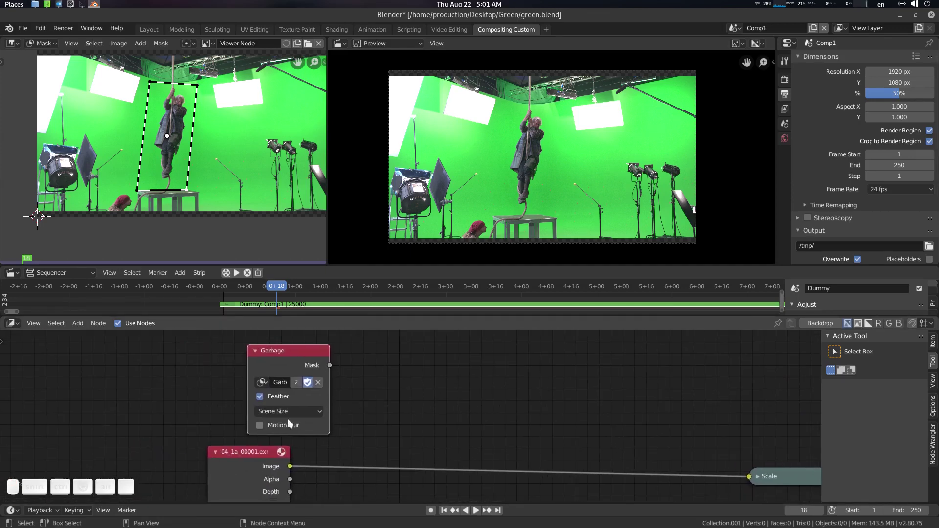
{"action": "left_click", "coordinate": [298, 413]}
{"action": "left_click", "coordinate": [287, 439]}
{"action": "left_click", "coordinate": [360, 416]}
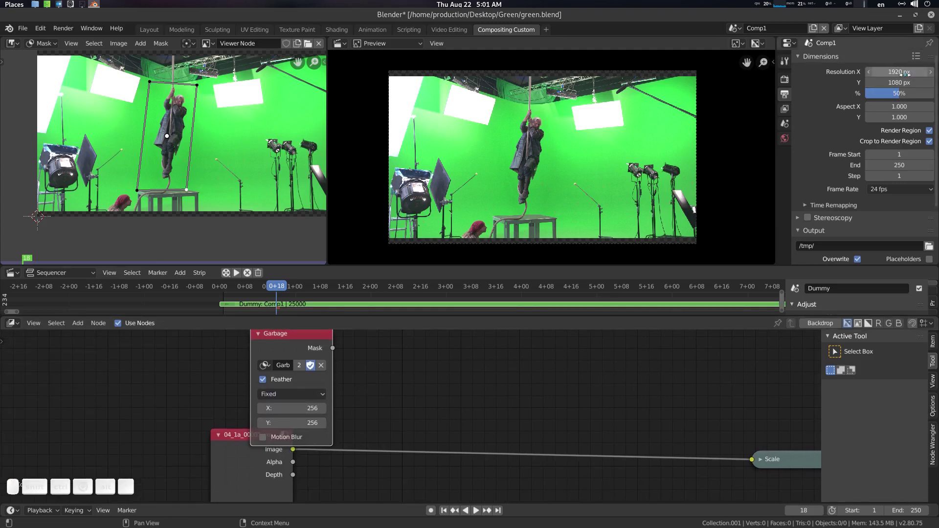
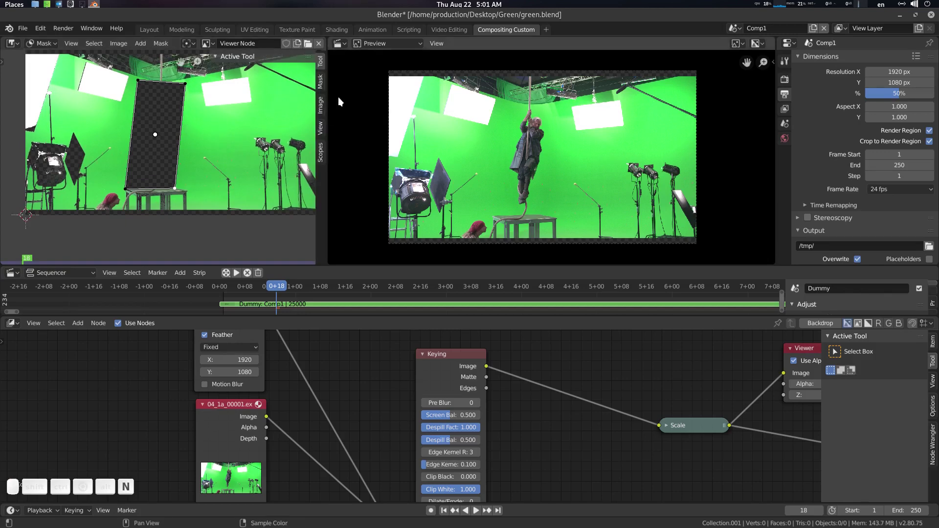
Connect the Mask node output to the Keying node's Garbage Matte input.
{"action": "left_click", "coordinate": [319, 127]}
{"action": "left_click", "coordinate": [326, 153]}
{"action": "left_click", "coordinate": [323, 82]}
{"action": "left_click", "coordinate": [310, 140]}
{"action": "key", "text": "n"}
{"action": "left_click_drag", "start_coordinate": [284, 291], "coordinate": [203, 128]}
{"action": "left_click", "coordinate": [199, 133]}
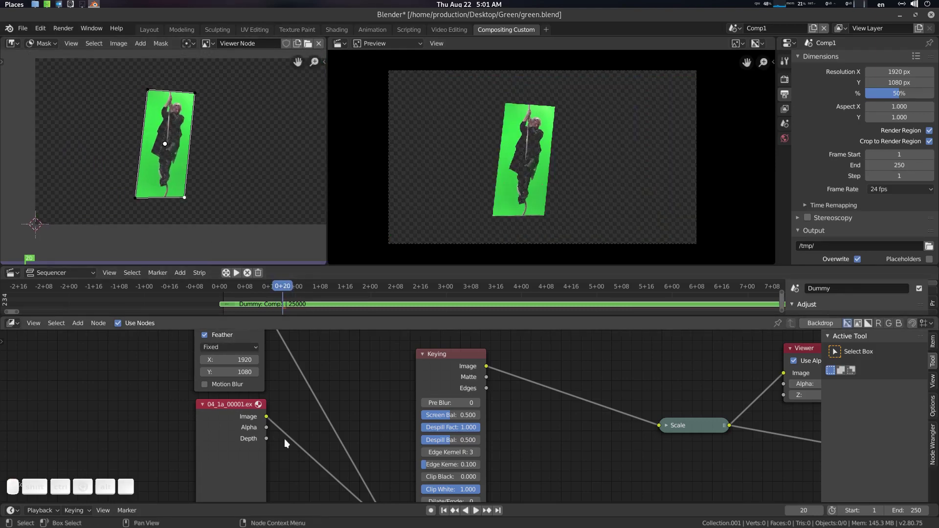
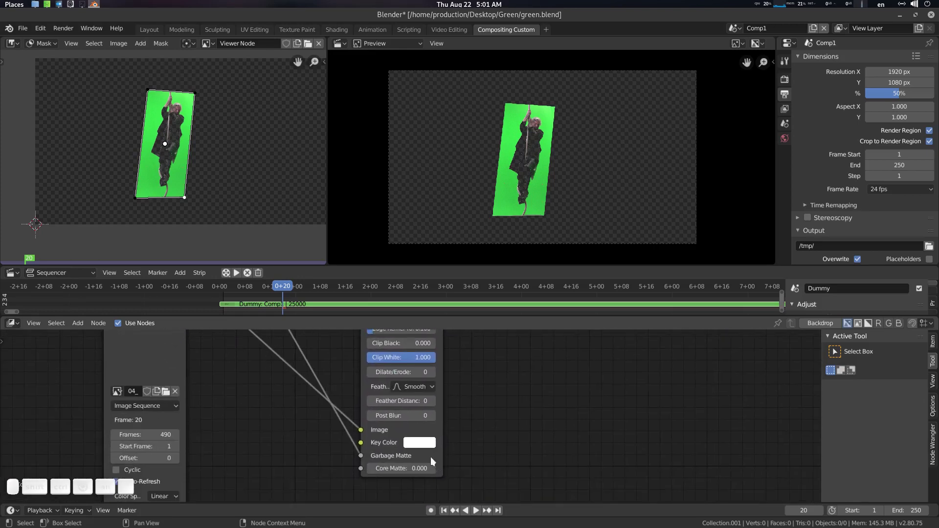
Sample the green screen as Key Color with the eyedropper and scrub to a later frame.
{"action": "left_click", "coordinate": [426, 447]}
{"action": "left_click", "coordinate": [425, 448]}
{"action": "left_click_drag", "start_coordinate": [509, 391], "coordinate": [241, 180]}
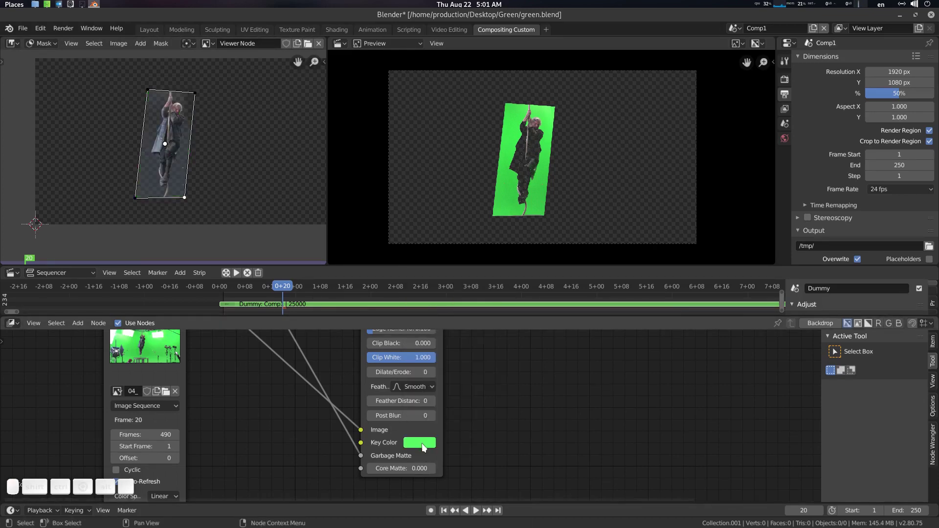
{"action": "left_click_drag", "start_coordinate": [424, 445], "coordinate": [508, 275]}
{"action": "left_click_drag", "start_coordinate": [508, 282], "coordinate": [218, 285]}
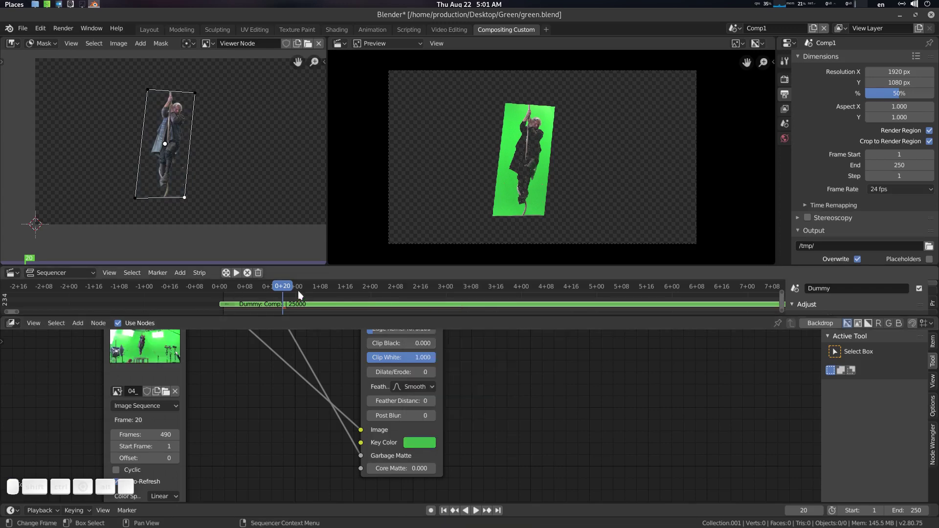
{"action": "left_click_drag", "start_coordinate": [289, 288], "coordinate": [239, 379]}
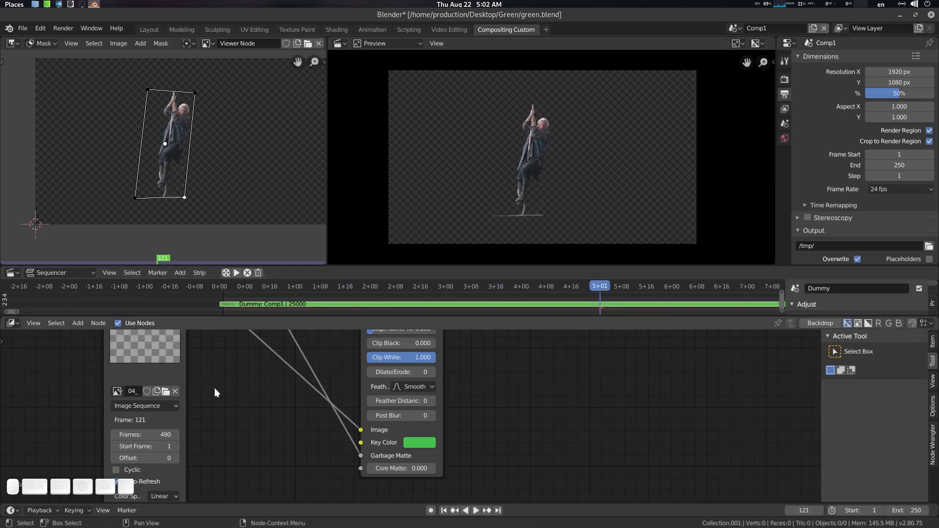
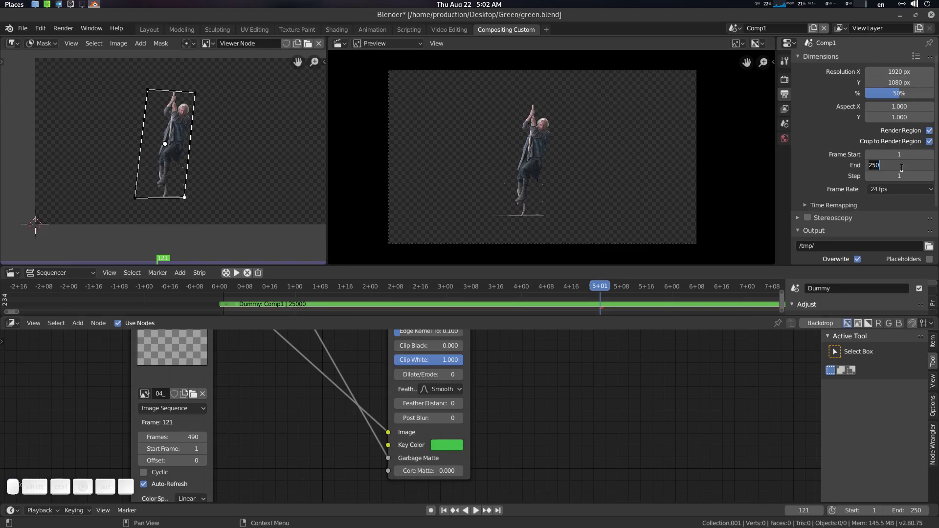
Set the scene's Frame End to 490 in Output Properties.
{"action": "key", "text": "4"}
{"action": "key", "text": "9"}
{"action": "key", "text": "0"}
{"action": "key", "text": "Return"}
{"action": "scroll", "scroll_direction": "down", "scroll_amount": 3}
{"action": "scroll", "scroll_direction": "down", "scroll_amount": 3}
Cut the Dummy strip at the scene's last frame and delete its extra tail.
{"action": "right_click", "coordinate": [490, 301]}
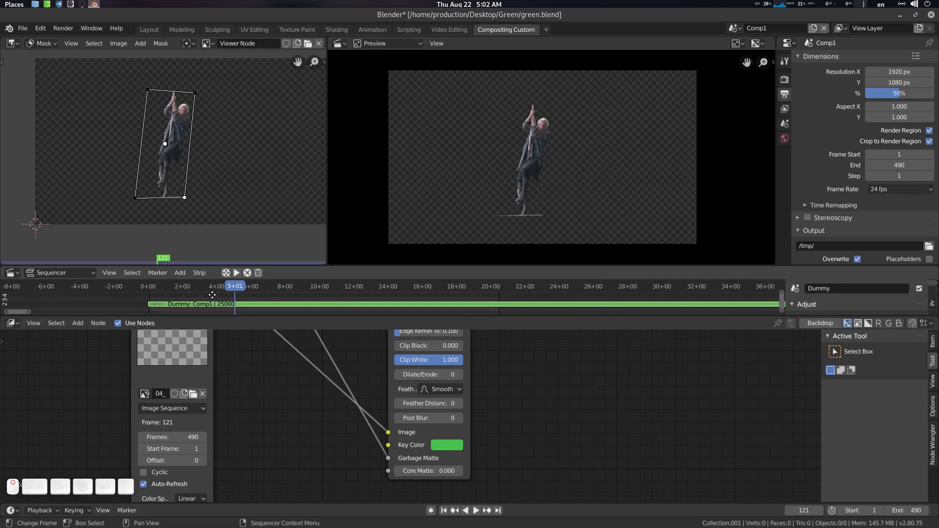
{"action": "key", "text": "shift+Right"}
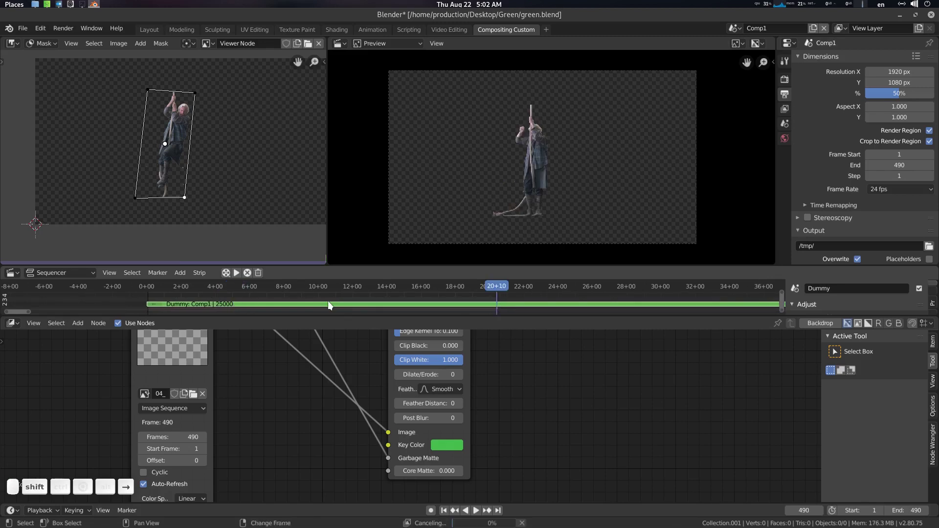
{"action": "key", "text": "Right"}
{"action": "left_click", "coordinate": [521, 307]}
{"action": "key", "text": "k"}
{"action": "left_click", "coordinate": [521, 307]}
{"action": "key", "text": "Delete"}
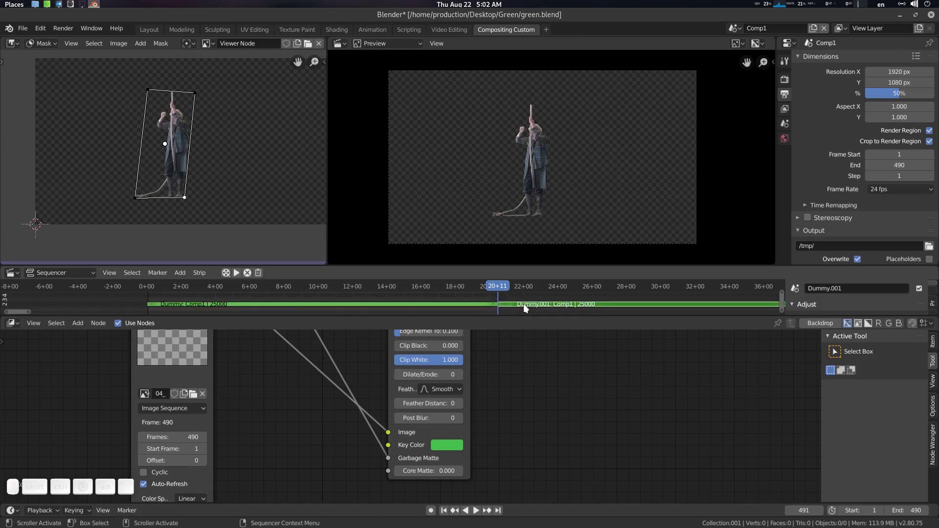
{"action": "key", "text": "Delete"}
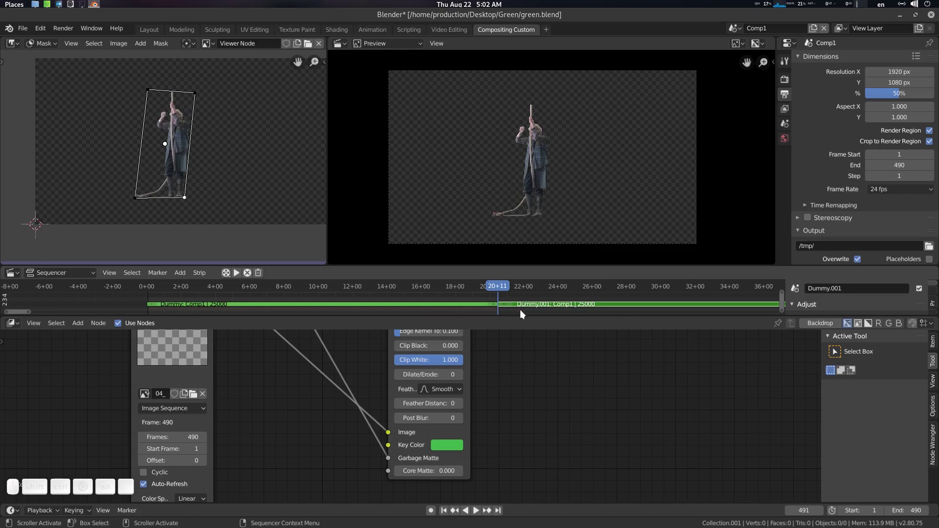
{"action": "left_click", "coordinate": [527, 311]}
Delete the remaining leftover strip pieces from the sequencer timeline.
{"action": "scroll", "scroll_direction": "up", "scroll_amount": 3}
{"action": "left_click", "coordinate": [525, 307]}
{"action": "key", "text": "Delete"}
{"action": "key", "text": "ctrl+space"}
{"action": "left_click", "coordinate": [546, 365]}
{"action": "key", "text": "Delete"}
{"action": "left_click", "coordinate": [546, 364]}
{"action": "key", "text": "ctrl+space"}
Stretch the scene strip so it covers the timeline through frame 490.
{"action": "left_click_drag", "start_coordinate": [319, 288], "coordinate": [144, 298]}
{"action": "left_click_drag", "start_coordinate": [142, 299], "coordinate": [317, 293]}
{"action": "scroll", "scroll_direction": "down", "scroll_amount": 3}
{"action": "left_click", "coordinate": [300, 304]}
{"action": "left_click", "coordinate": [293, 303]}
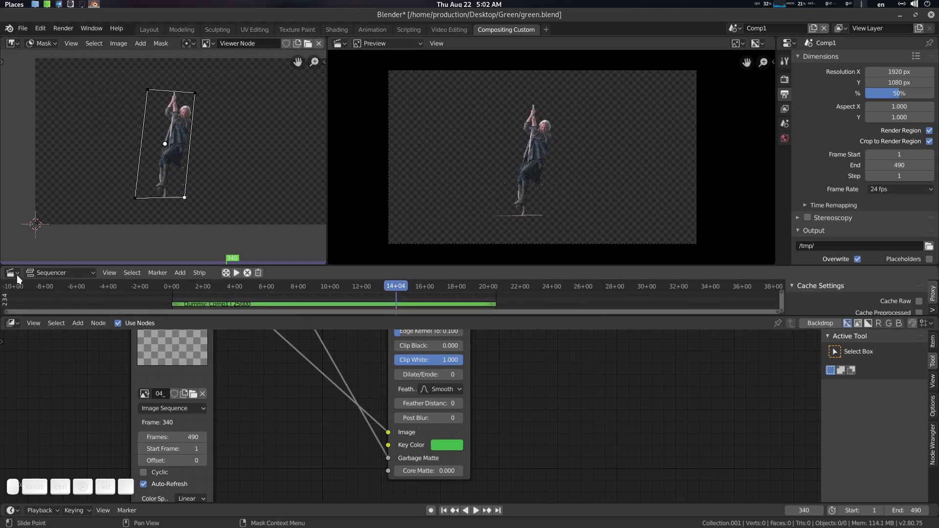
Zoom on the actor's feet, scrub the final frames and play back the cached preview.
{"action": "left_click_drag", "start_coordinate": [408, 288], "coordinate": [531, 234]}
{"action": "middle_click", "coordinate": [534, 232]}
{"action": "middle_click", "coordinate": [136, 174]}
{"action": "left_click", "coordinate": [221, 214]}
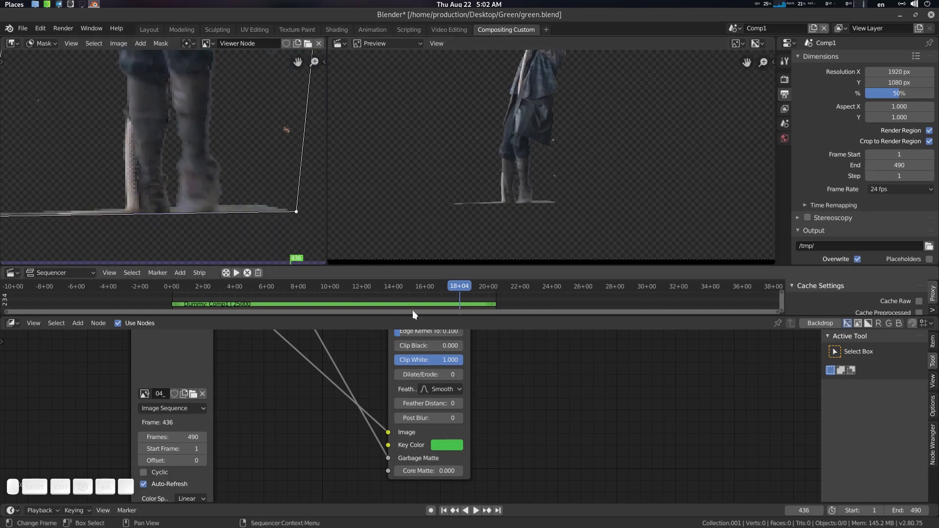
{"action": "left_click_drag", "start_coordinate": [471, 289], "coordinate": [252, 188]}
{"action": "middle_click", "coordinate": [215, 170]}
{"action": "middle_click", "coordinate": [221, 153]}
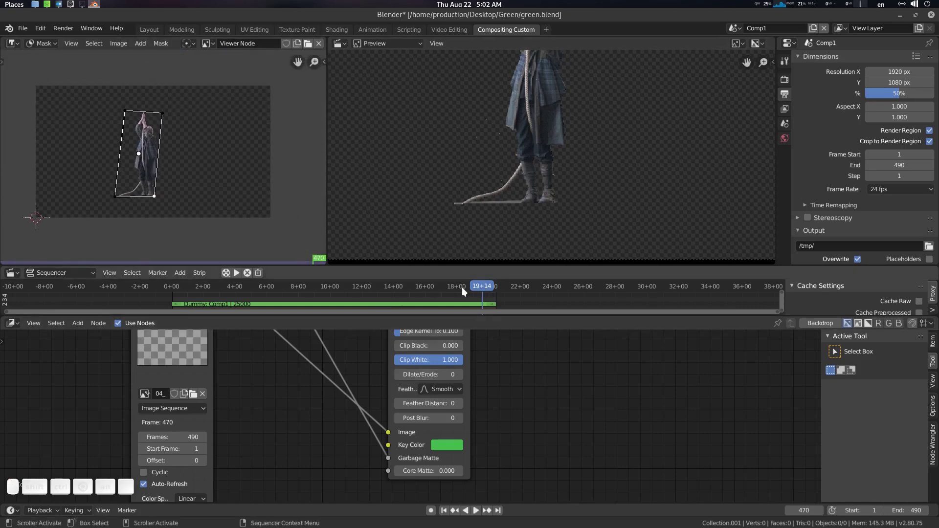
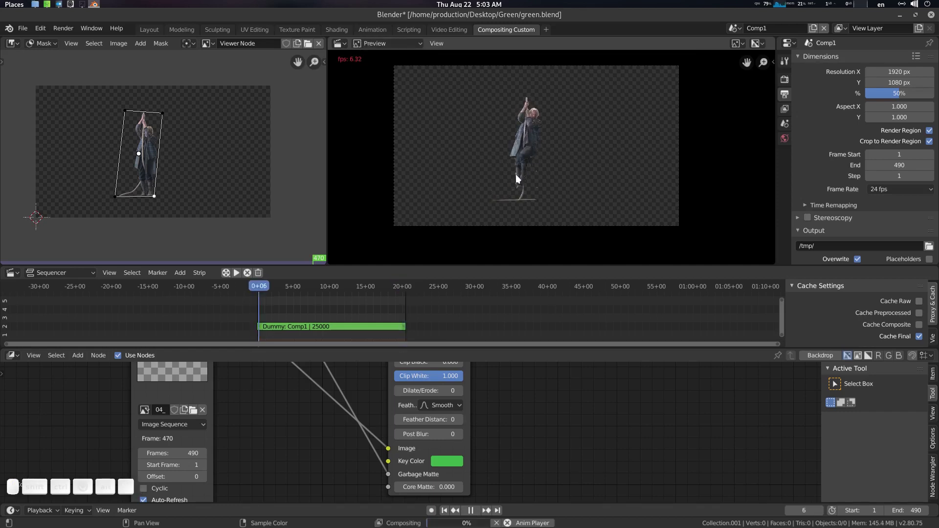
{"action": "key", "text": "space"}
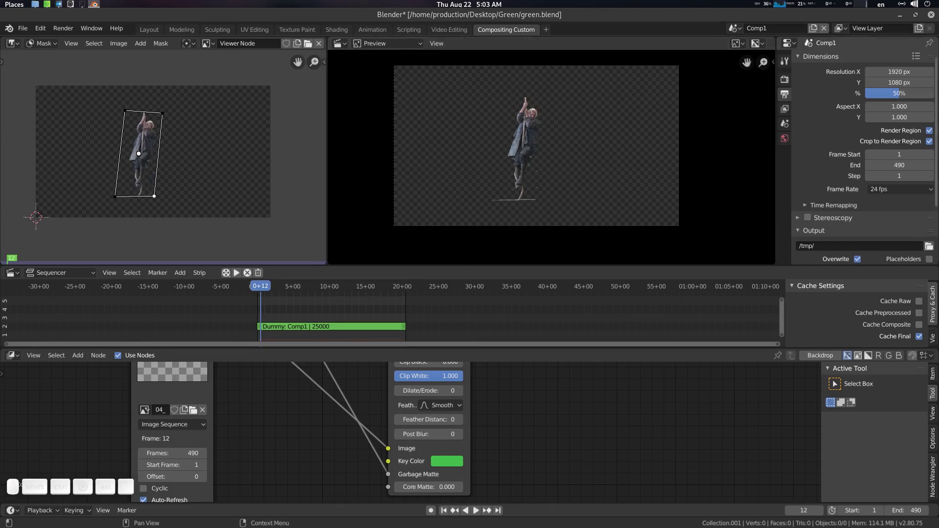
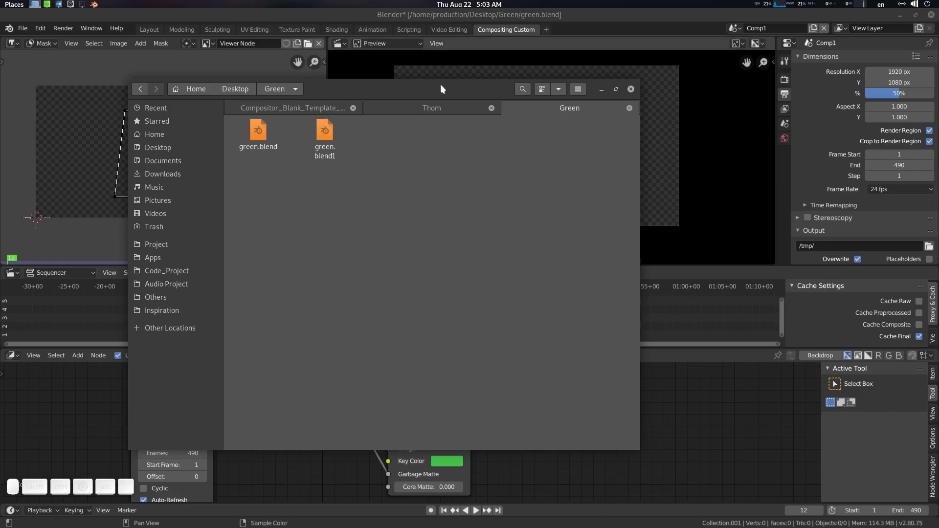
Move aside and close the file browser showing green.blend and its green.blend1 backup.
{"action": "left_click_drag", "start_coordinate": [437, 92], "coordinate": [899, 132]}
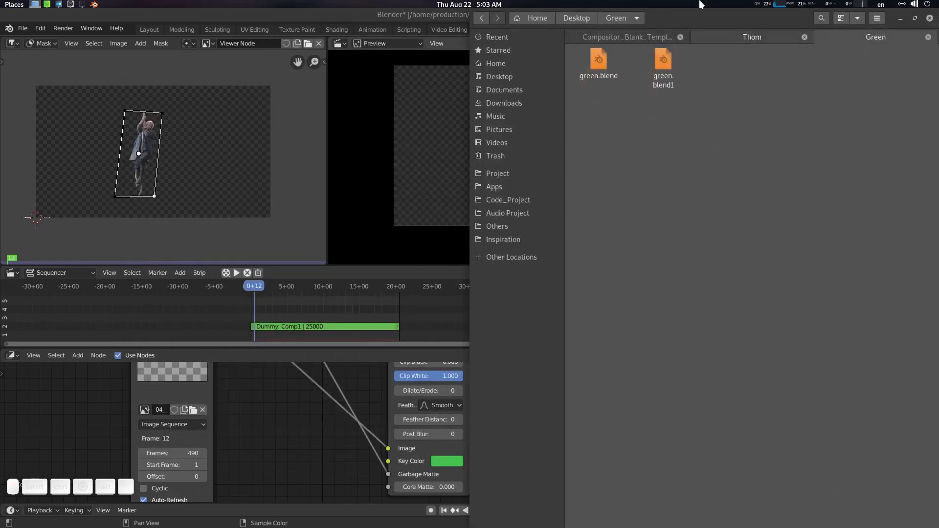
{"action": "right_click", "coordinate": [709, 19]}
{"action": "left_click", "coordinate": [761, 87]}
{"action": "left_click_drag", "start_coordinate": [709, 24], "coordinate": [401, 312]}
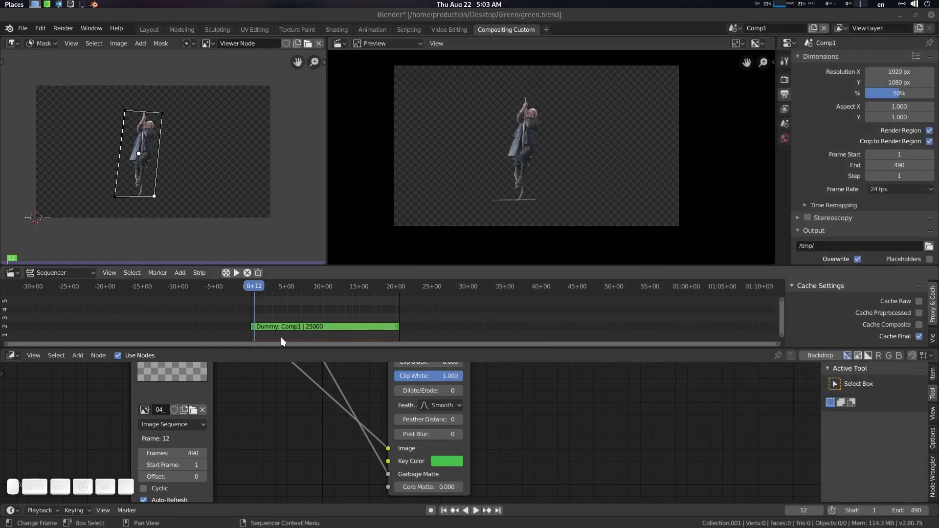
Define a preview range spanning frames 96–281 on the timeline.
{"action": "scroll", "scroll_direction": "up", "scroll_amount": 3}
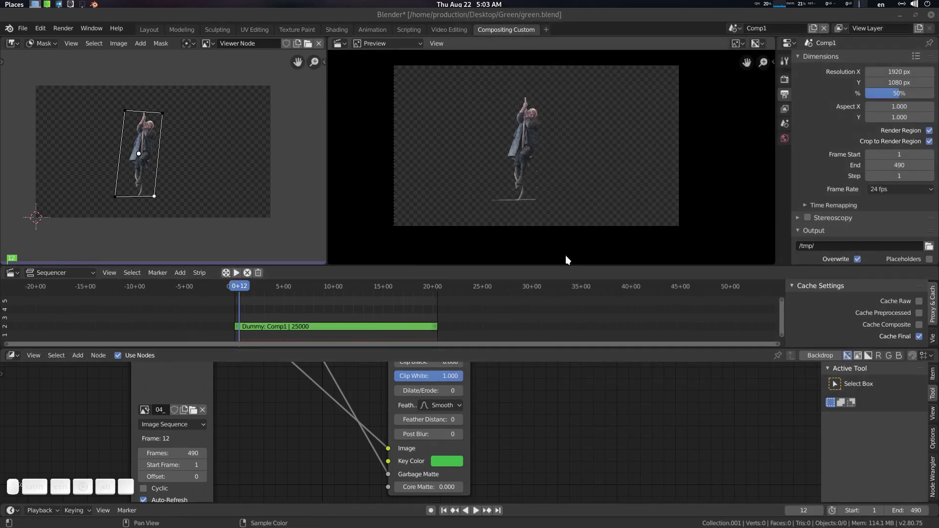
{"action": "scroll", "scroll_direction": "down", "scroll_amount": 3}
{"action": "left_click_drag", "start_coordinate": [631, 396], "coordinate": [302, 310]}
{"action": "key", "text": "p"}
{"action": "left_click_drag", "start_coordinate": [286, 303], "coordinate": [304, 313]}
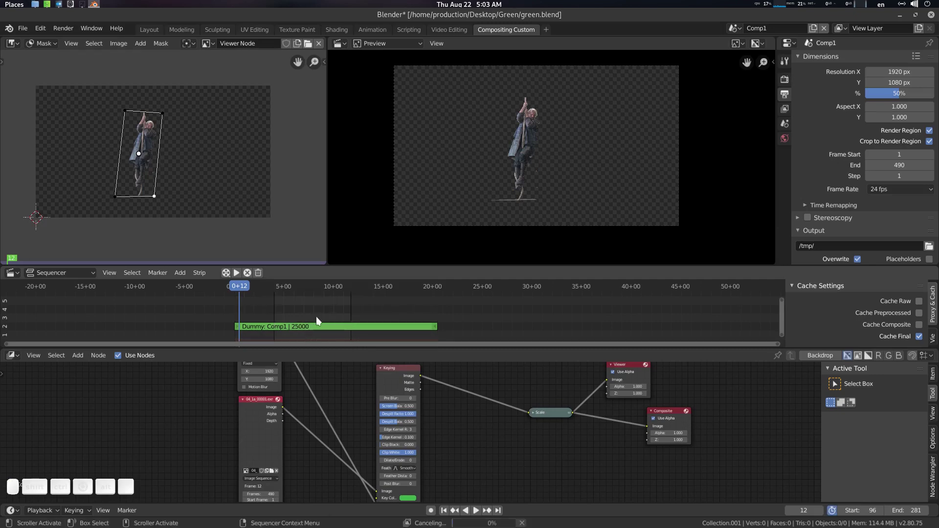
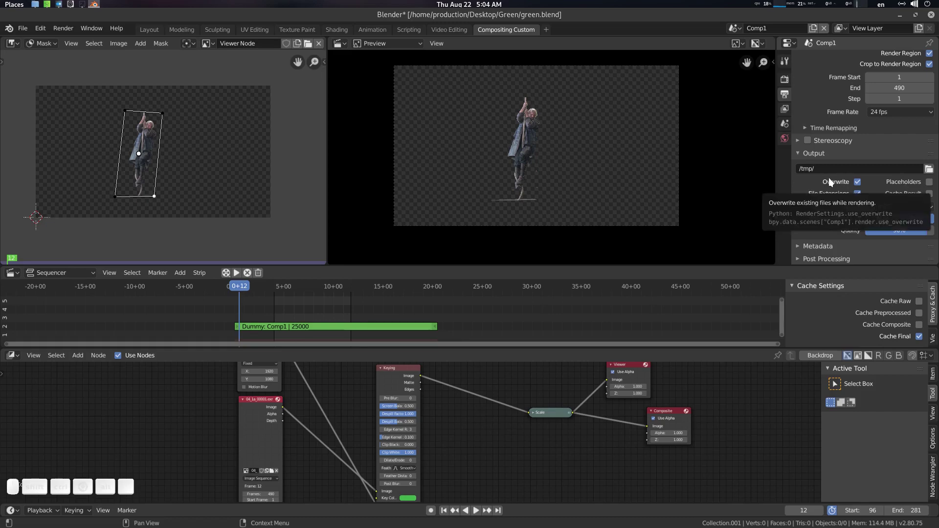
Set output to PNG RGBA in the cache folder path and start Render Animation.
{"action": "left_click", "coordinate": [554, 142]}
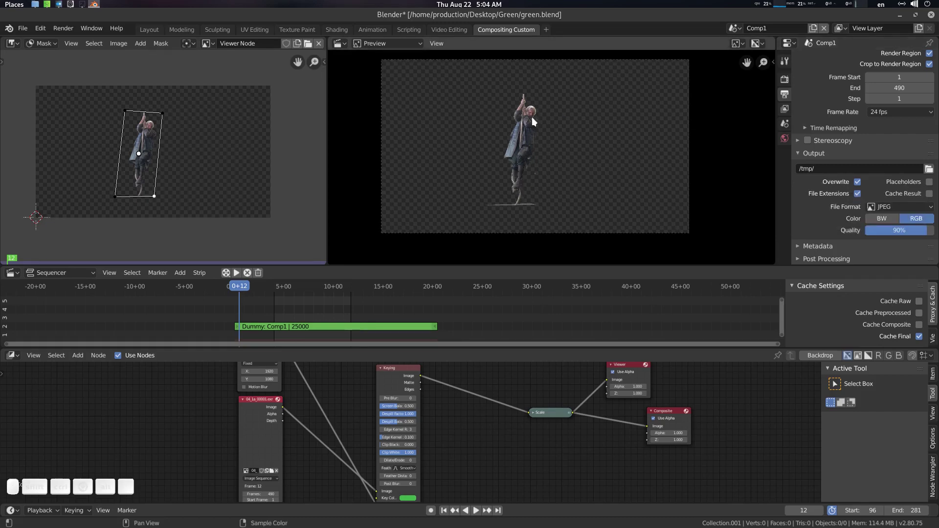
{"action": "left_click", "coordinate": [901, 210]}
{"action": "left_click", "coordinate": [743, 275]}
{"action": "left_click", "coordinate": [931, 221]}
{"action": "scroll", "scroll_direction": "up", "scroll_amount": 3}
{"action": "left_click", "coordinate": [480, 142]}
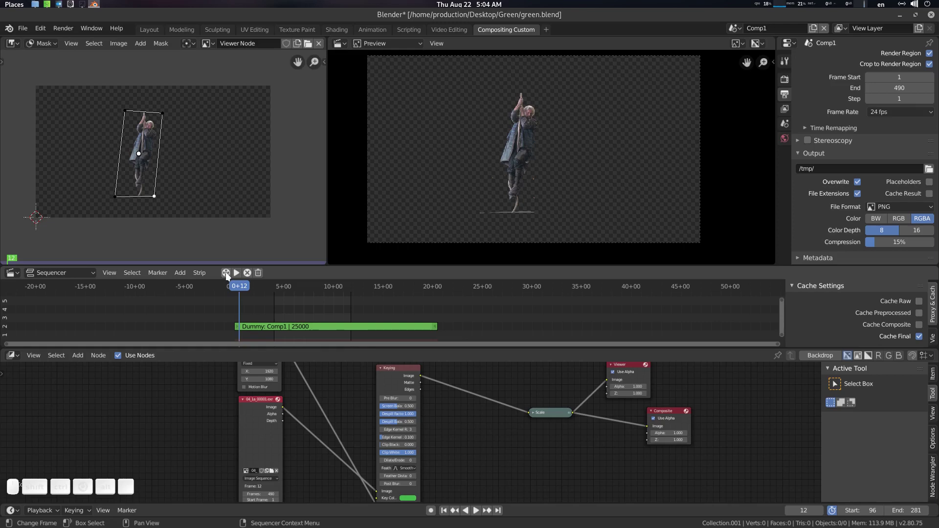
{"action": "left_click", "coordinate": [229, 276]}
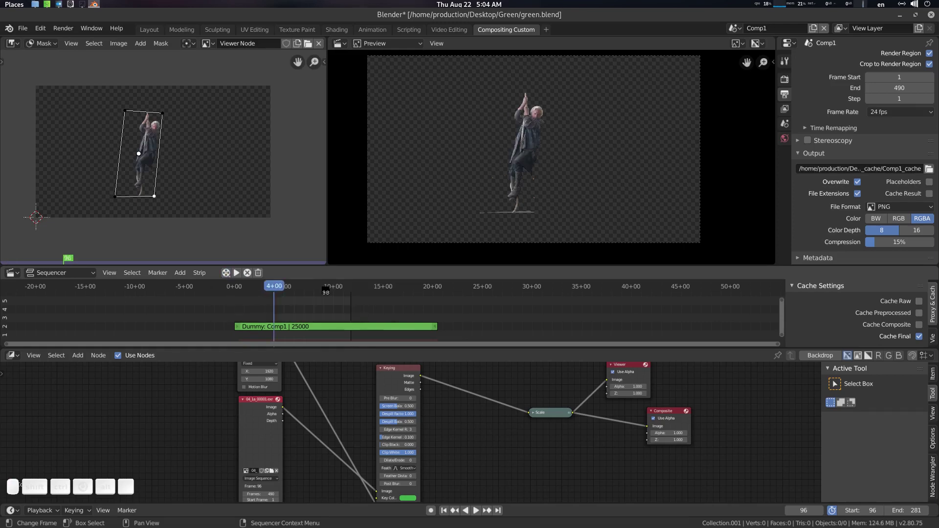
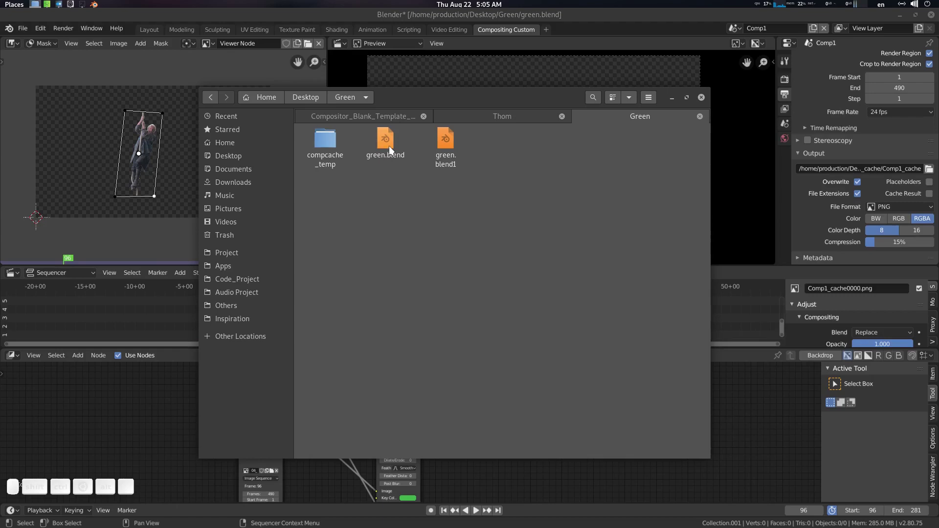
Drag the cached PNG frames from compcache_temp into the sequencer as a trial strip.
{"action": "left_click", "coordinate": [328, 145]}
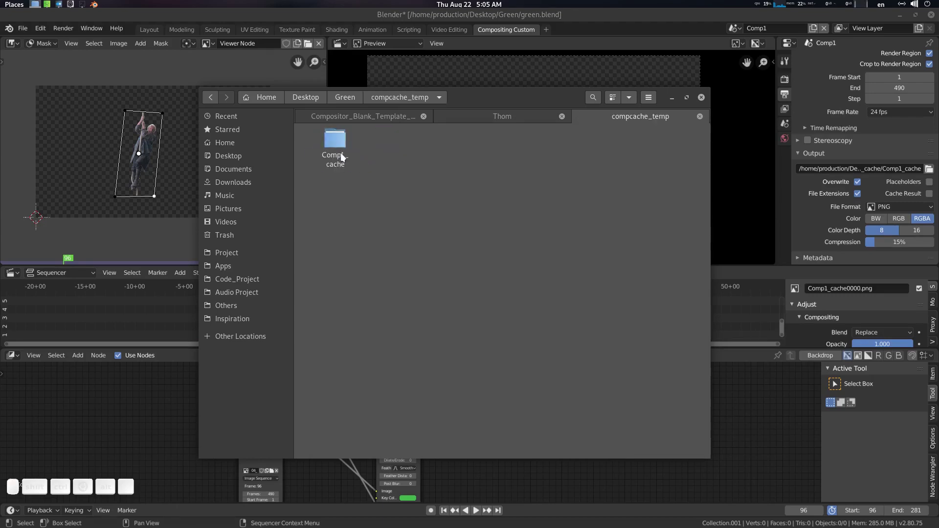
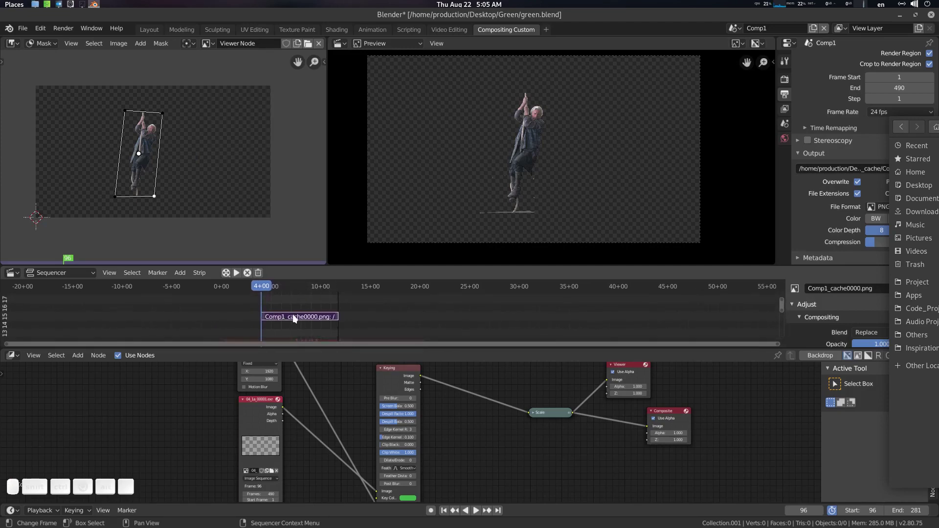
{"action": "left_click_drag", "start_coordinate": [310, 326], "coordinate": [202, 257]}
{"action": "left_click_drag", "start_coordinate": [308, 304], "coordinate": [259, 285]}
{"action": "left_click", "coordinate": [252, 274]}
{"action": "left_click", "coordinate": [241, 275]}
Discard the trial strip and delete the old Comp1_cache folder.
{"action": "key", "text": "Escape"}
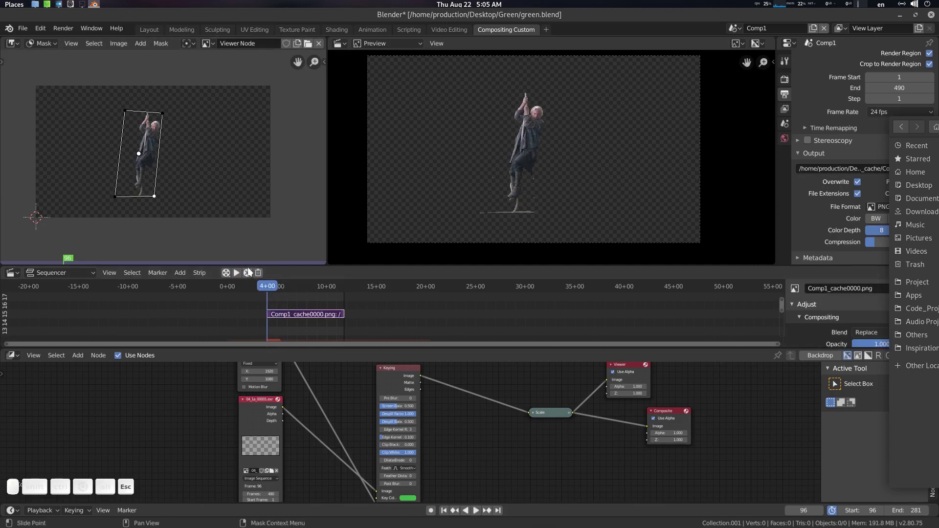
{"action": "left_click", "coordinate": [251, 272]}
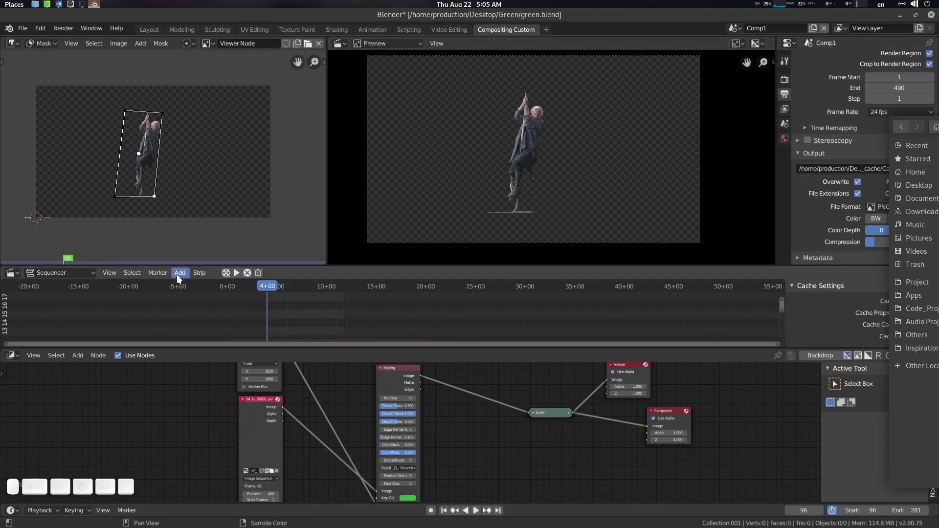
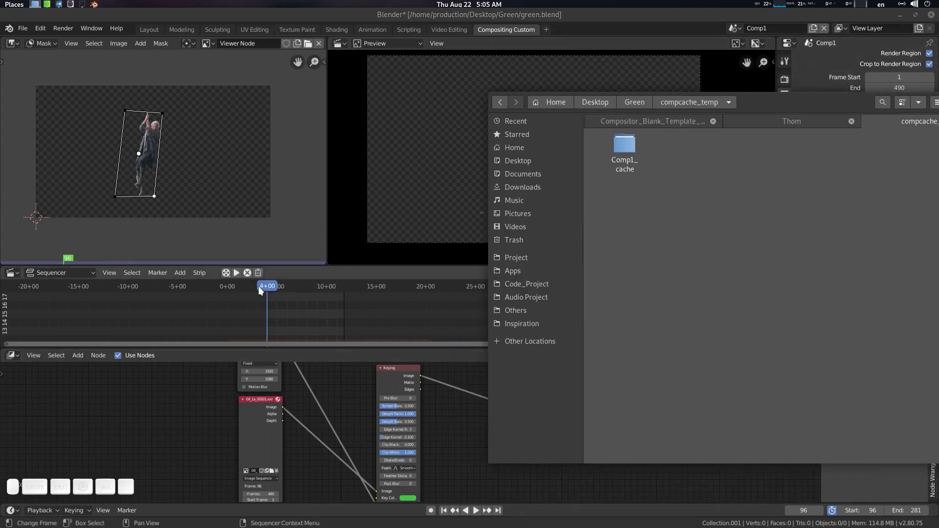
{"action": "left_click", "coordinate": [261, 276]}
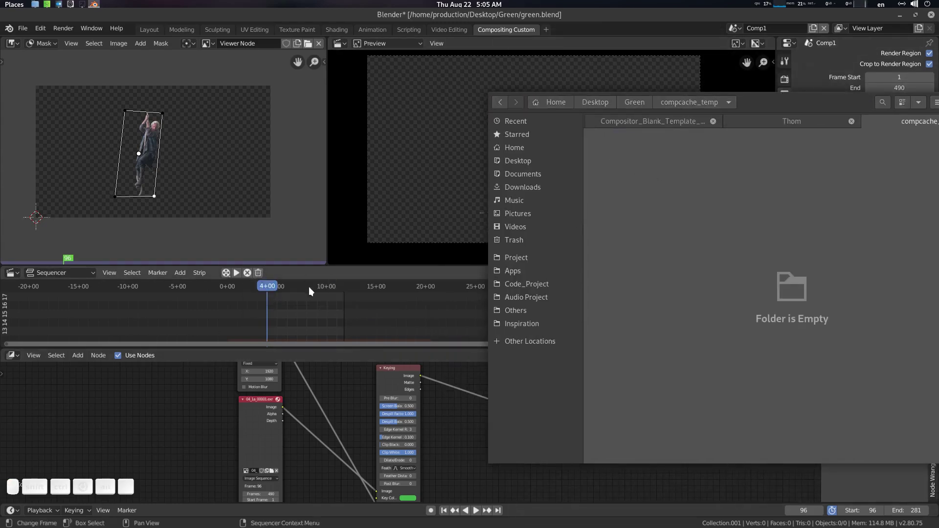
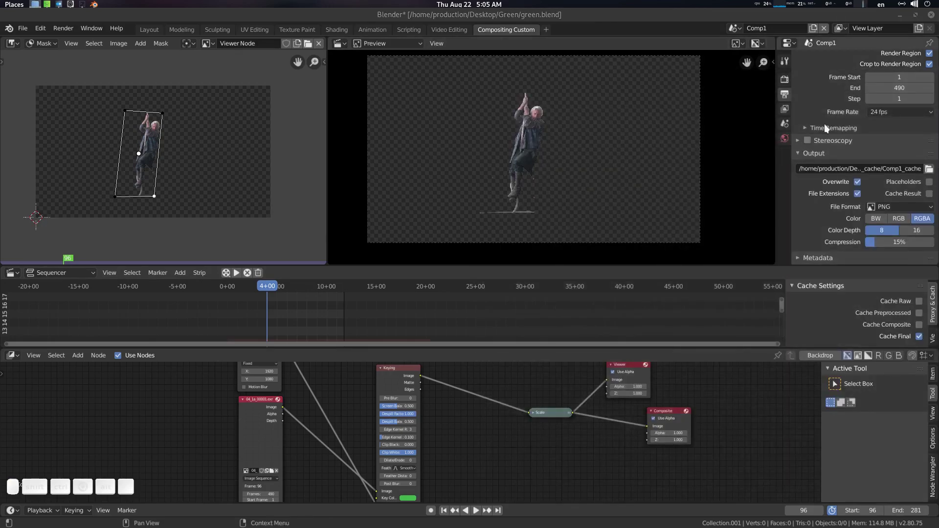
Drop the render resolution scale to 20% and scrub the timeline to test it.
{"action": "scroll", "scroll_direction": "up", "scroll_amount": 3}
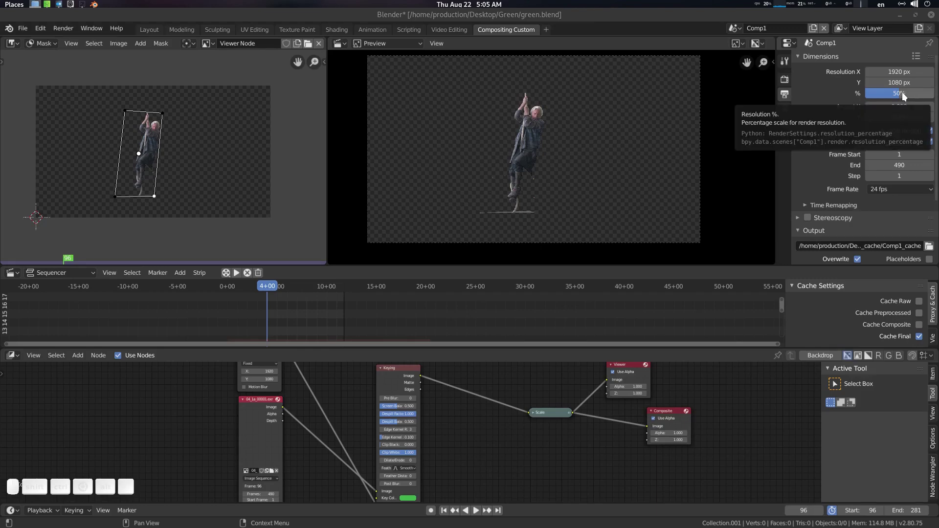
{"action": "left_click", "coordinate": [908, 95]}
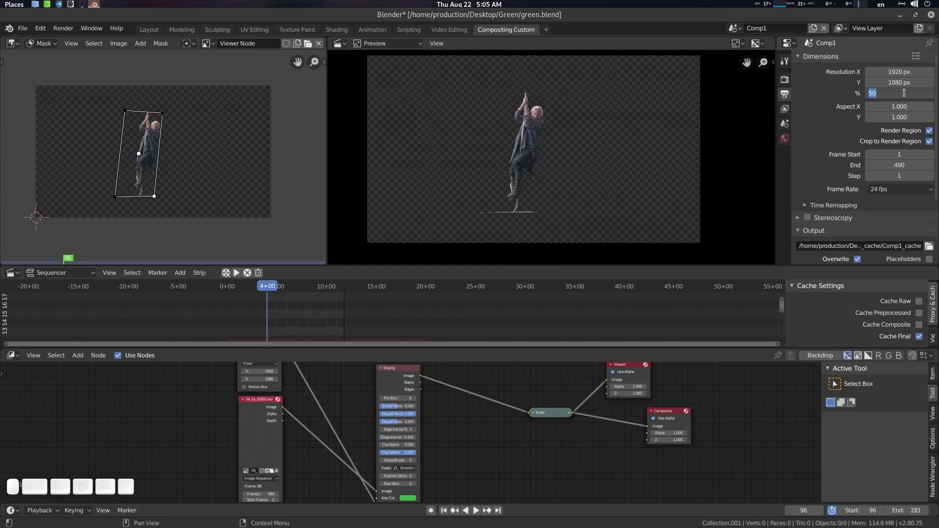
{"action": "key", "text": "2"}
{"action": "key", "text": "0"}
{"action": "key", "text": "Return"}
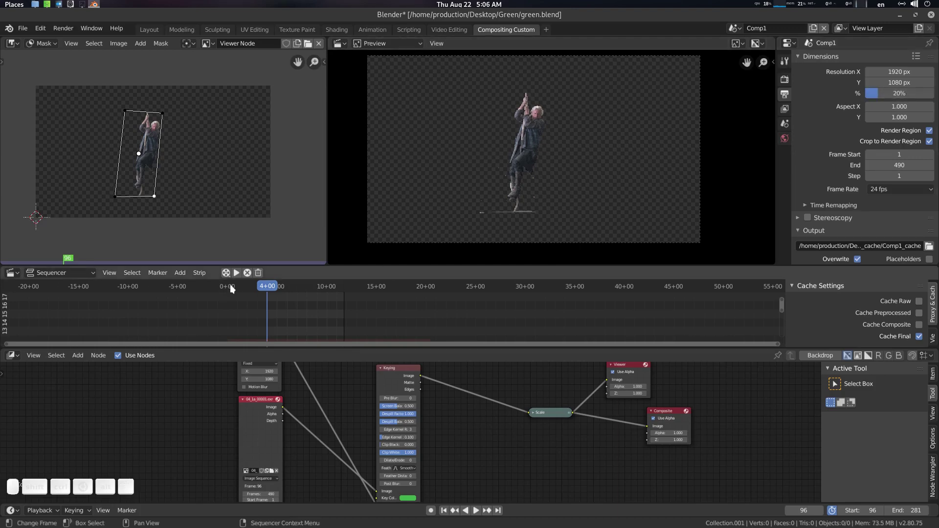
{"action": "left_click", "coordinate": [230, 279]}
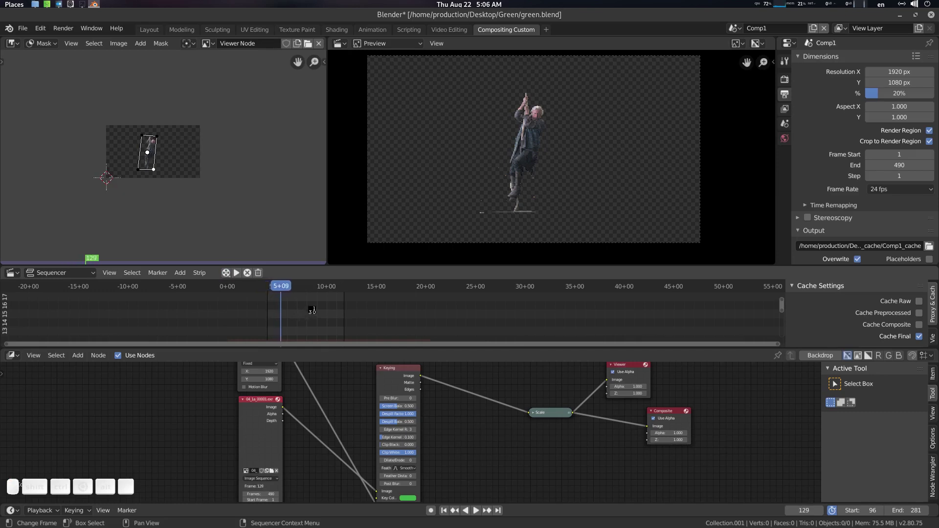
{"action": "key", "text": "Escape"}
Restore the 50% render scale and advance to frame 134, panning toward the keying nodes.
{"action": "left_click", "coordinate": [263, 274]}
{"action": "left_click", "coordinate": [911, 94]}
{"action": "key", "text": "5"}
{"action": "key", "text": "0"}
{"action": "key", "text": "Return"}
{"action": "left_click", "coordinate": [279, 288]}
{"action": "middle_click", "coordinate": [170, 132]}
{"action": "middle_click", "coordinate": [165, 135]}
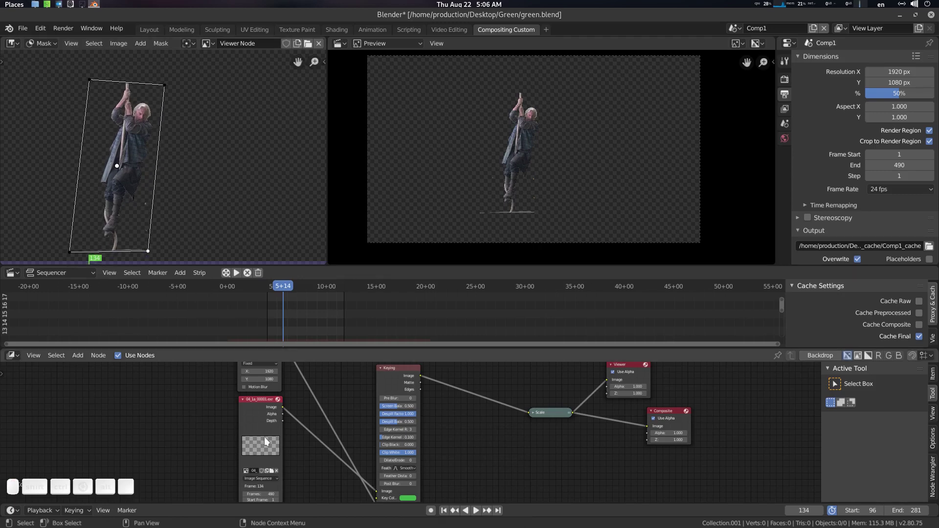
{"action": "middle_click", "coordinate": [321, 416]}
{"action": "scroll", "scroll_direction": "up", "scroll_amount": 3}
{"action": "middle_click", "coordinate": [292, 424]}
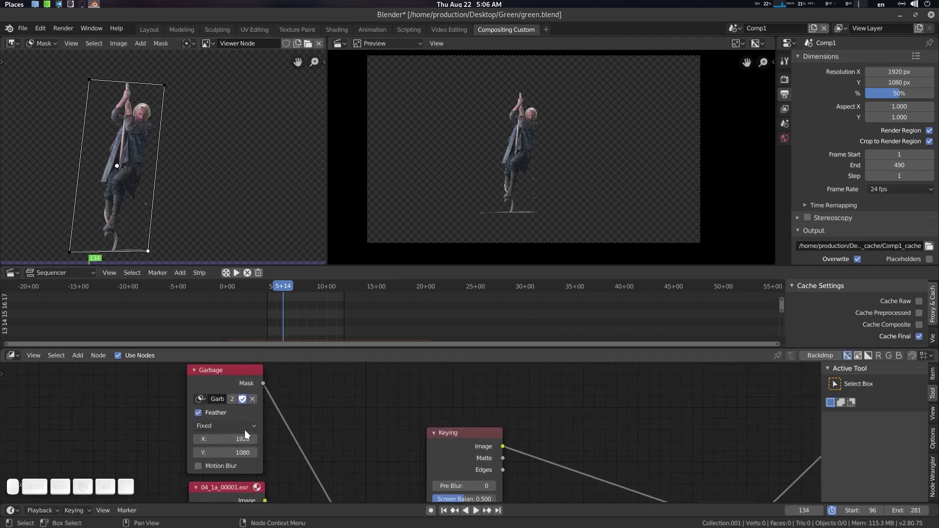
Switch the Garbage mask node to Scene Size and try a 10% render scale.
{"action": "left_click", "coordinate": [242, 429]}
{"action": "left_click", "coordinate": [226, 439]}
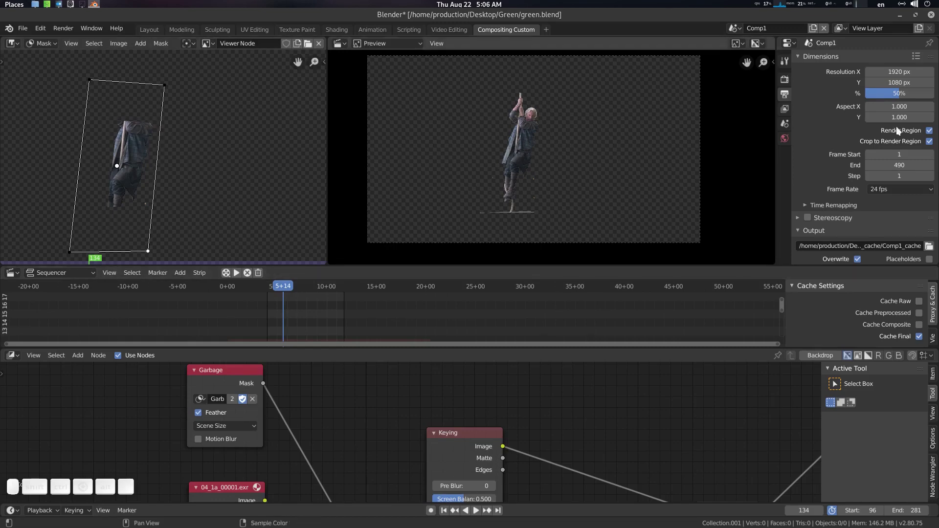
{"action": "left_click", "coordinate": [911, 94]}
{"action": "key", "text": "1"}
{"action": "key", "text": "0"}
{"action": "key", "text": "Return"}
{"action": "middle_click", "coordinate": [73, 155]}
{"action": "middle_click", "coordinate": [149, 169]}
Return the render scale to 50% and the Garbage mask to Fixed size.
{"action": "left_click", "coordinate": [914, 96]}
{"action": "key", "text": "5"}
{"action": "key", "text": "0"}
{"action": "key", "text": "Return"}
{"action": "scroll", "scroll_direction": "down", "scroll_amount": 3}
{"action": "scroll", "scroll_direction": "up", "scroll_amount": 3}
{"action": "left_click", "coordinate": [229, 424]}
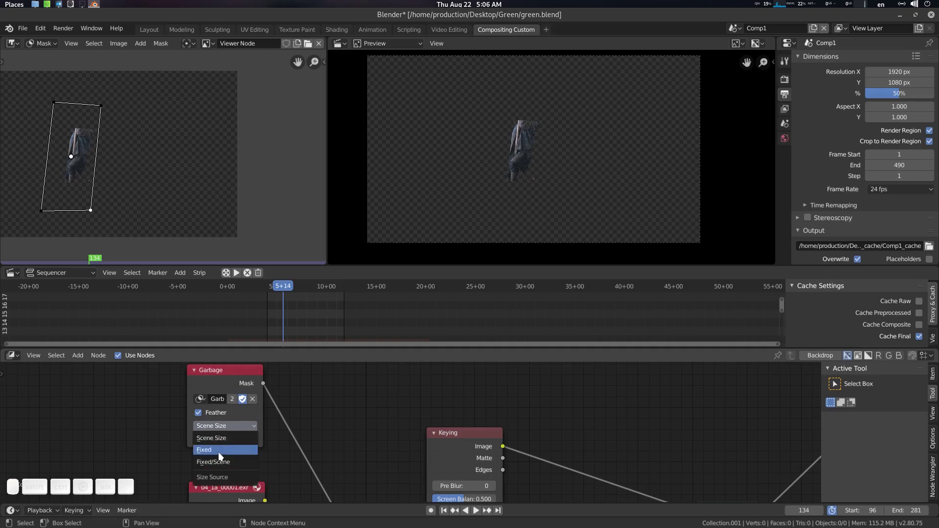
{"action": "left_click", "coordinate": [222, 456]}
Pan the node graph to the output nodes and scrub the timeline to frame 192.
{"action": "scroll", "scroll_direction": "down", "scroll_amount": 3}
{"action": "middle_click", "coordinate": [214, 142]}
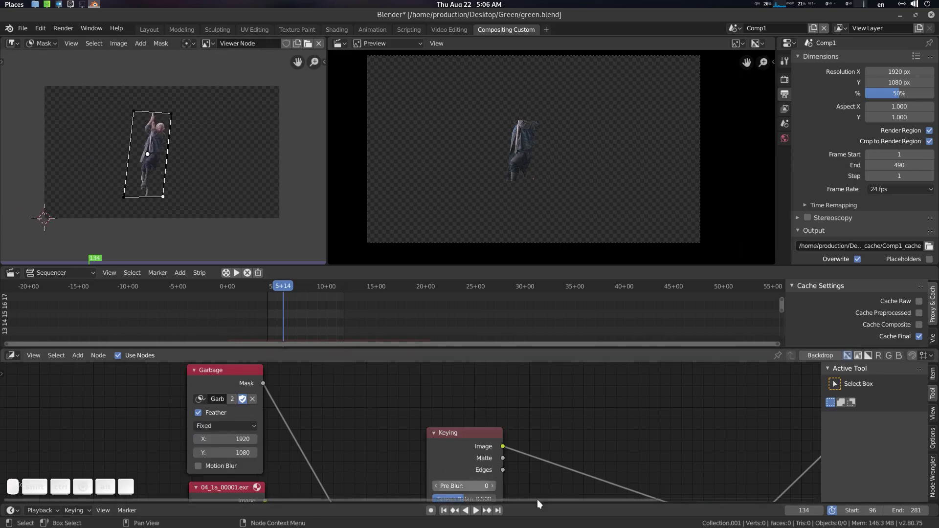
{"action": "scroll", "scroll_direction": "down", "scroll_amount": 3}
{"action": "scroll", "scroll_direction": "up", "scroll_amount": 3}
{"action": "left_click", "coordinate": [516, 426]}
{"action": "left_click", "coordinate": [655, 395]}
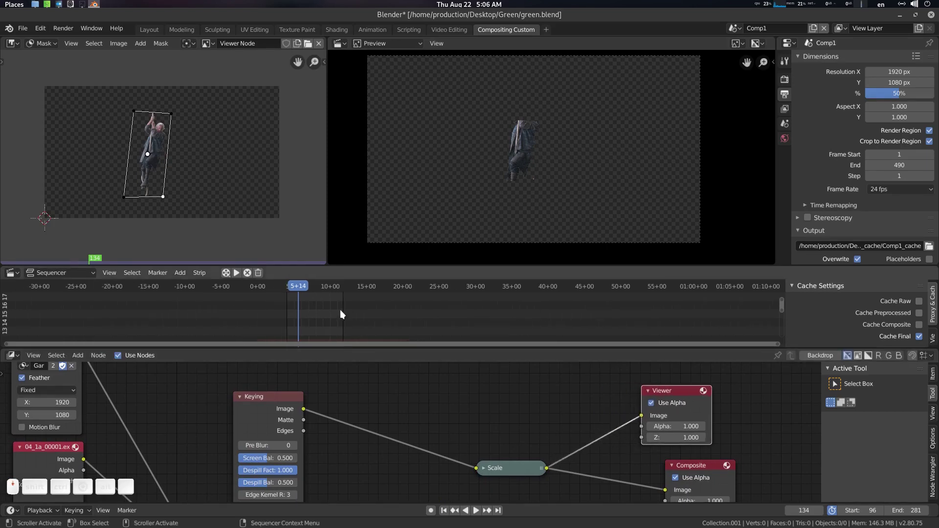
{"action": "left_click_drag", "start_coordinate": [343, 310], "coordinate": [317, 290]}
{"action": "left_click_drag", "start_coordinate": [300, 291], "coordinate": [362, 418]}
{"action": "middle_click", "coordinate": [510, 440]}
{"action": "left_click", "coordinate": [510, 438]}
{"action": "left_click_drag", "start_coordinate": [488, 444], "coordinate": [451, 440]}
{"action": "left_click", "coordinate": [452, 440]}
{"action": "key", "text": "shift+a"}
Add a Mix node via search and feed its output into the Scale node.
{"action": "left_click", "coordinate": [453, 426]}
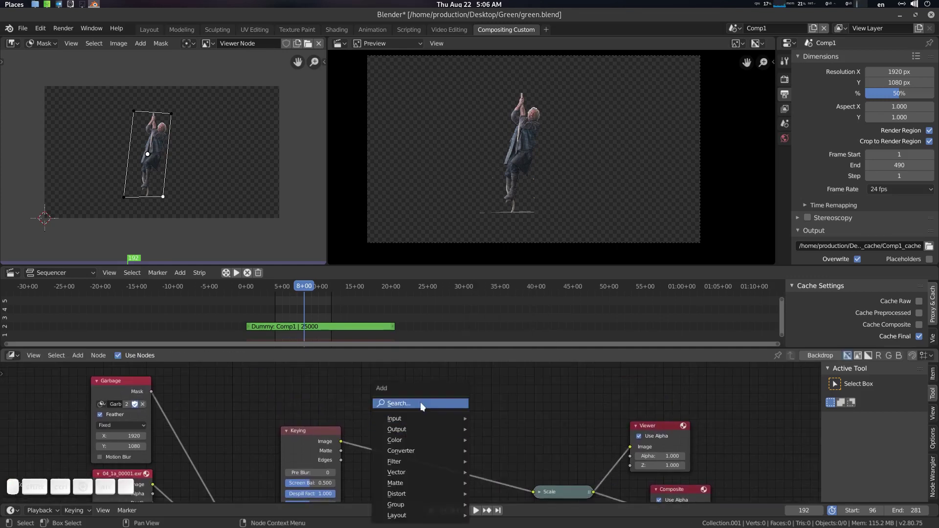
{"action": "left_click", "coordinate": [402, 407]}
{"action": "key", "text": "m"}
{"action": "key", "text": "i"}
{"action": "key", "text": "x"}
{"action": "key", "text": "Return"}
{"action": "left_click", "coordinate": [457, 395]}
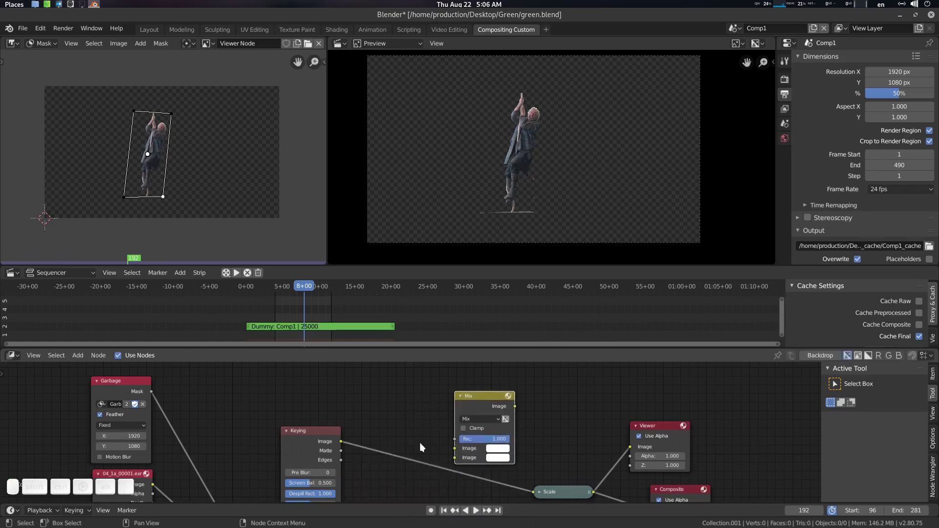
{"action": "left_click", "coordinate": [415, 444]}
{"action": "left_click_drag", "start_coordinate": [345, 410], "coordinate": [453, 436]}
{"action": "left_click", "coordinate": [466, 430]}
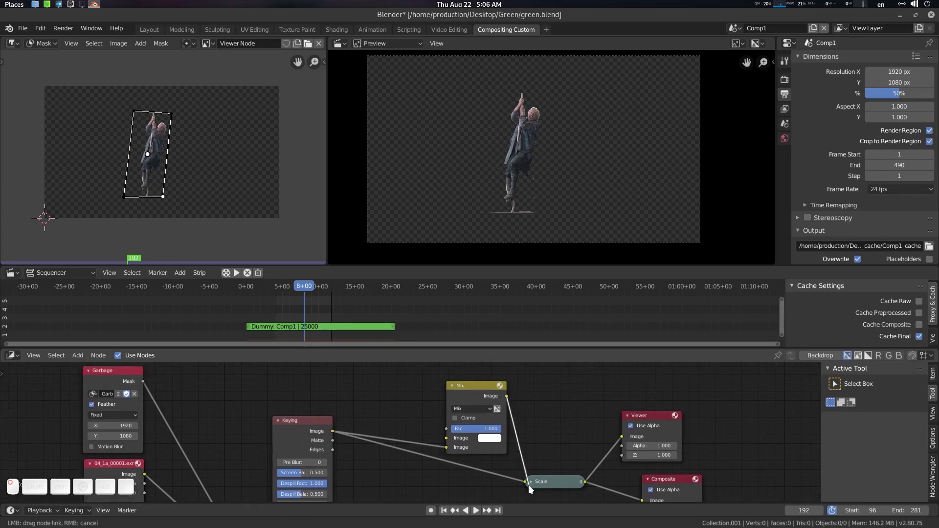
Route the Keying image and matte into Mix and darken its background colour to grey.
{"action": "scroll", "scroll_direction": "down", "scroll_amount": 3}
{"action": "scroll", "scroll_direction": "up", "scroll_amount": 3}
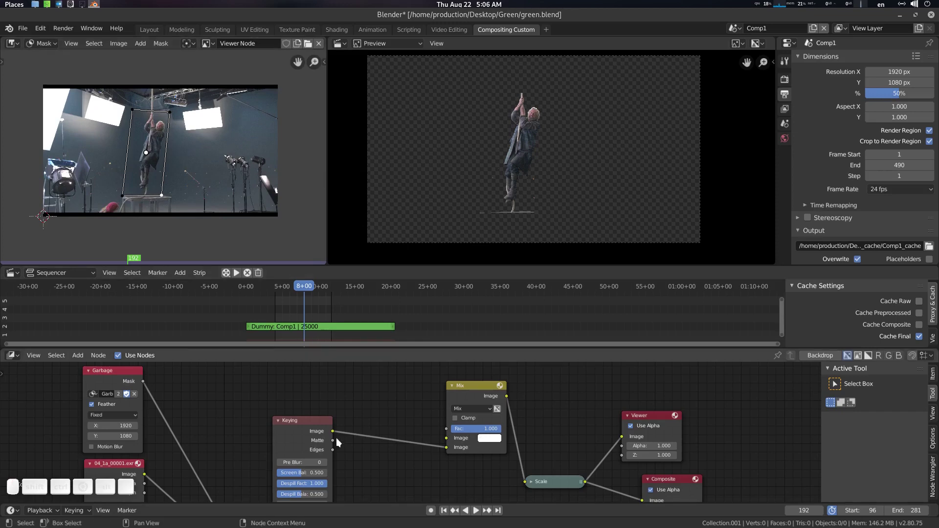
{"action": "left_click_drag", "start_coordinate": [335, 442], "coordinate": [474, 459]}
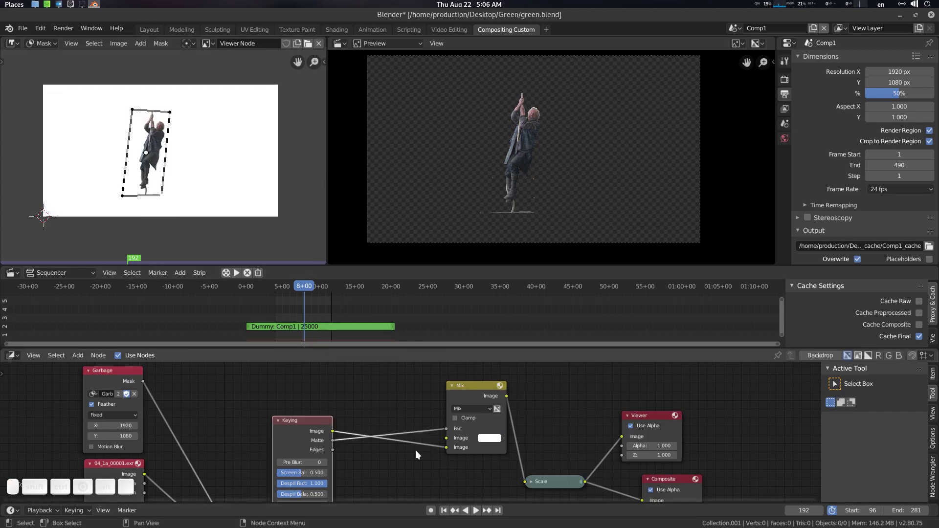
{"action": "left_click", "coordinate": [491, 443]}
{"action": "left_click_drag", "start_coordinate": [148, 131], "coordinate": [510, 466]}
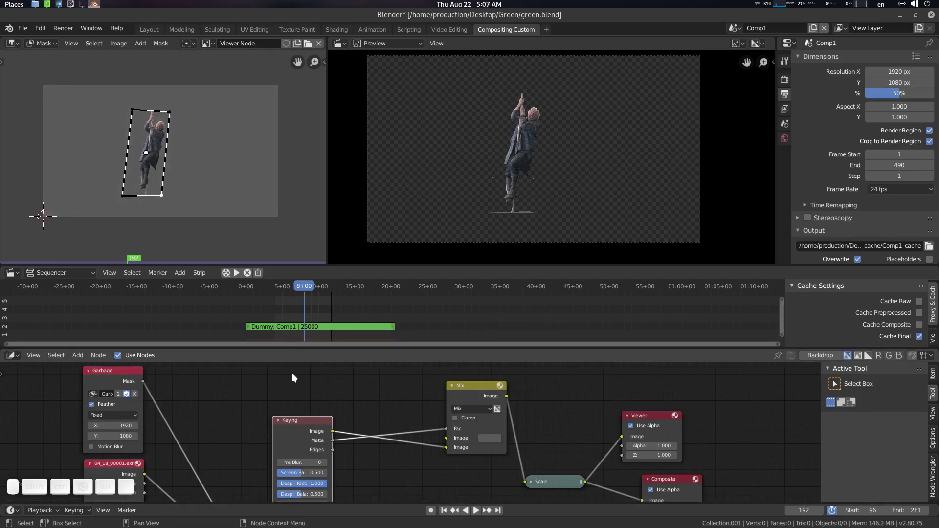
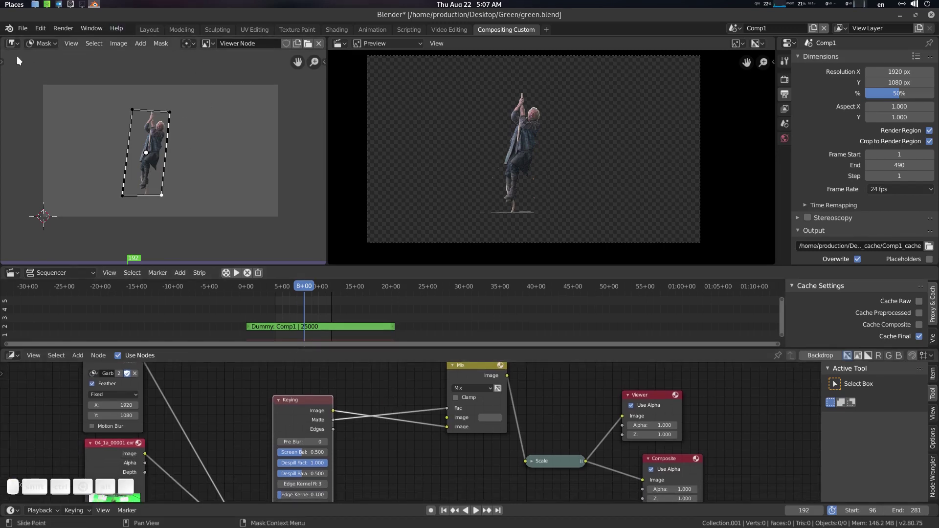
Switch the left viewer to plain image display and check the grey composite at frame 194.
{"action": "left_click", "coordinate": [37, 48]}
{"action": "left_click", "coordinate": [46, 59]}
{"action": "left_click", "coordinate": [158, 126]}
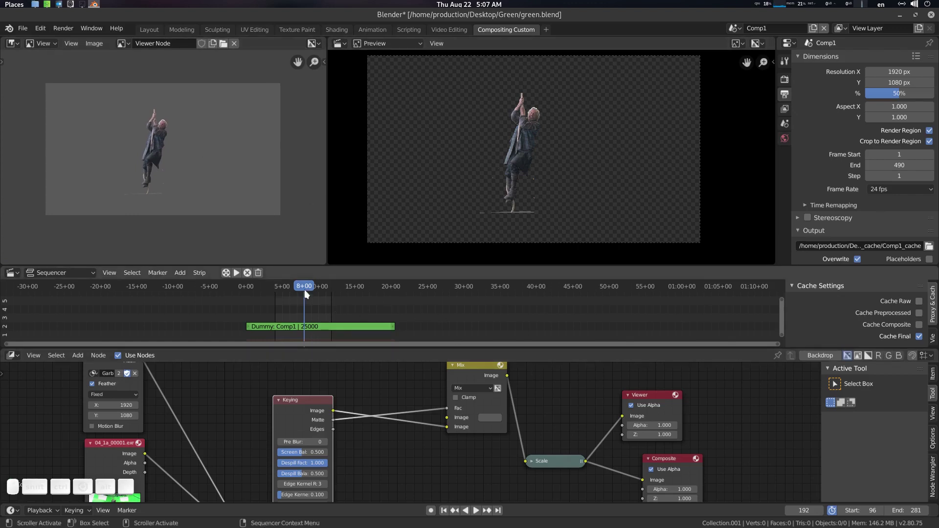
{"action": "left_click_drag", "start_coordinate": [314, 293], "coordinate": [484, 246]}
{"action": "middle_click", "coordinate": [387, 312]}
{"action": "middle_click", "coordinate": [387, 312]}
{"action": "key", "text": "alt+p"}
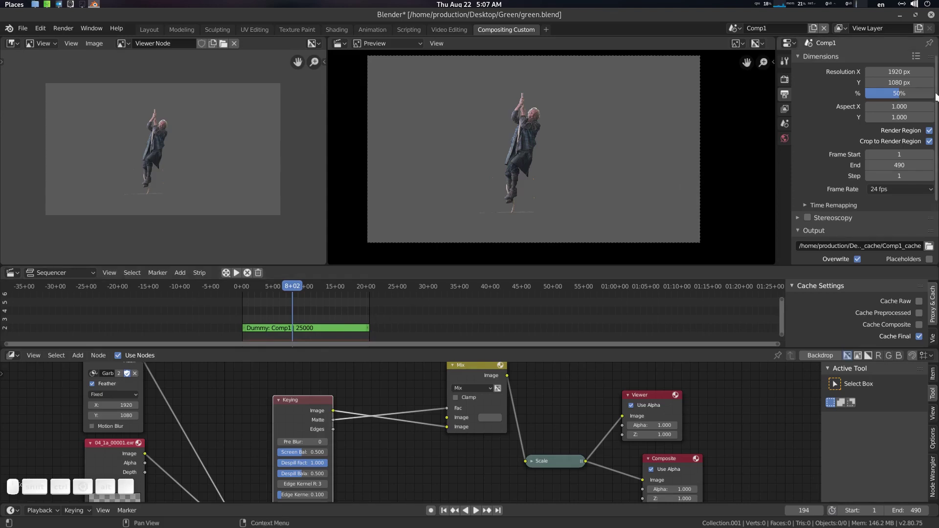
Set the render resolution scale to 100%.
{"action": "left_click", "coordinate": [907, 98]}
{"action": "key", "text": "1"}
{"action": "key", "text": "0"}
{"action": "key", "text": "Return"}
{"action": "middle_click", "coordinate": [891, 226]}
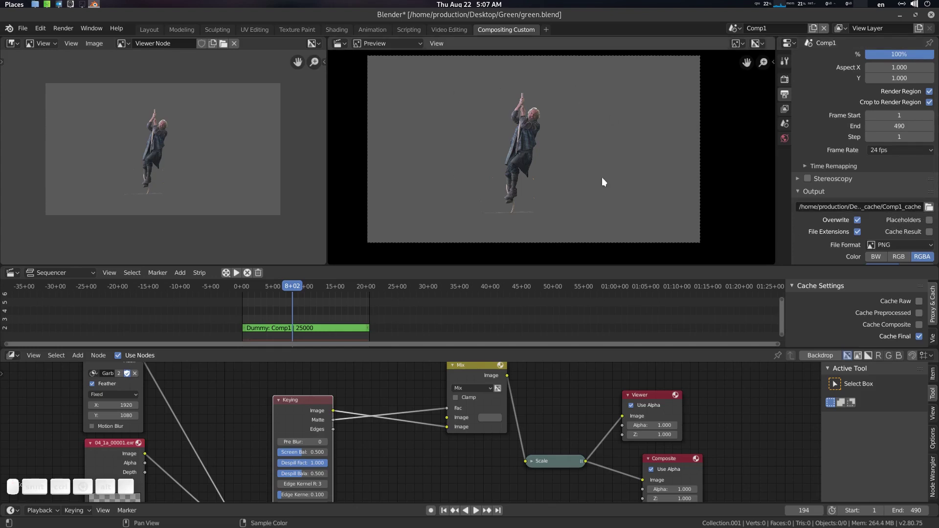
{"action": "left_click", "coordinate": [844, 198]}
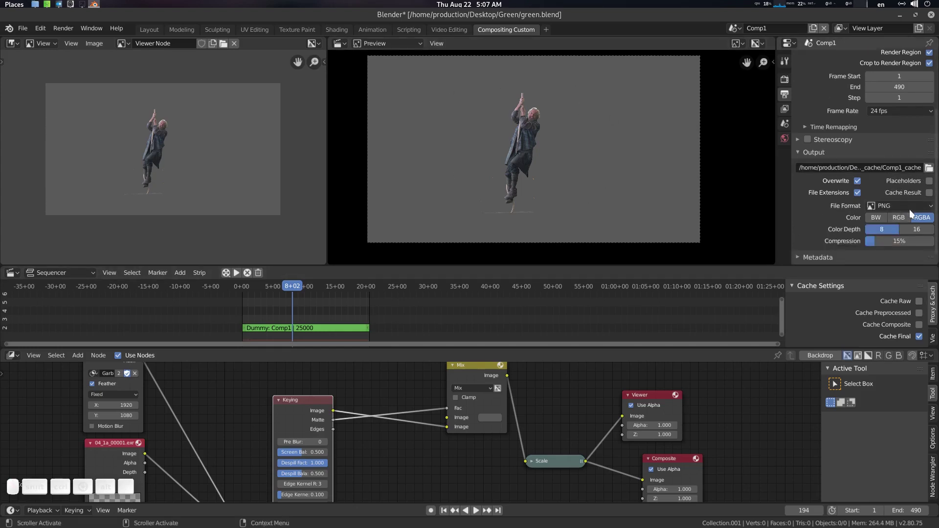
{"action": "middle_click", "coordinate": [902, 206]}
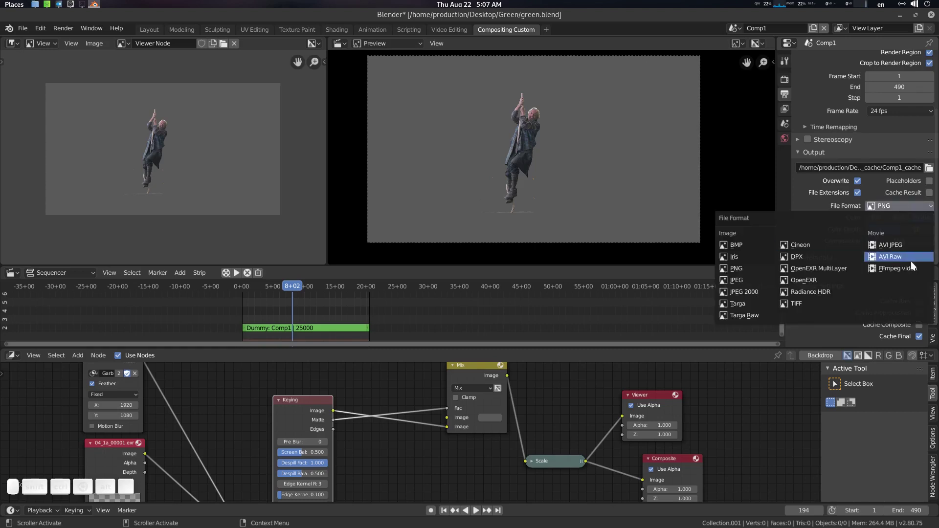
Switch the output file format to FFmpeg video with H.264 in a Matroska container.
{"action": "left_click", "coordinate": [908, 272]}
{"action": "scroll", "scroll_direction": "down", "scroll_amount": 3}
{"action": "left_click", "coordinate": [834, 237]}
{"action": "scroll", "scroll_direction": "down", "scroll_amount": 3}
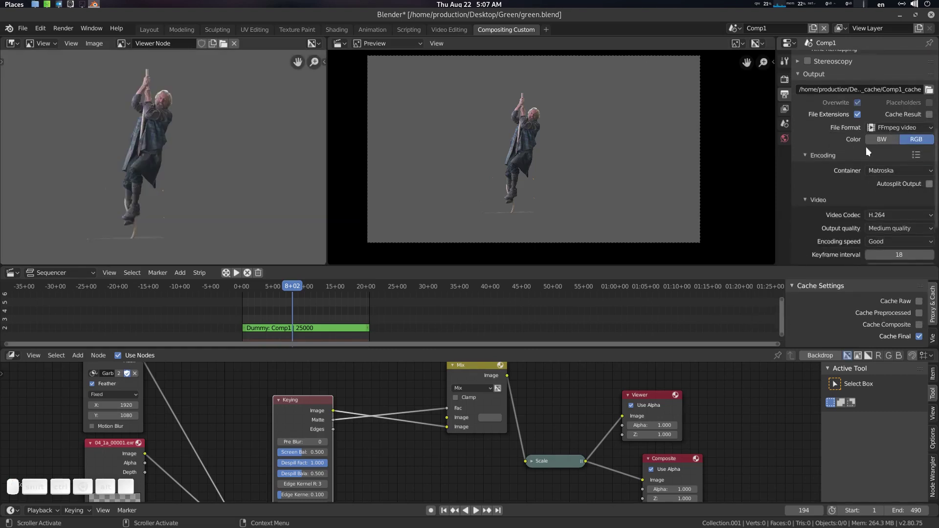
{"action": "left_click", "coordinate": [868, 147]}
{"action": "middle_click", "coordinate": [612, 172]}
Save green.blend and bring up the output location chooser.
{"action": "key", "text": "ctrl+s"}
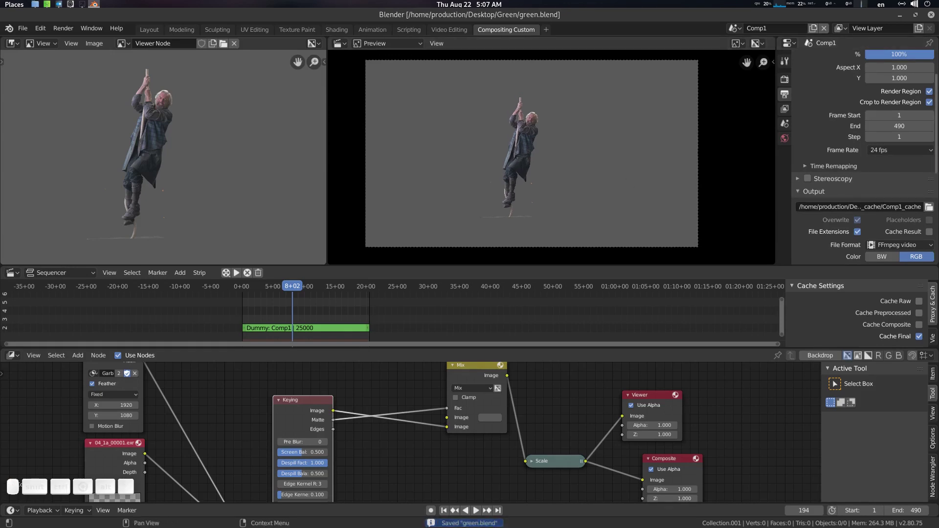
{"action": "left_click", "coordinate": [931, 207]}
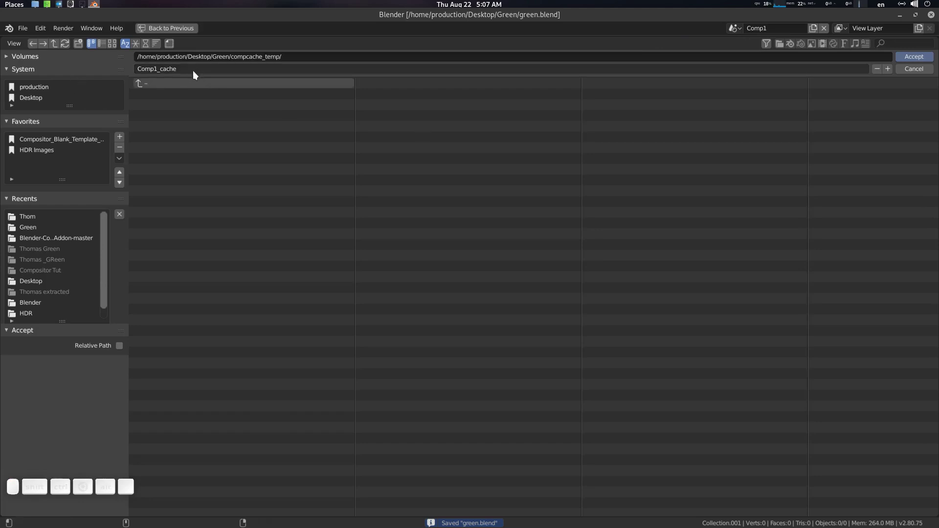
Point the render output to test_out inside the Green project folder.
{"action": "left_click", "coordinate": [153, 85]}
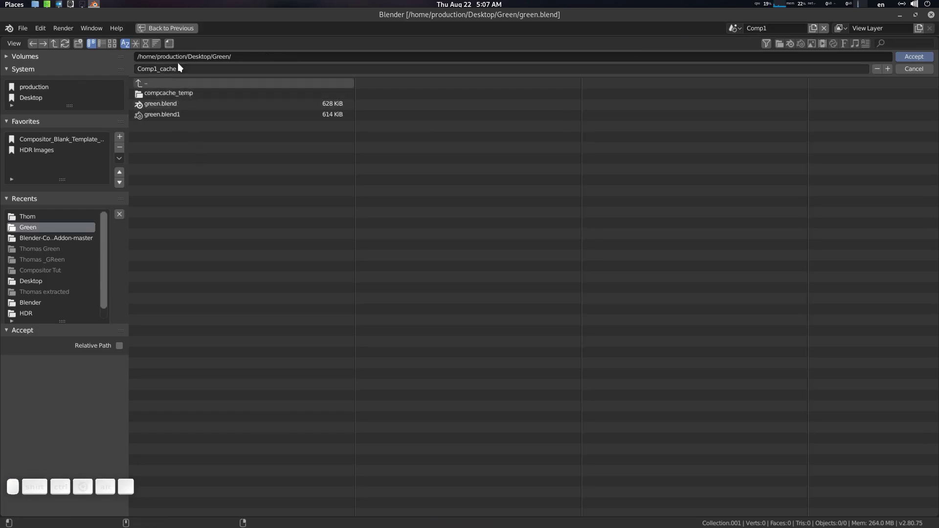
{"action": "left_click", "coordinate": [190, 70]}
{"action": "key", "text": "t"}
{"action": "key", "text": "e"}
{"action": "key", "text": "s"}
{"action": "key", "text": "t"}
{"action": "key", "text": "shift+-"}
{"action": "key", "text": "shift+o"}
{"action": "key", "text": "shift+u"}
{"action": "key", "text": "shift+t"}
{"action": "key", "text": "Return"}
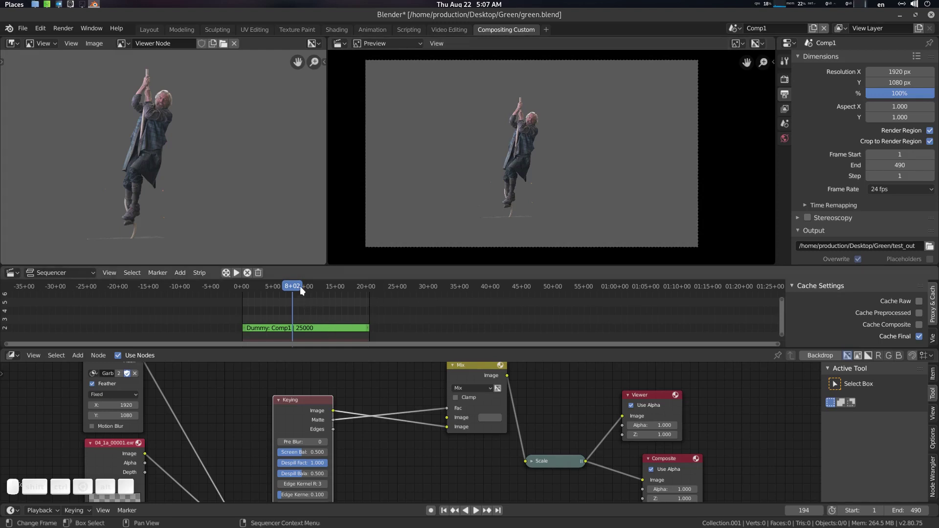
Render the sequencer animation and launch test_out0001-0490.mkv from the Green folder.
{"action": "left_click_drag", "start_coordinate": [307, 288], "coordinate": [445, 165]}
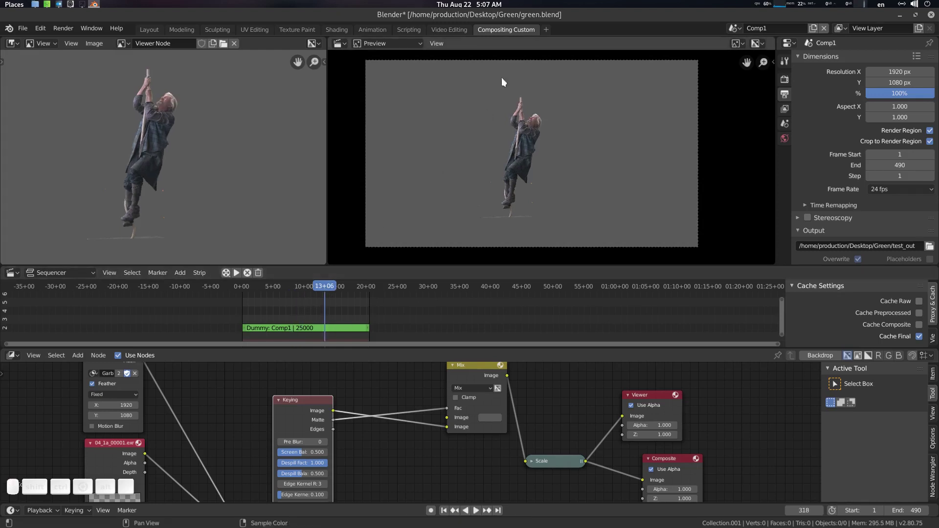
{"action": "left_click", "coordinate": [441, 43]}
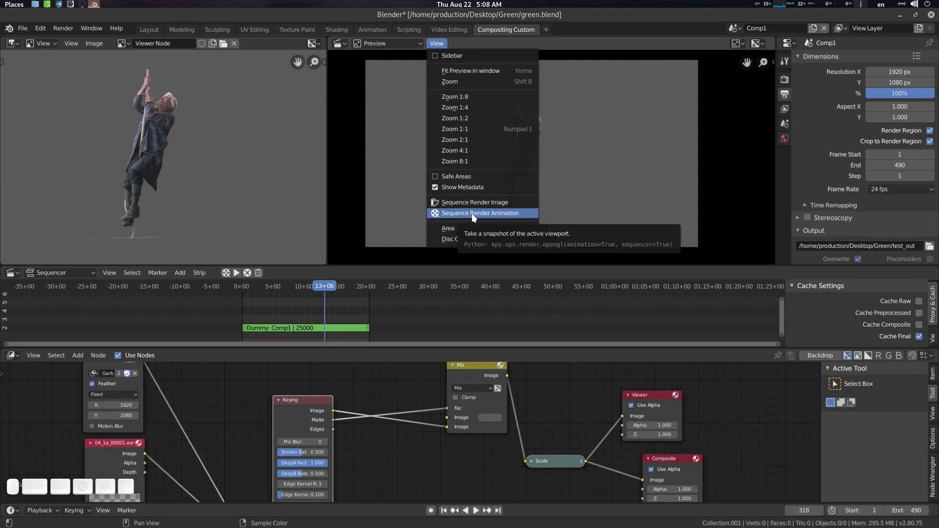
{"action": "left_click", "coordinate": [475, 216]}
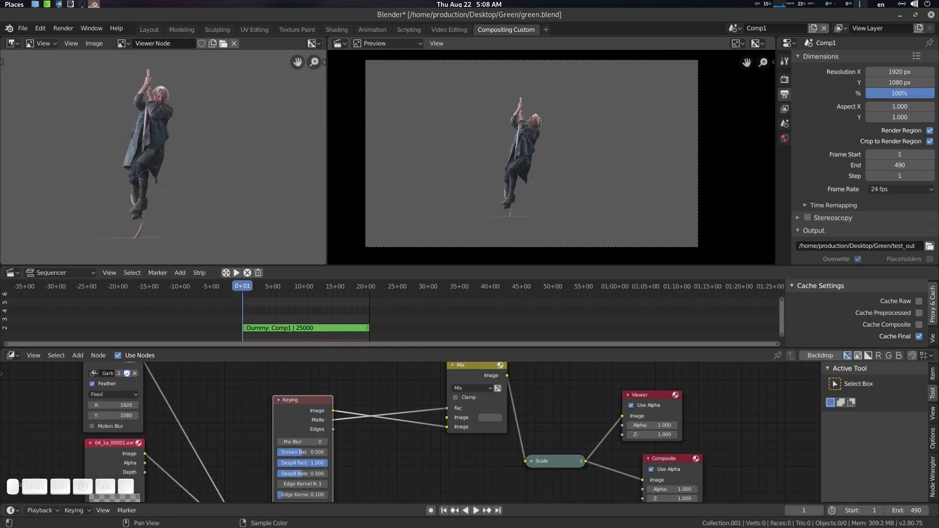
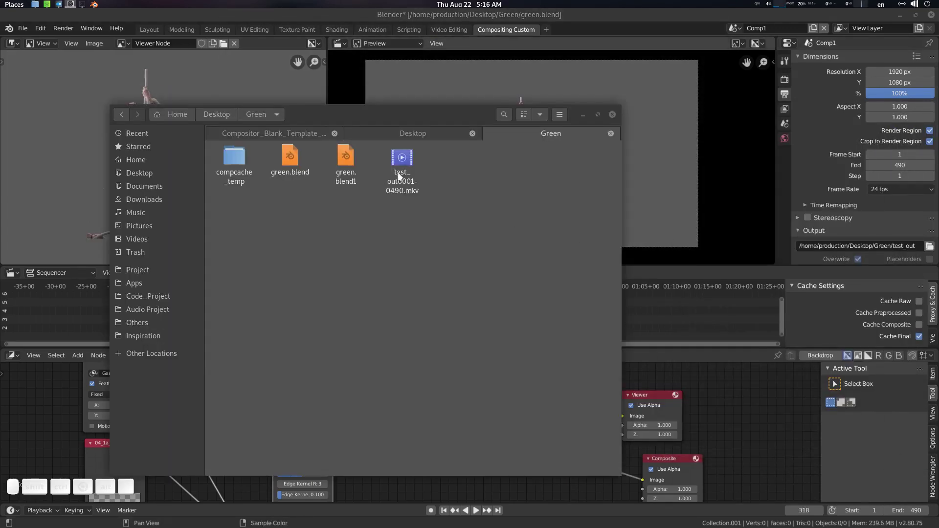
{"action": "left_click", "coordinate": [407, 163]}
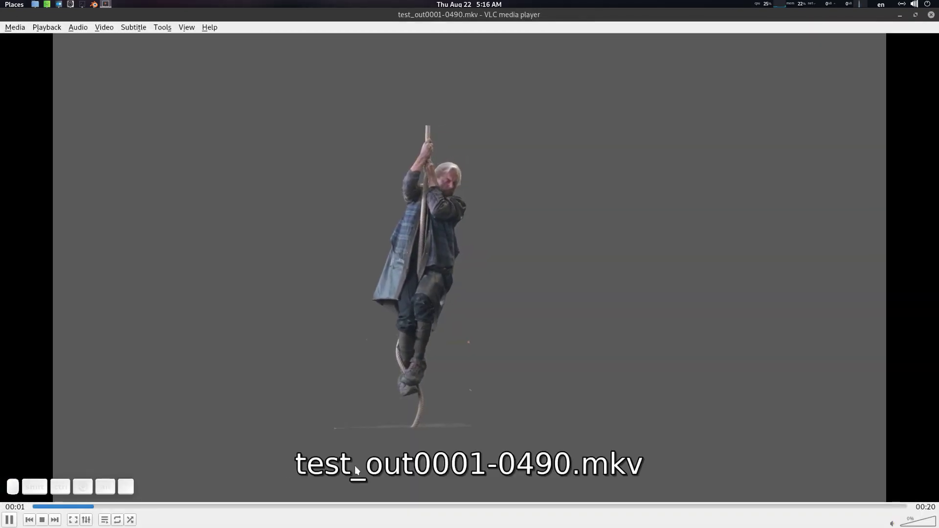
Skip ahead in the VLC playback of test_out0001-0490.mkv.
{"action": "left_click_drag", "start_coordinate": [620, 468], "coordinate": [722, 508]}
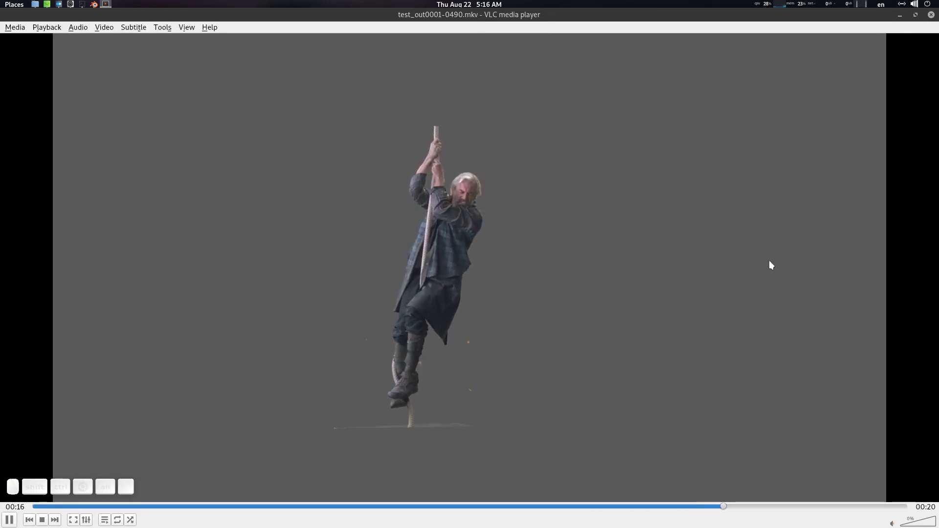
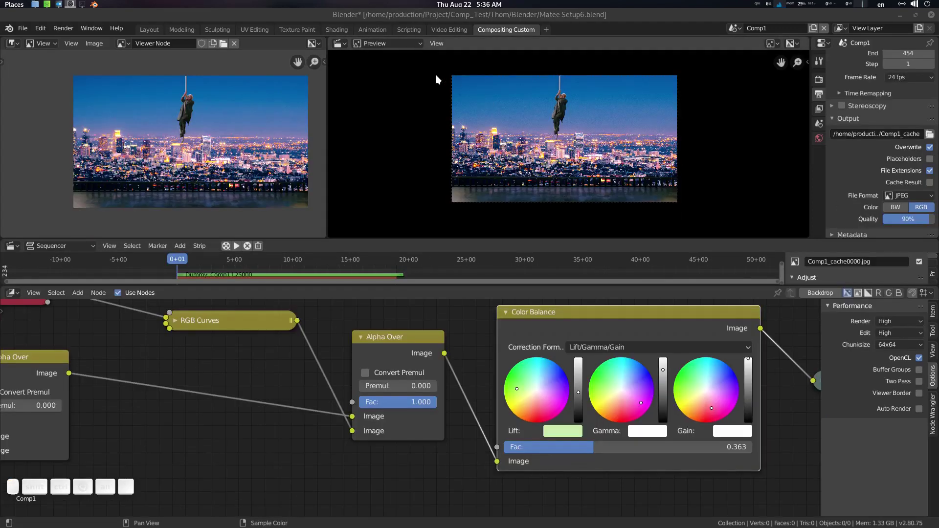
Load Matee Setup6.blend, play and stop its night-city preview, then save the file.
{"action": "left_click", "coordinate": [405, 17]}
{"action": "key", "text": "space"}
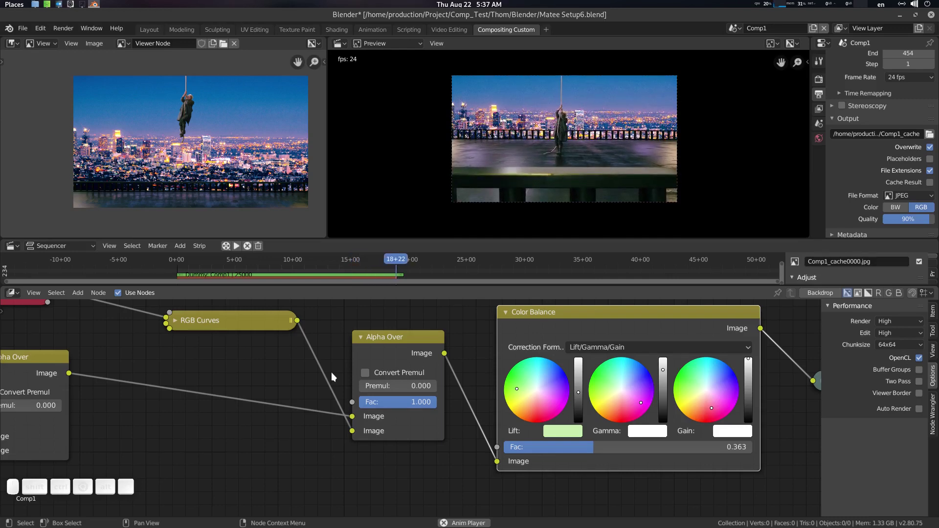
{"action": "key", "text": "space"}
{"action": "left_click_drag", "start_coordinate": [210, 261], "coordinate": [443, 139]}
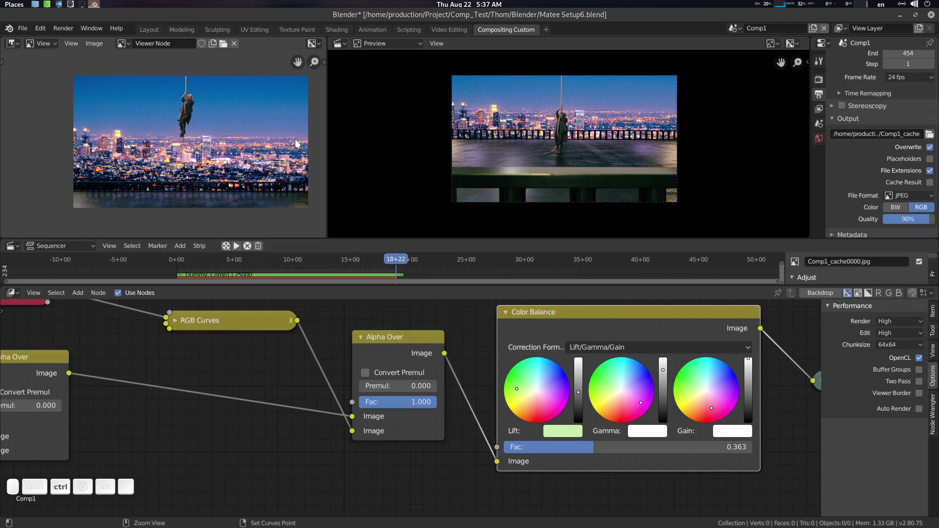
{"action": "key", "text": "ctrl+s"}
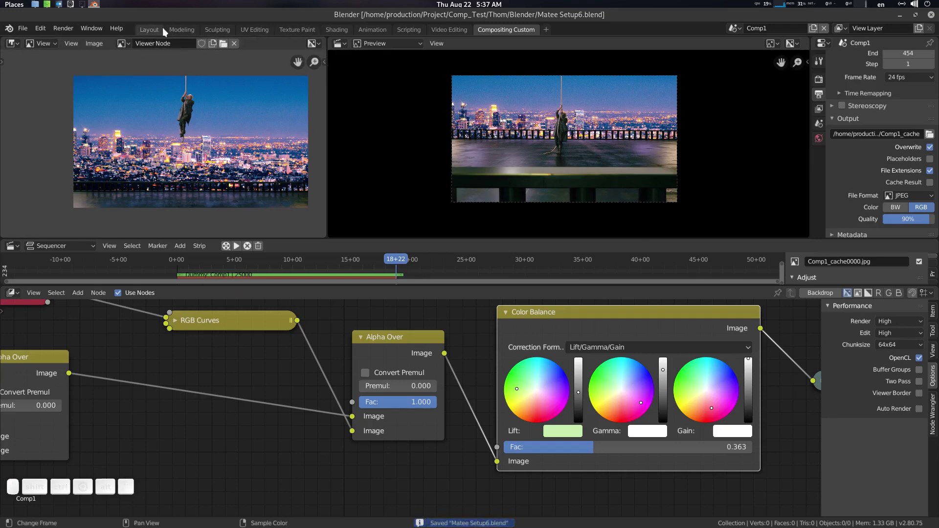
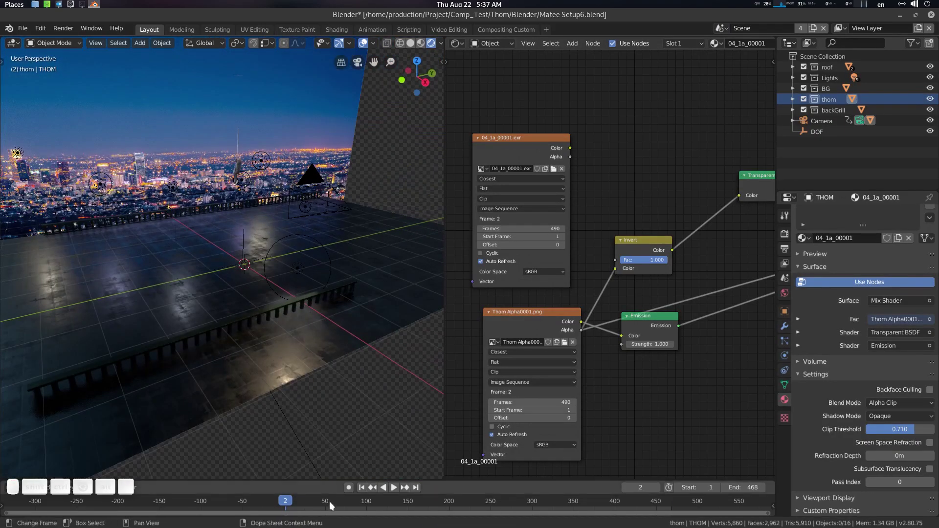
Scrub to a later frame and move the 3D view in toward the actor plane on the rooftop set.
{"action": "left_click_drag", "start_coordinate": [319, 502], "coordinate": [324, 265]}
{"action": "middle_click", "coordinate": [307, 265]}
{"action": "middle_click", "coordinate": [258, 259]}
{"action": "scroll", "scroll_direction": "down", "scroll_amount": 3}
{"action": "middle_click", "coordinate": [273, 308]}
{"action": "scroll", "scroll_direction": "down", "scroll_amount": 3}
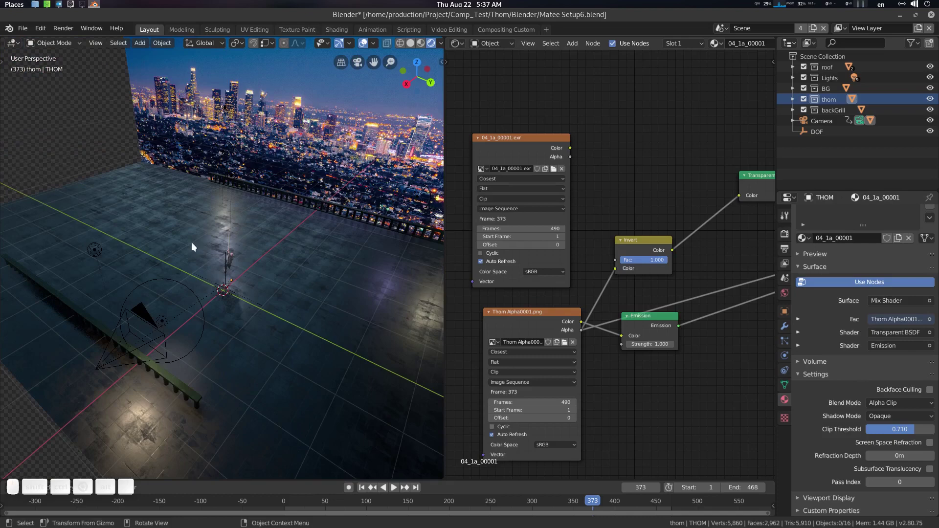
{"action": "left_click_drag", "start_coordinate": [192, 391], "coordinate": [262, 240]}
{"action": "scroll", "scroll_direction": "up", "scroll_amount": 3}
{"action": "middle_click", "coordinate": [204, 310]}
{"action": "scroll", "scroll_direction": "up", "scroll_amount": 3}
{"action": "middle_click", "coordinate": [250, 304]}
{"action": "middle_click", "coordinate": [158, 283]}
Select the thom actor plane and frame the viewport on it.
{"action": "left_click", "coordinate": [210, 238]}
{"action": "key", "text": "."}
{"action": "left_click_drag", "start_coordinate": [218, 254], "coordinate": [284, 263]}
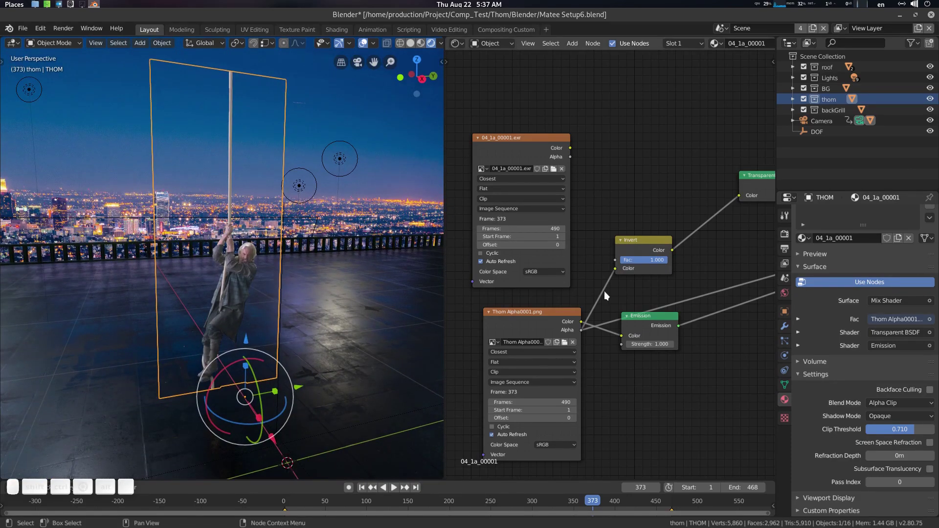
{"action": "scroll", "scroll_direction": "up", "scroll_amount": 3}
Inspect the actor's Thom Alpha image, Invert, Emission and Mix Shader material nodes.
{"action": "left_click", "coordinate": [615, 304]}
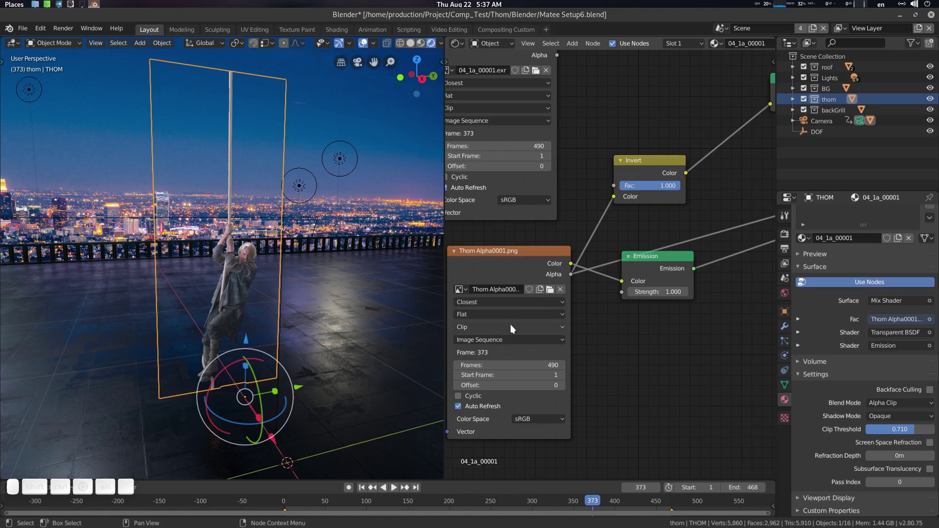
{"action": "middle_click", "coordinate": [296, 289]}
{"action": "left_click", "coordinate": [257, 270]}
{"action": "middle_click", "coordinate": [263, 252]}
{"action": "left_click", "coordinate": [259, 252]}
{"action": "left_click", "coordinate": [307, 265]}
{"action": "left_click", "coordinate": [619, 323]}
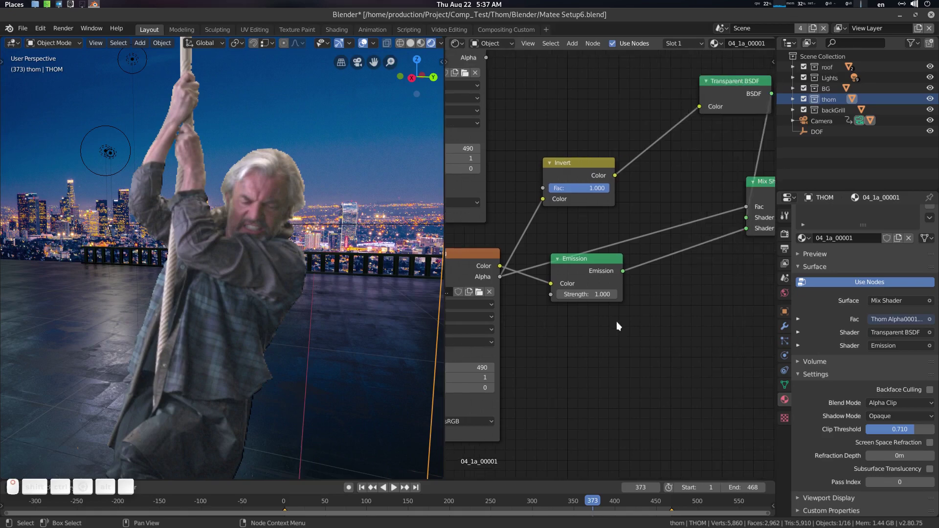
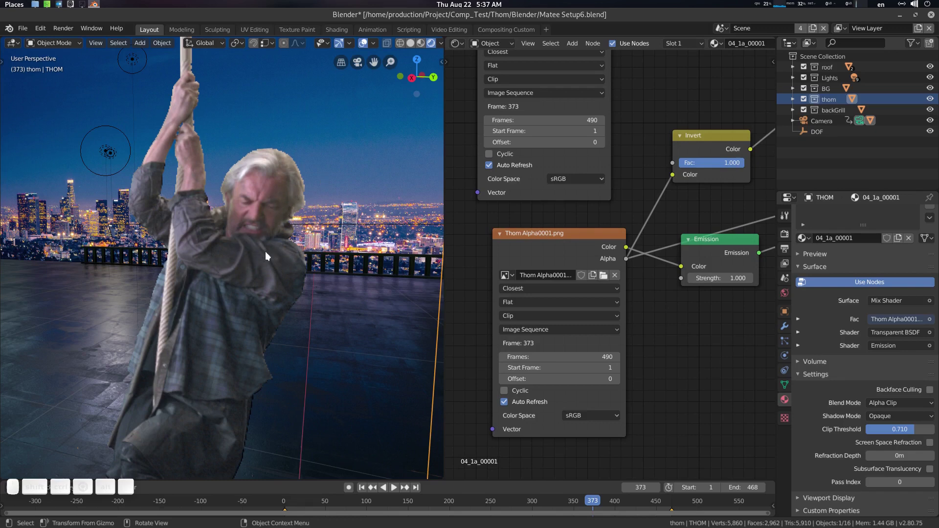
{"action": "scroll", "scroll_direction": "down", "scroll_amount": 3}
{"action": "scroll", "scroll_direction": "up", "scroll_amount": 3}
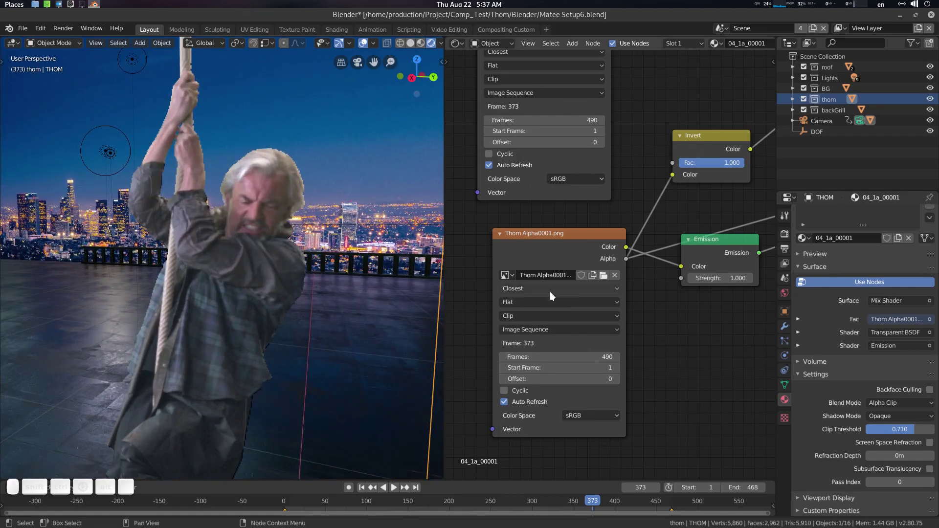
{"action": "left_click", "coordinate": [556, 294]}
{"action": "left_click", "coordinate": [527, 305]}
{"action": "middle_click", "coordinate": [261, 241]}
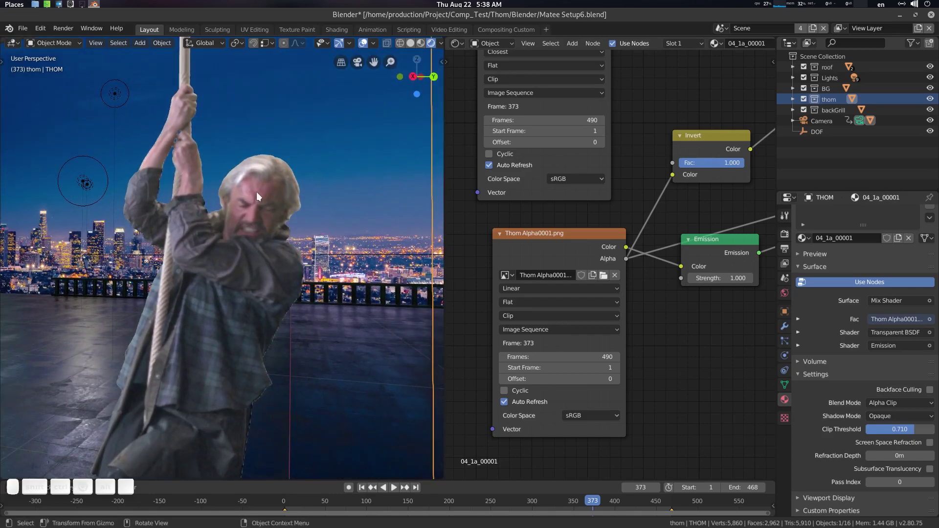
{"action": "middle_click", "coordinate": [254, 246]}
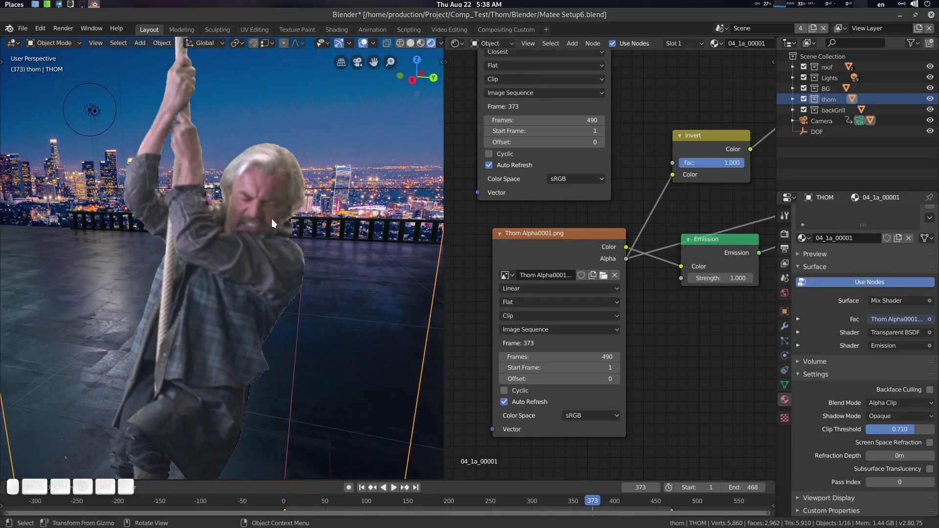
{"action": "left_click", "coordinate": [521, 292]}
{"action": "left_click", "coordinate": [523, 319]}
{"action": "left_click", "coordinate": [288, 244]}
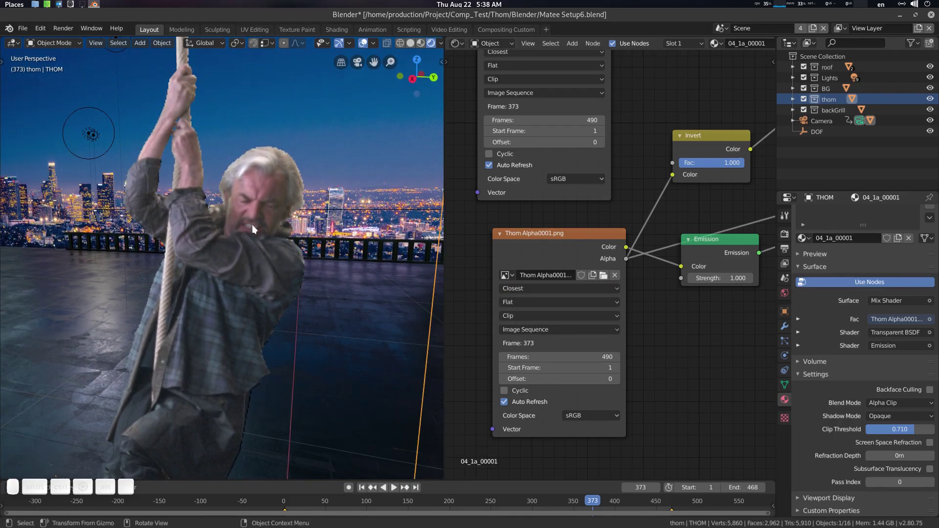
{"action": "left_click", "coordinate": [549, 294]}
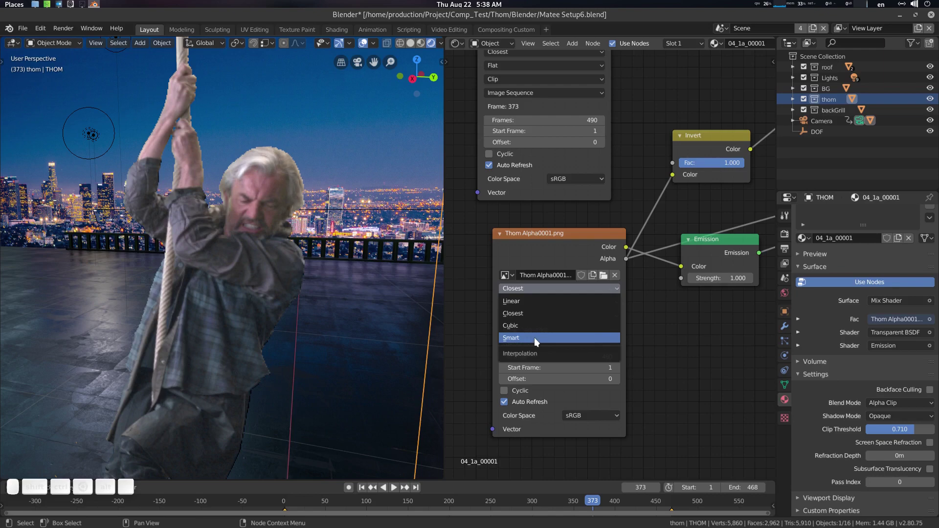
{"action": "left_click", "coordinate": [533, 341]}
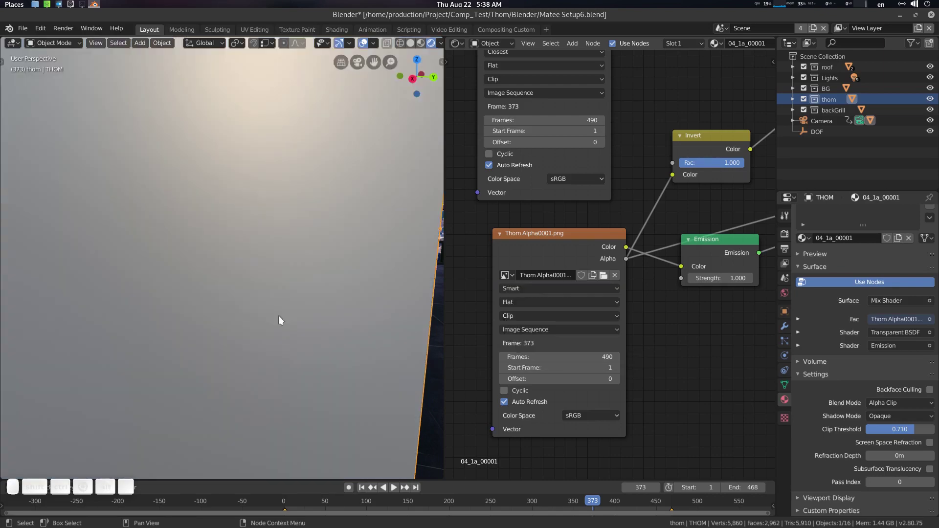
{"action": "middle_click", "coordinate": [315, 298]}
{"action": "middle_click", "coordinate": [315, 299]}
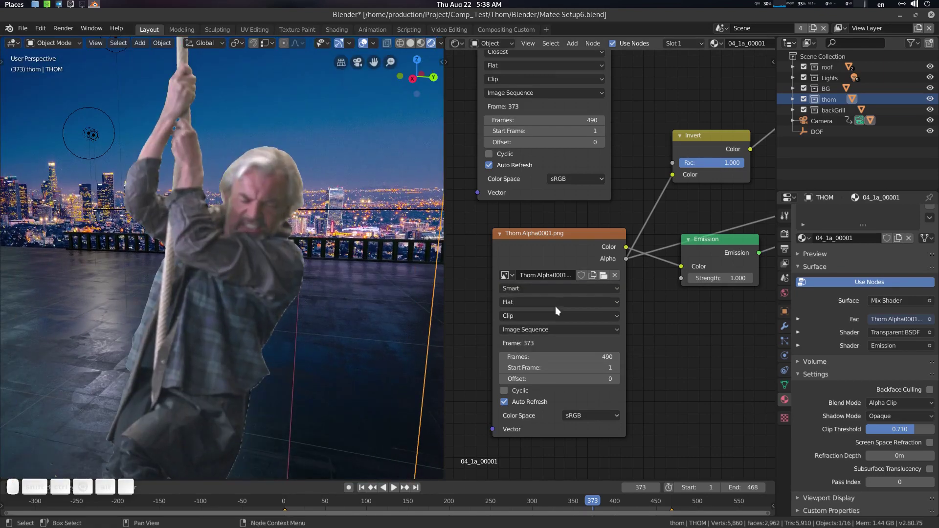
{"action": "left_click", "coordinate": [555, 293]}
{"action": "left_click", "coordinate": [532, 316]}
{"action": "scroll", "scroll_direction": "down", "scroll_amount": 3}
{"action": "left_click", "coordinate": [328, 256]}
{"action": "scroll", "scroll_direction": "down", "scroll_amount": 3}
{"action": "scroll", "scroll_direction": "down", "scroll_amount": 3}
{"action": "left_click", "coordinate": [280, 315]}
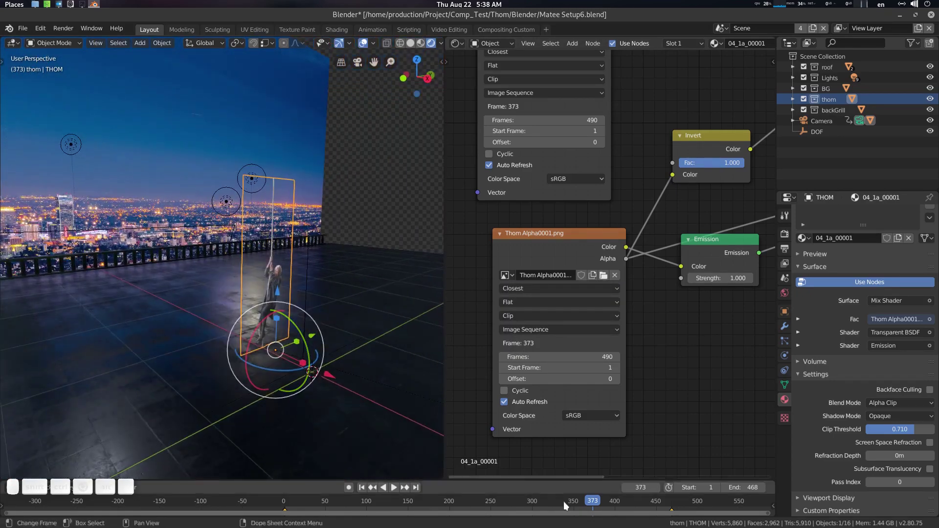
Scrub to frame 297, select the BG backdrop then the thom actor plane and orbit around it.
{"action": "left_click_drag", "start_coordinate": [584, 502], "coordinate": [193, 256]}
{"action": "left_click", "coordinate": [207, 241]}
{"action": "left_click", "coordinate": [217, 141]}
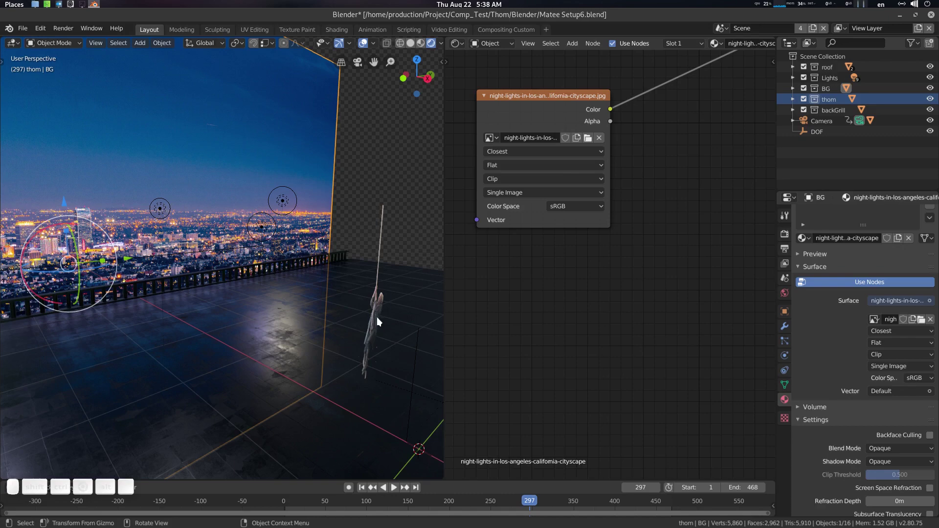
{"action": "left_click", "coordinate": [381, 320]}
{"action": "left_click", "coordinate": [382, 335]}
{"action": "left_click", "coordinate": [371, 316]}
{"action": "scroll", "scroll_direction": "down", "scroll_amount": 3}
{"action": "middle_click", "coordinate": [278, 310]}
{"action": "middle_click", "coordinate": [330, 321]}
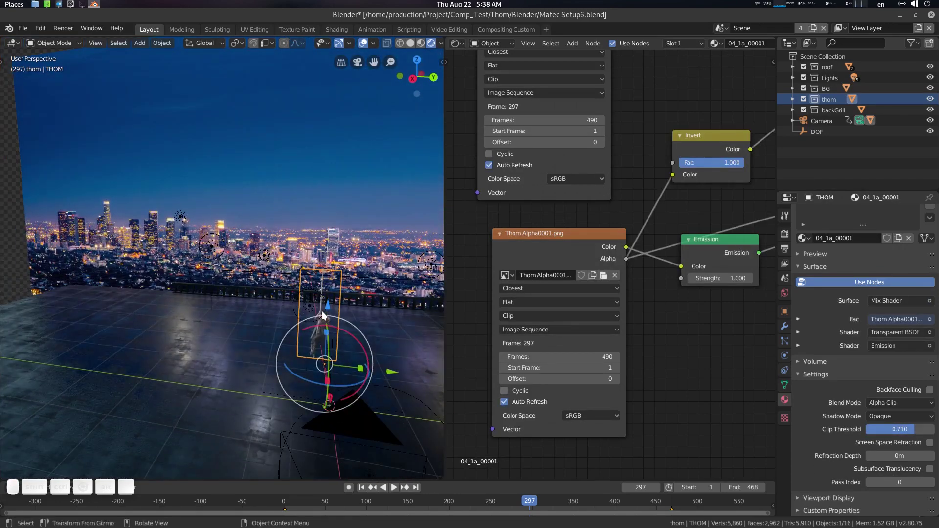
Look through the scene camera, scrub the timeline, and hide the viewport overlays.
{"action": "key", "text": "0"}
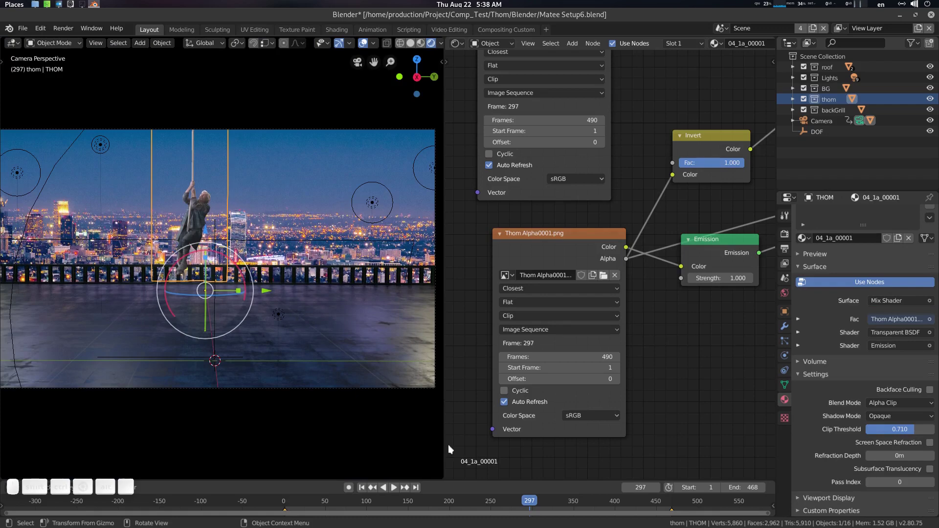
{"action": "left_click", "coordinate": [530, 506]}
{"action": "left_click_drag", "start_coordinate": [510, 505], "coordinate": [325, 263]}
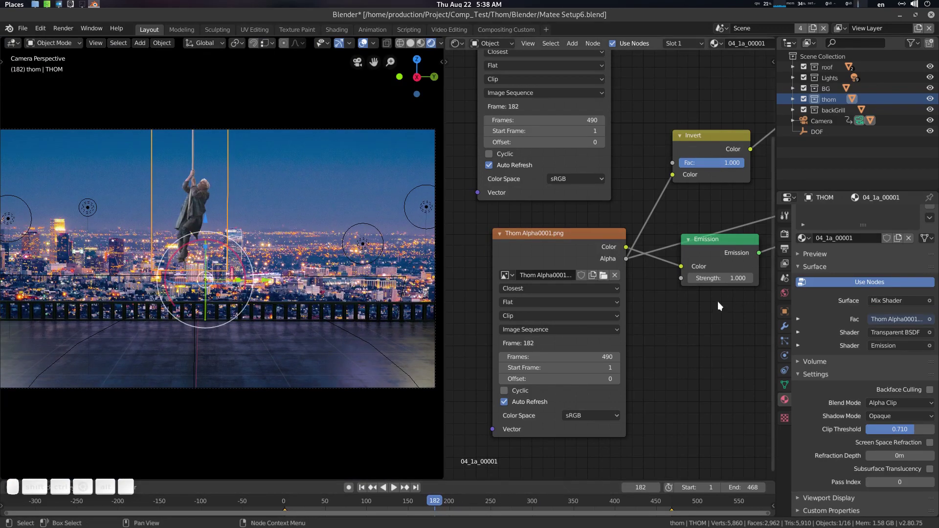
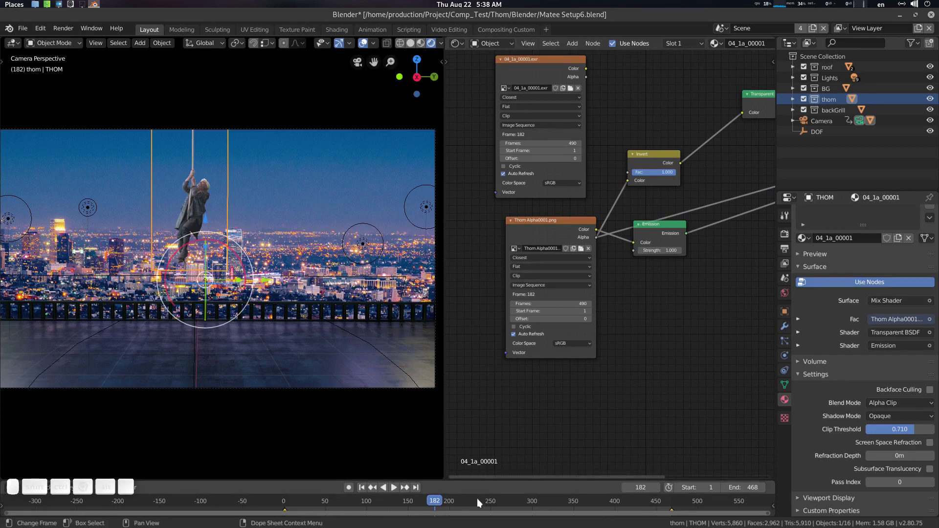
{"action": "left_click_drag", "start_coordinate": [423, 503], "coordinate": [295, 240]}
{"action": "key", "text": "z"}
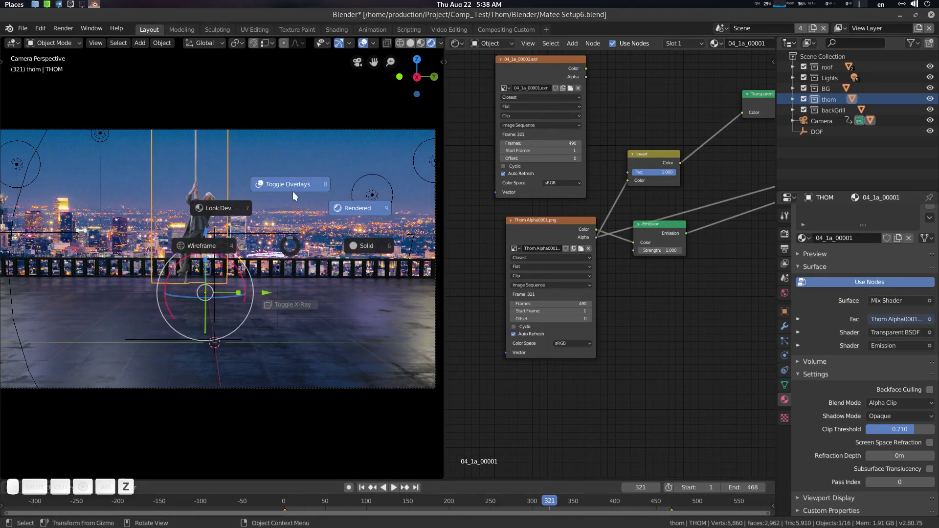
{"action": "left_click_drag", "start_coordinate": [546, 500], "coordinate": [398, 333]}
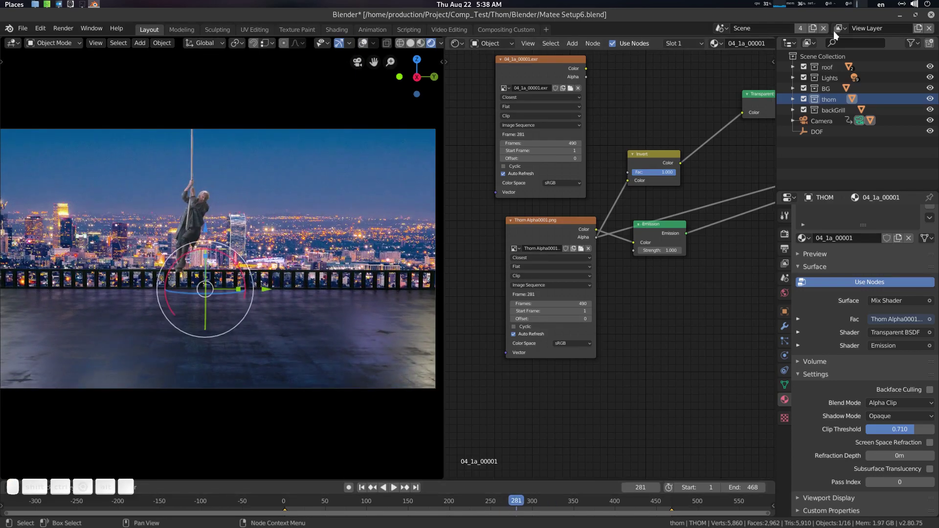
Enable then exclude the roof collection in the BG view layer and reopen the view layer list.
{"action": "left_click", "coordinate": [846, 30]}
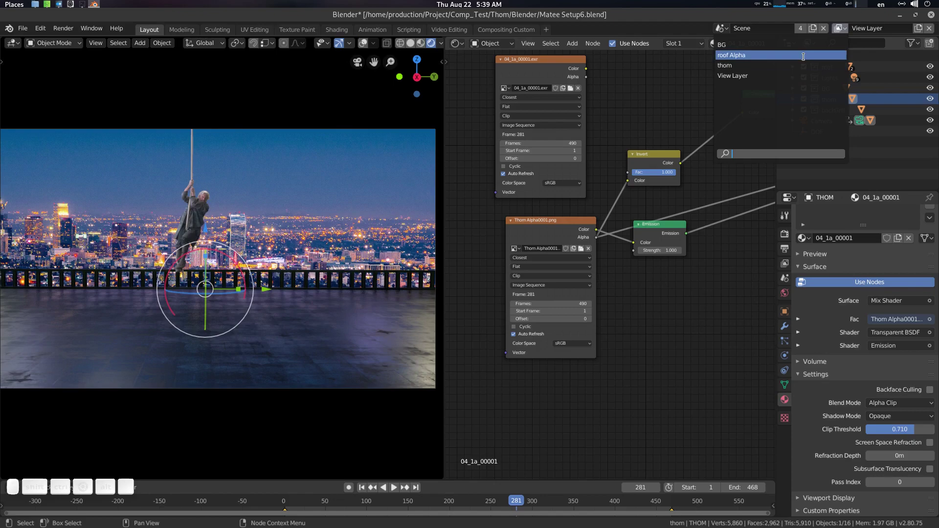
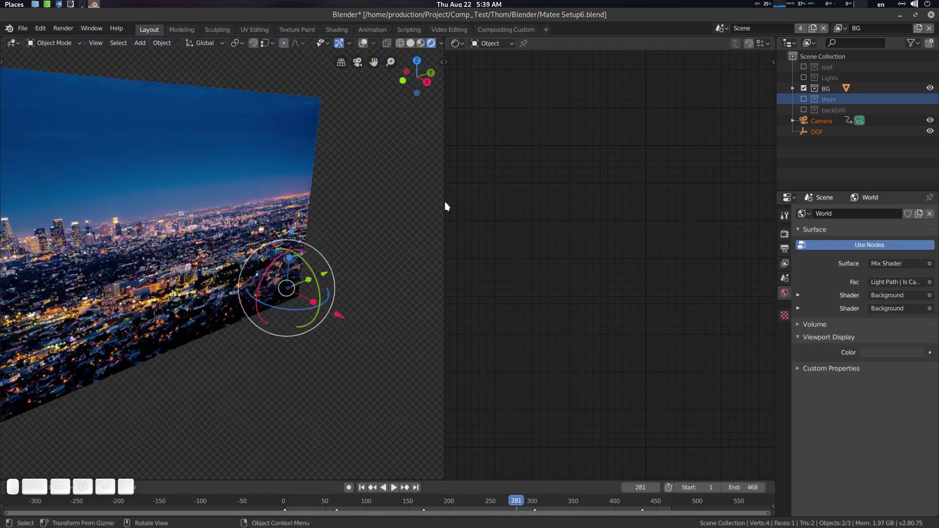
{"action": "left_click", "coordinate": [831, 75]}
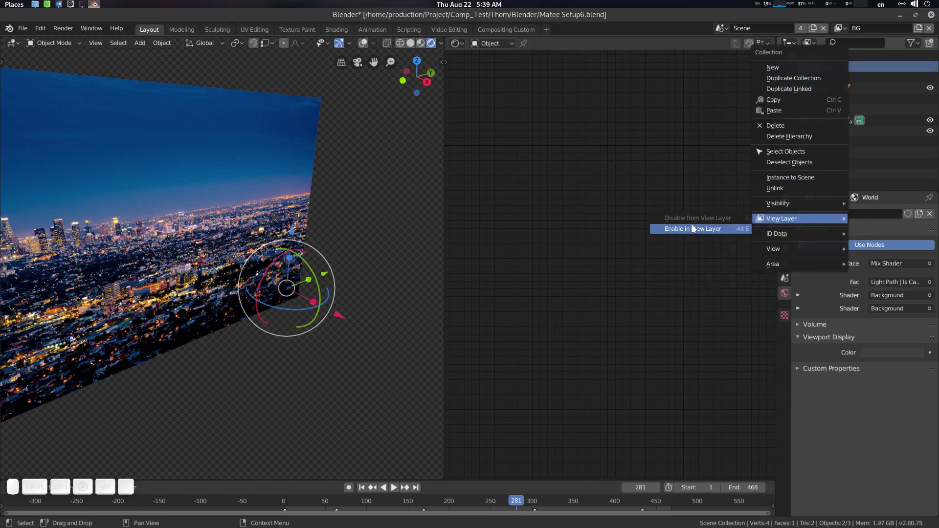
{"action": "left_click", "coordinate": [700, 228]}
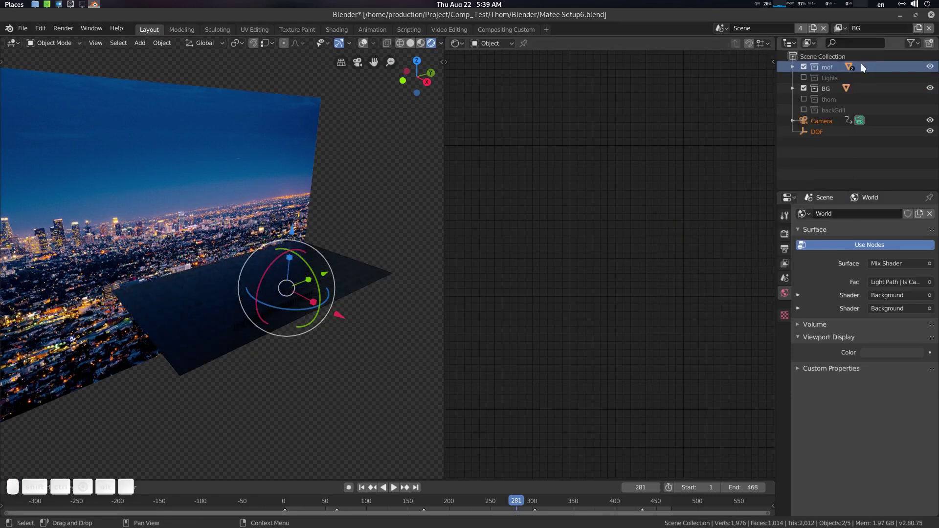
{"action": "left_click", "coordinate": [874, 70]}
{"action": "key", "text": "e"}
{"action": "key", "text": "alt+a"}
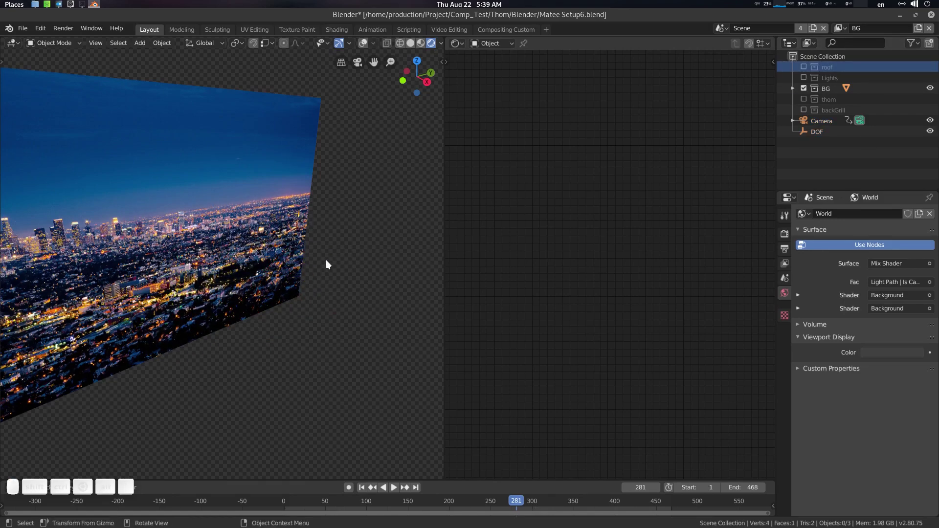
{"action": "left_click", "coordinate": [844, 31]}
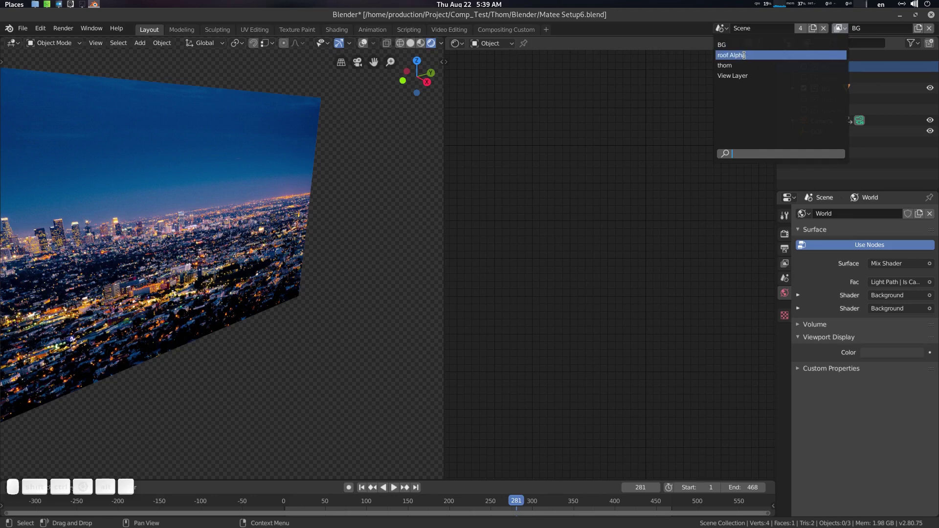
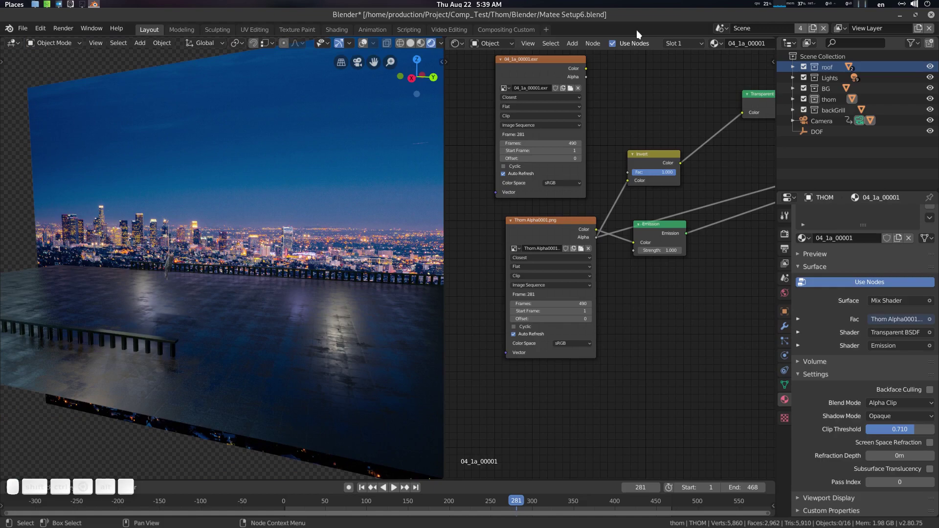
Enter the Compositing Custom workspace, select and expand the Beauty Render Layers node.
{"action": "left_click", "coordinate": [524, 26]}
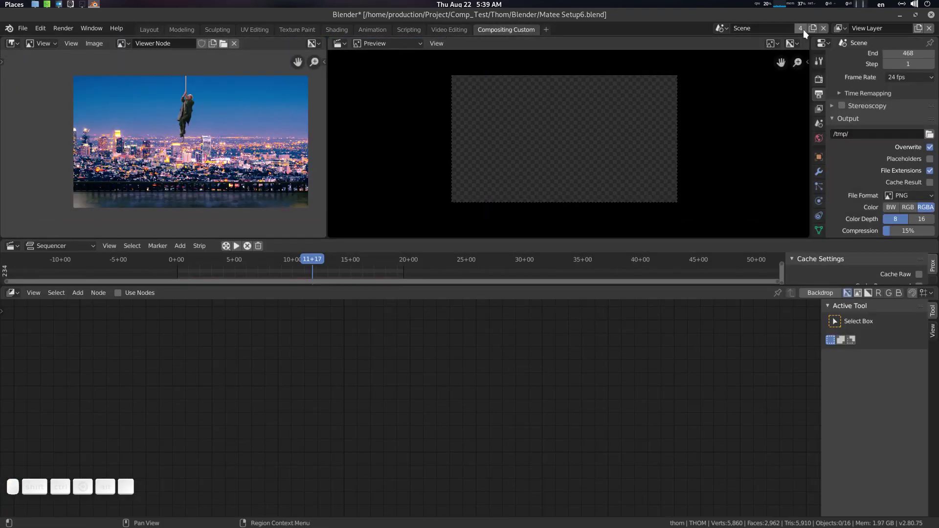
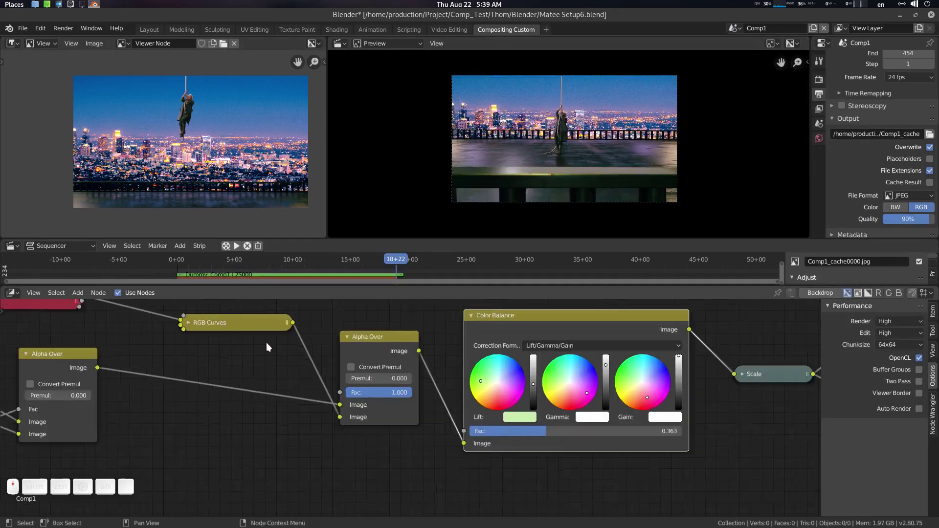
{"action": "left_click", "coordinate": [219, 351]}
{"action": "left_click", "coordinate": [272, 405]}
{"action": "scroll", "scroll_direction": "up", "scroll_amount": 3}
{"action": "left_click", "coordinate": [358, 393]}
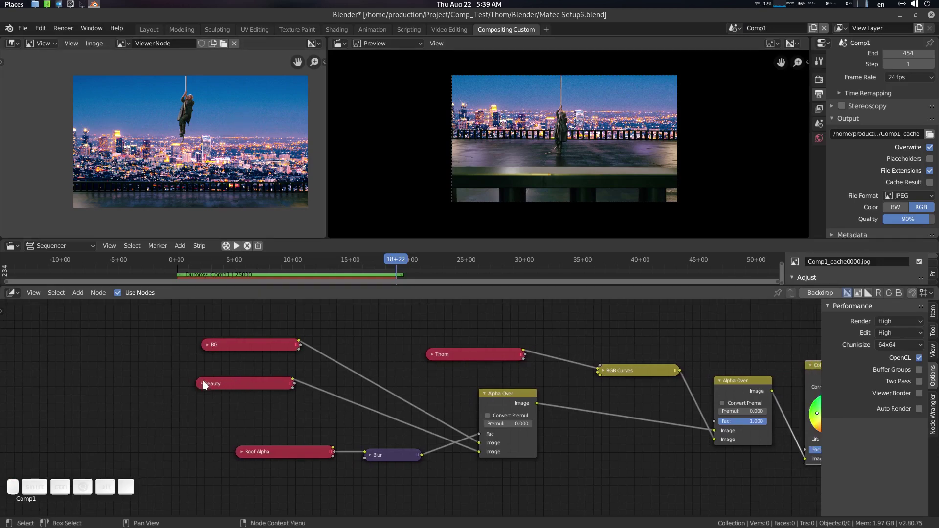
{"action": "left_click", "coordinate": [206, 384]}
{"action": "left_click", "coordinate": [205, 386]}
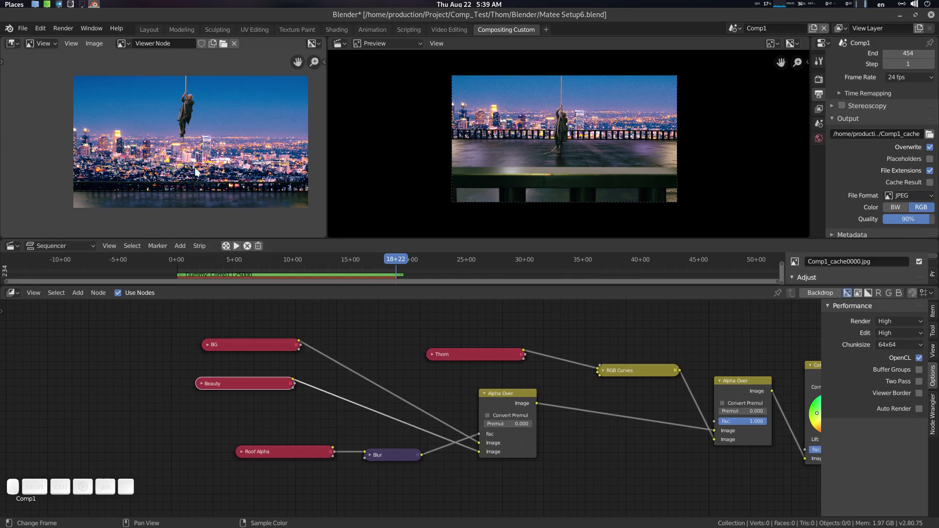
{"action": "left_click", "coordinate": [209, 347]}
{"action": "left_click", "coordinate": [235, 361]}
{"action": "scroll", "scroll_direction": "up", "scroll_amount": 3}
Add a new Render Layers node and bring up its scene list offering Comp1 and Scene.
{"action": "left_click", "coordinate": [119, 341]}
{"action": "key", "text": "shift+a"}
{"action": "left_click", "coordinate": [119, 340]}
{"action": "key", "text": "r"}
{"action": "key", "text": "e"}
{"action": "key", "text": "Return"}
{"action": "left_click", "coordinate": [60, 504]}
{"action": "left_click", "coordinate": [92, 439]}
{"action": "middle_click", "coordinate": [221, 438]}
{"action": "left_click", "coordinate": [177, 441]}
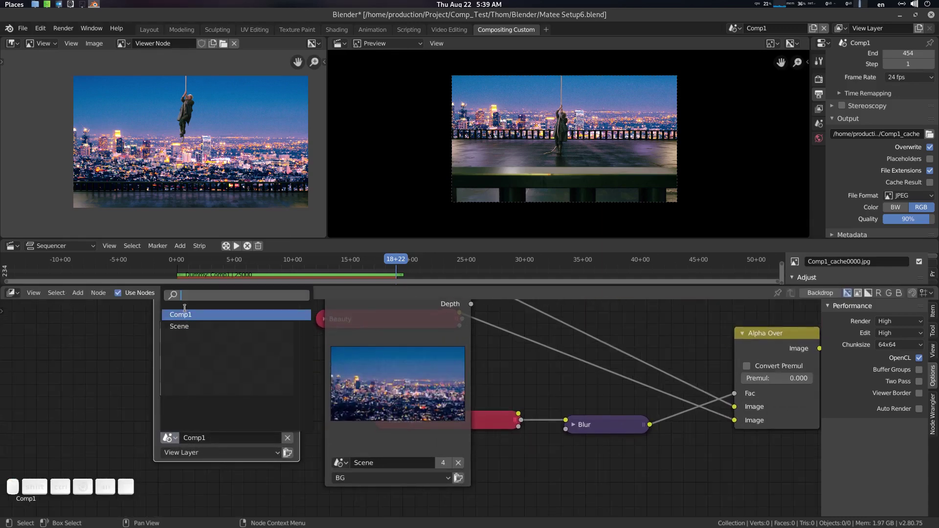
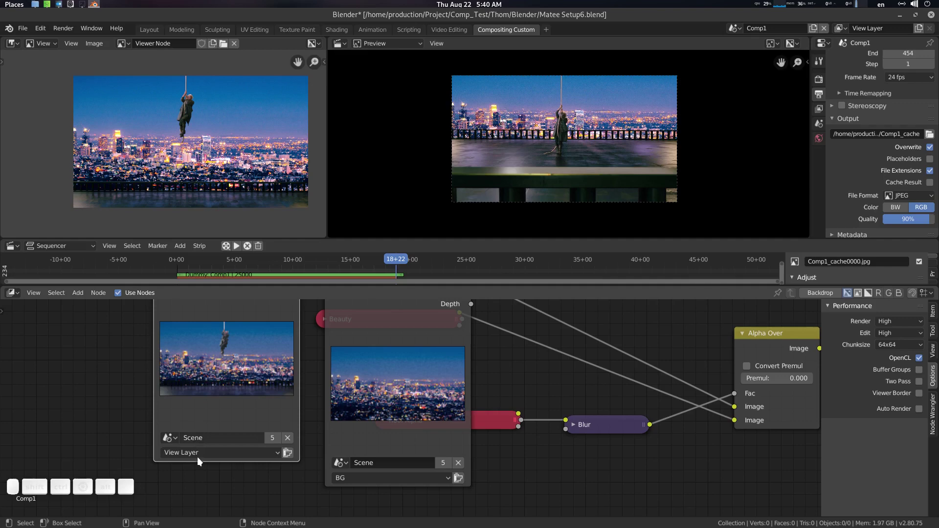
Check the Scene and Layer dropdowns of the roof Alpha, thom and BG render layer nodes.
{"action": "left_click", "coordinate": [204, 456]}
{"action": "left_click", "coordinate": [202, 428]}
{"action": "left_click", "coordinate": [219, 461]}
{"action": "left_click", "coordinate": [214, 417]}
{"action": "left_click", "coordinate": [215, 456]}
{"action": "left_click", "coordinate": [212, 398]}
{"action": "left_click", "coordinate": [216, 456]}
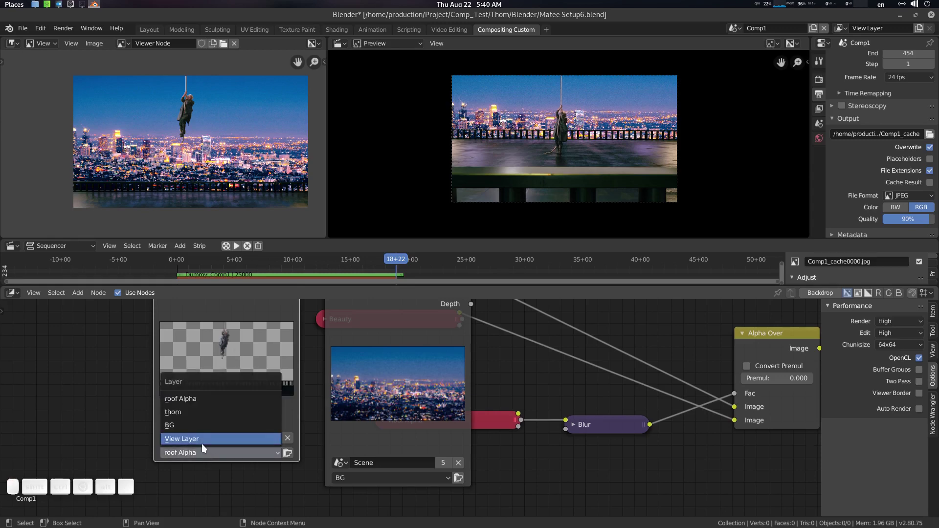
{"action": "left_click", "coordinate": [207, 447]}
Collapse the expanded render layer nodes and pan toward the colour correction nodes.
{"action": "left_click", "coordinate": [261, 362]}
{"action": "left_click", "coordinate": [250, 314]}
{"action": "left_click", "coordinate": [249, 318]}
{"action": "key", "text": "Delete"}
{"action": "left_click", "coordinate": [319, 345]}
{"action": "left_click", "coordinate": [247, 426]}
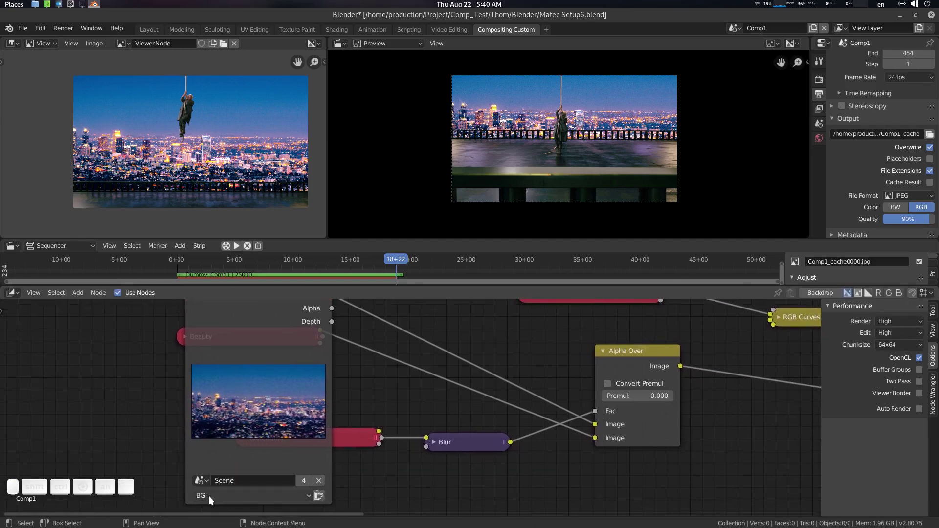
{"action": "left_click", "coordinate": [243, 416]}
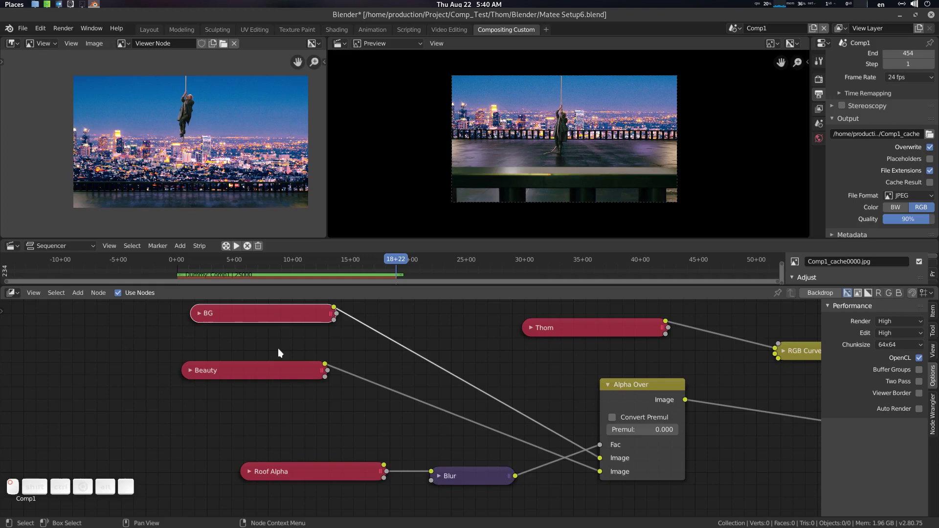
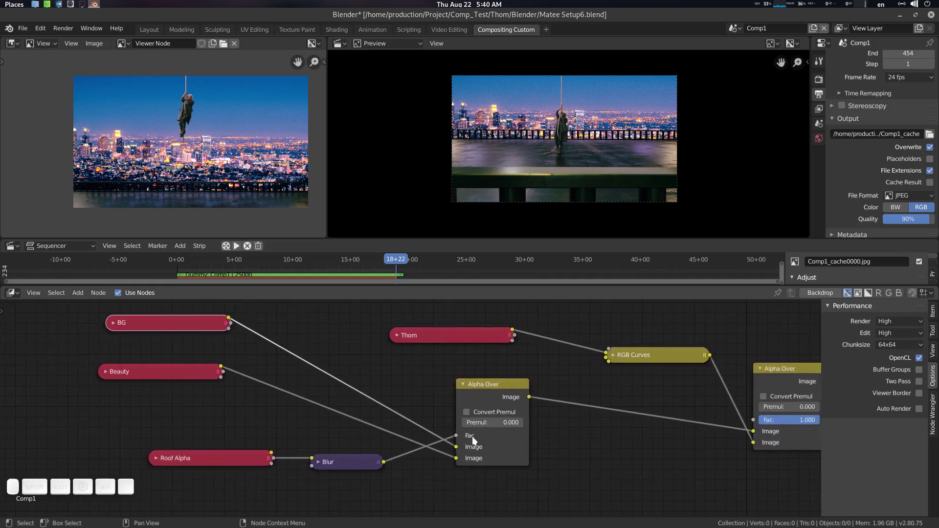
{"action": "middle_click", "coordinate": [598, 439]}
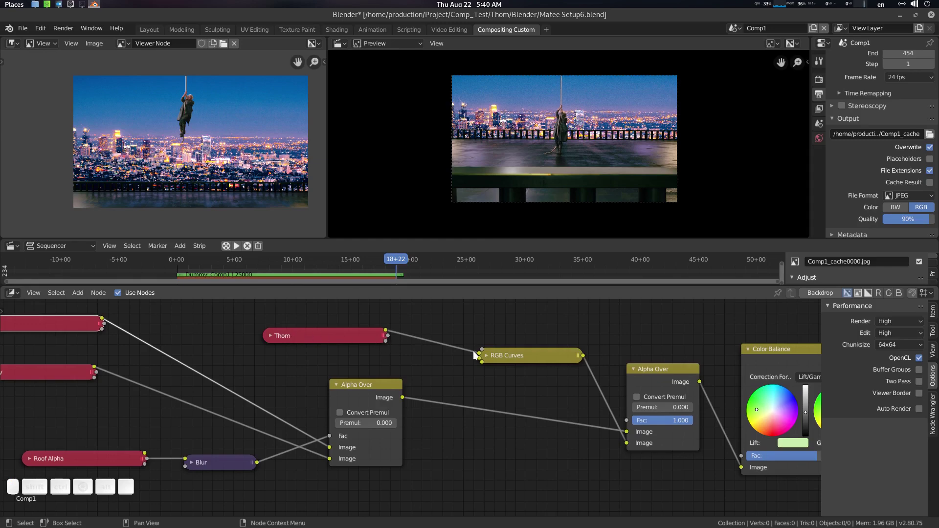
{"action": "left_click", "coordinate": [568, 387]}
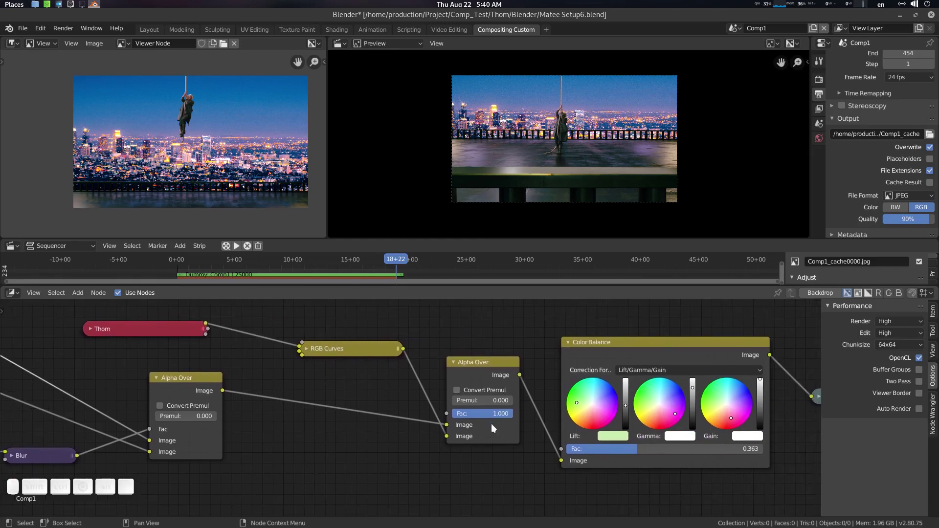
{"action": "left_click", "coordinate": [522, 453]}
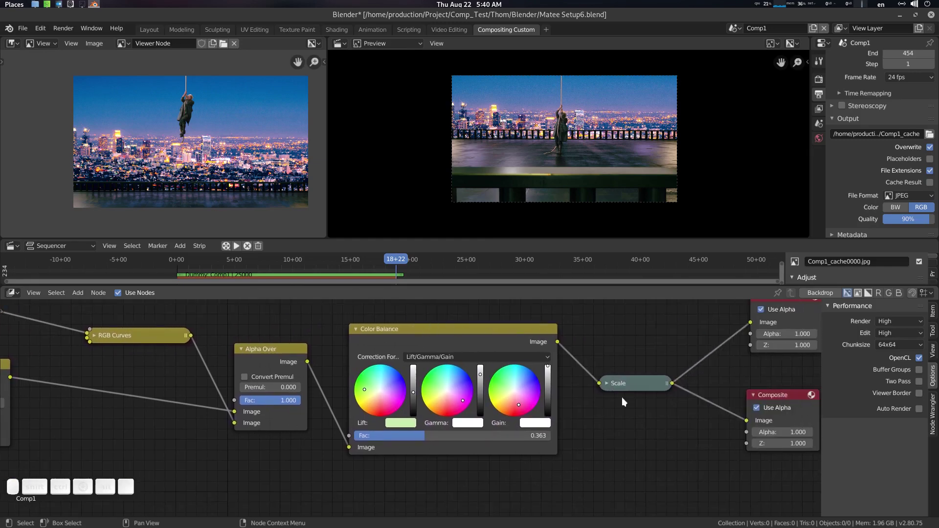
{"action": "left_click", "coordinate": [620, 405]}
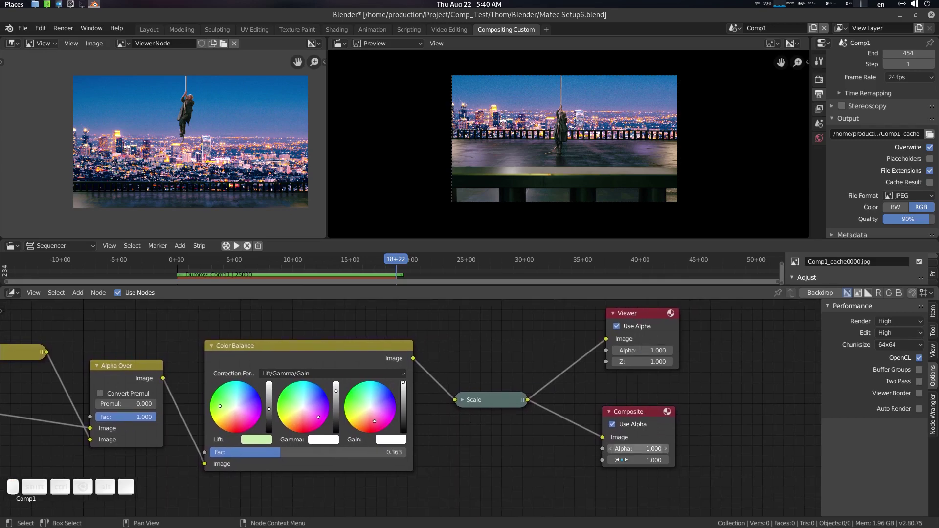
{"action": "left_click", "coordinate": [491, 392]}
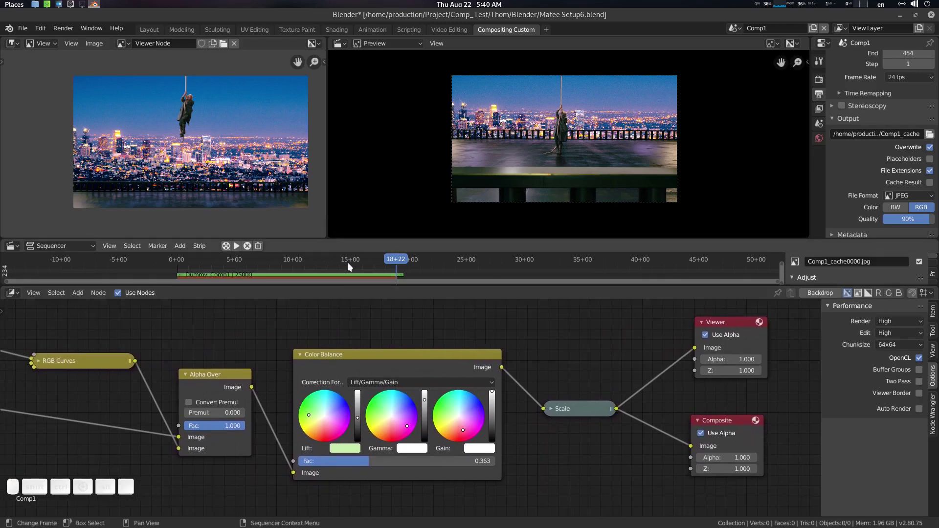
{"action": "scroll", "scroll_direction": "up", "scroll_amount": 3}
{"action": "middle_click", "coordinate": [226, 123]}
{"action": "middle_click", "coordinate": [378, 354]}
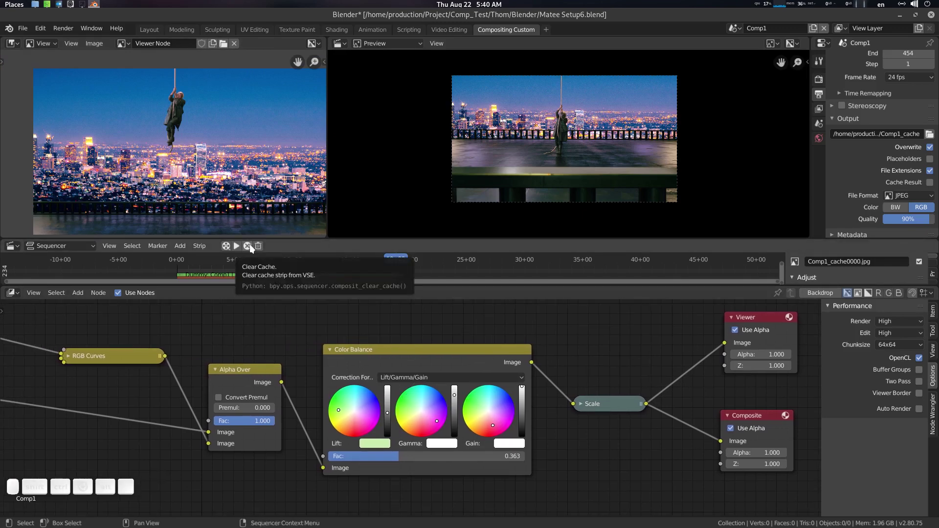
Clear the sequencer cache and scrub the playhead to about 14+04 to recheck the actor-over-rooftop composite.
{"action": "left_click", "coordinate": [253, 248]}
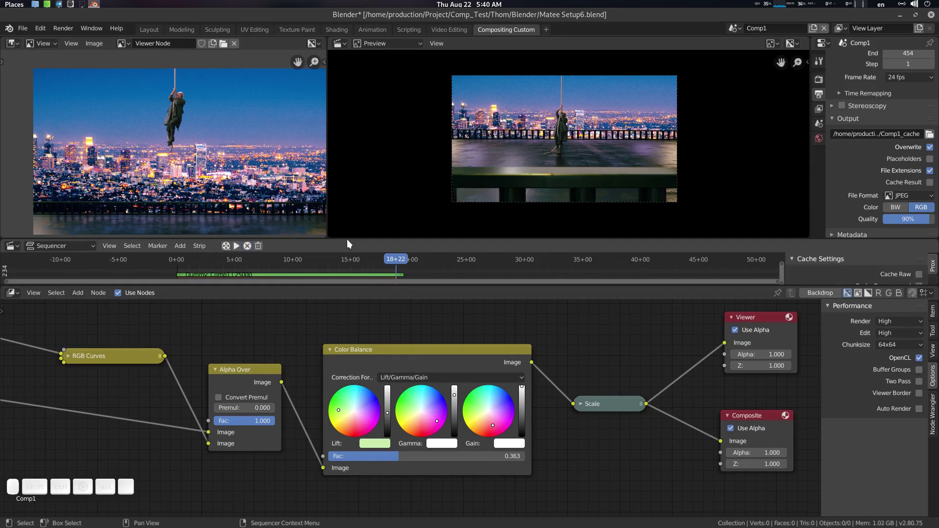
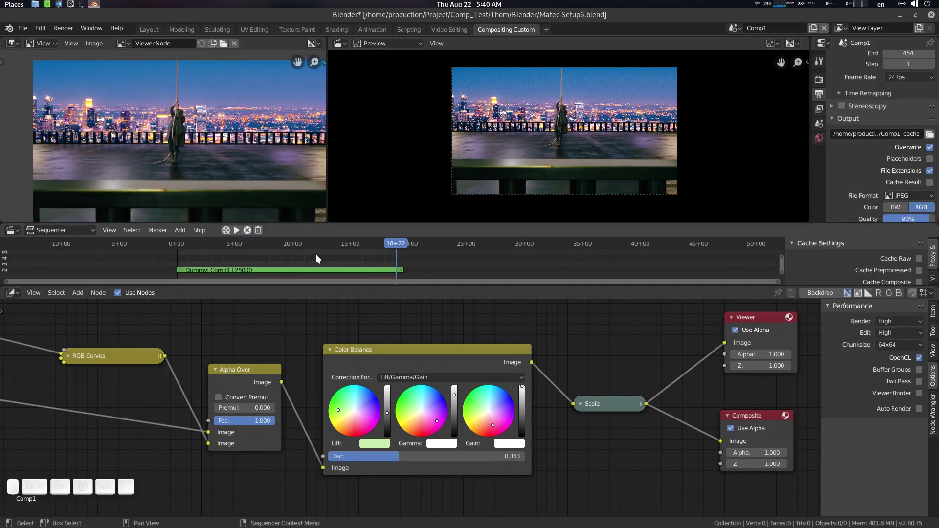
{"action": "key", "text": "p"}
{"action": "left_click_drag", "start_coordinate": [313, 250], "coordinate": [332, 253]}
{"action": "left_click_drag", "start_coordinate": [329, 245], "coordinate": [259, 185]}
{"action": "left_click", "coordinate": [250, 181]}
{"action": "scroll", "scroll_direction": "down", "scroll_amount": 3}
{"action": "left_click", "coordinate": [242, 163]}
{"action": "scroll", "scroll_direction": "up", "scroll_amount": 3}
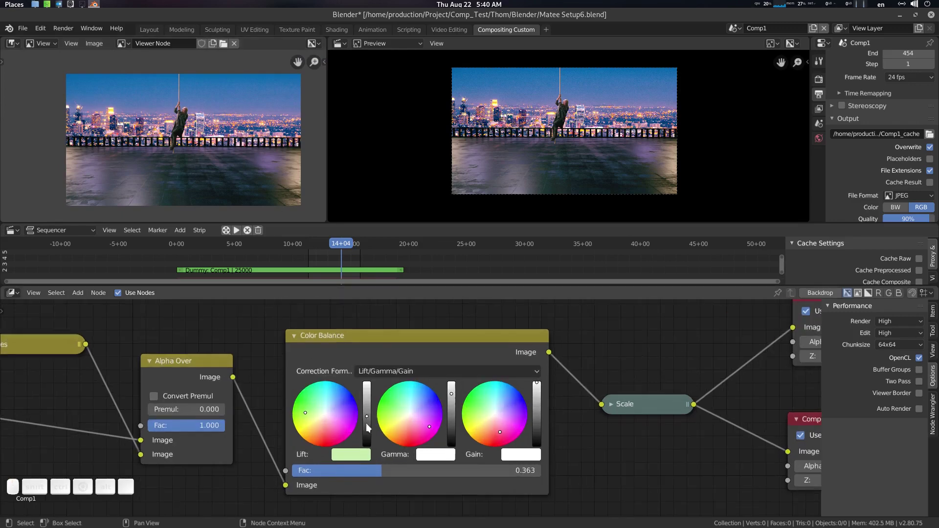
Nudge the Color Balance lift value up to about 0.970 in HSV, then show the gain colour as RGB.
{"action": "left_click", "coordinate": [358, 456]}
{"action": "left_click", "coordinate": [389, 394]}
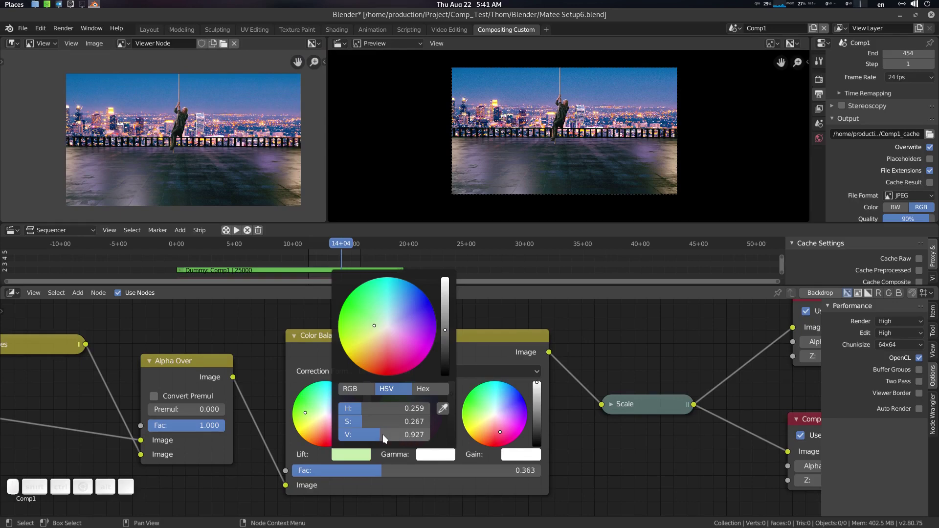
{"action": "left_click_drag", "start_coordinate": [382, 436], "coordinate": [298, 368]}
{"action": "left_click", "coordinate": [438, 455]}
{"action": "left_click", "coordinate": [444, 390]}
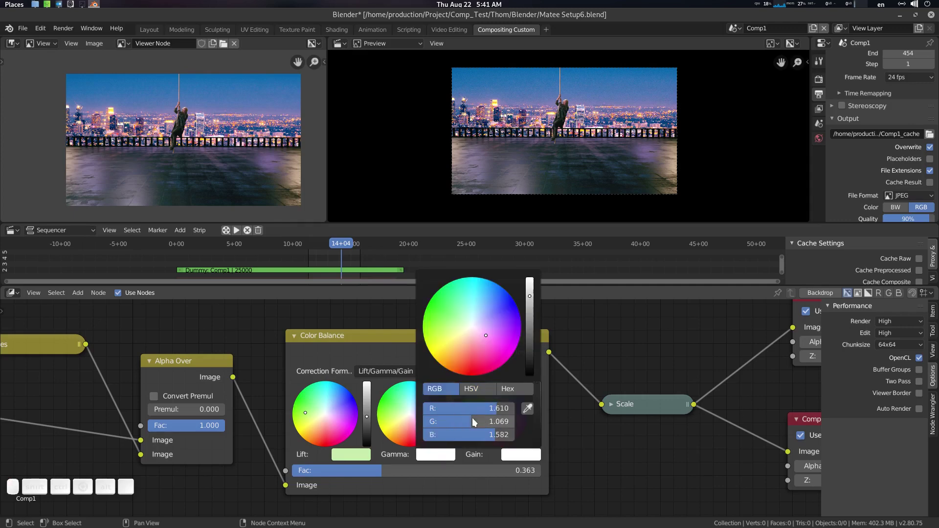
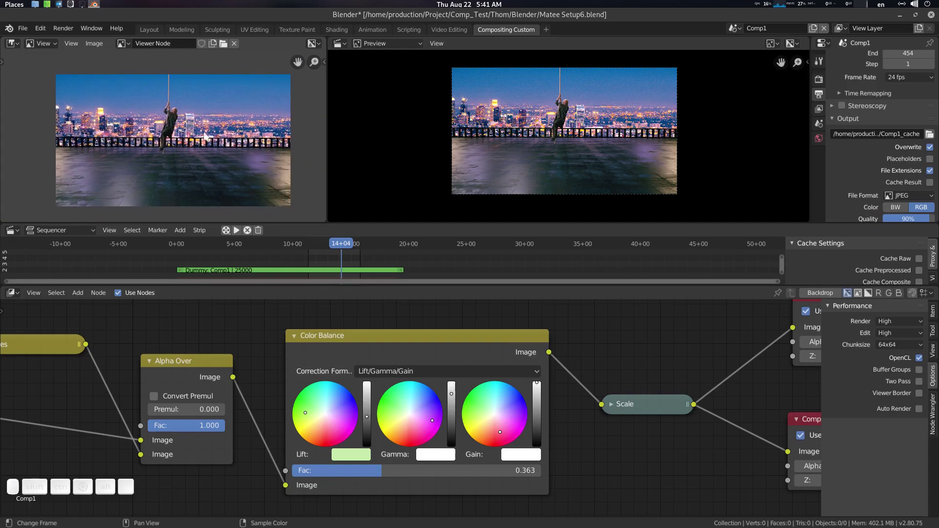
Pan the compositor node tree back into view.
{"action": "scroll", "scroll_direction": "down", "scroll_amount": 3}
{"action": "middle_click", "coordinate": [607, 349]}
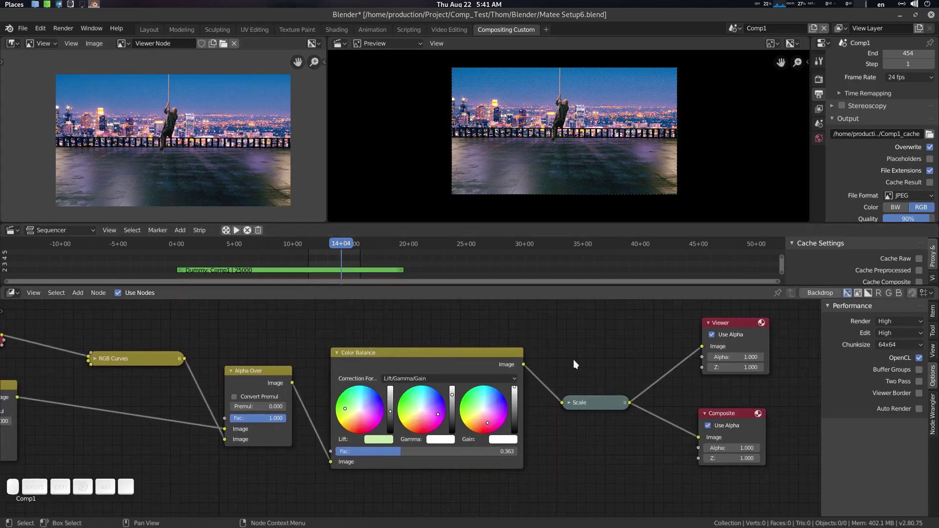
{"action": "scroll", "scroll_direction": "down", "scroll_amount": 3}
{"action": "middle_click", "coordinate": [585, 357]}
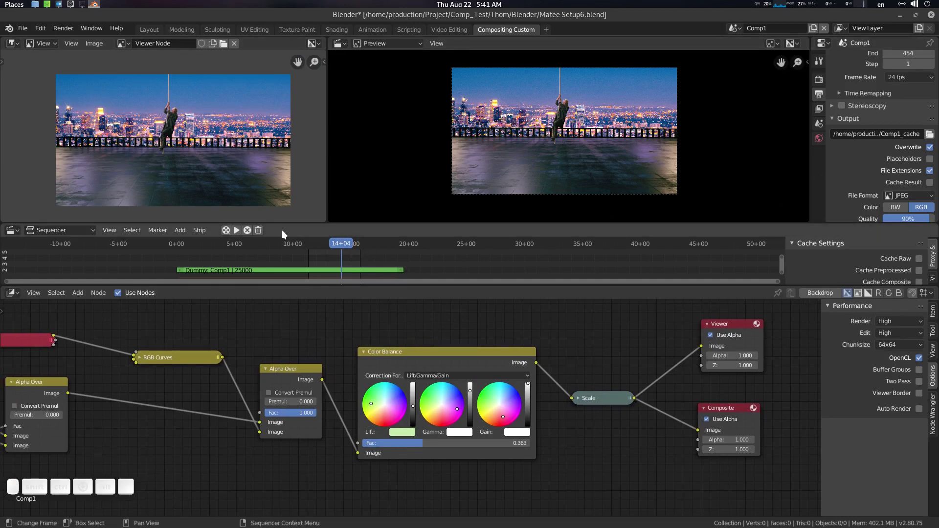
Play the cached rooftop composite preview, stop it, and switch to the Layout workspace.
{"action": "left_click", "coordinate": [227, 231]}
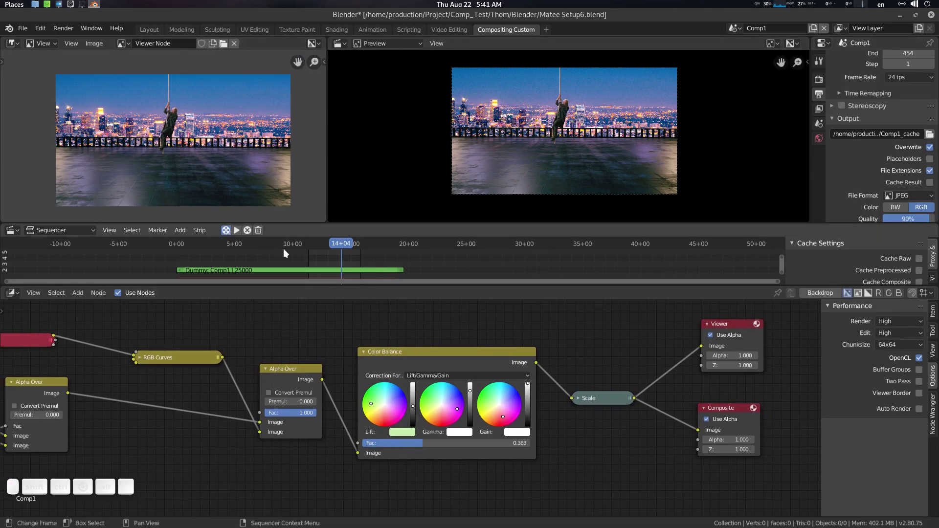
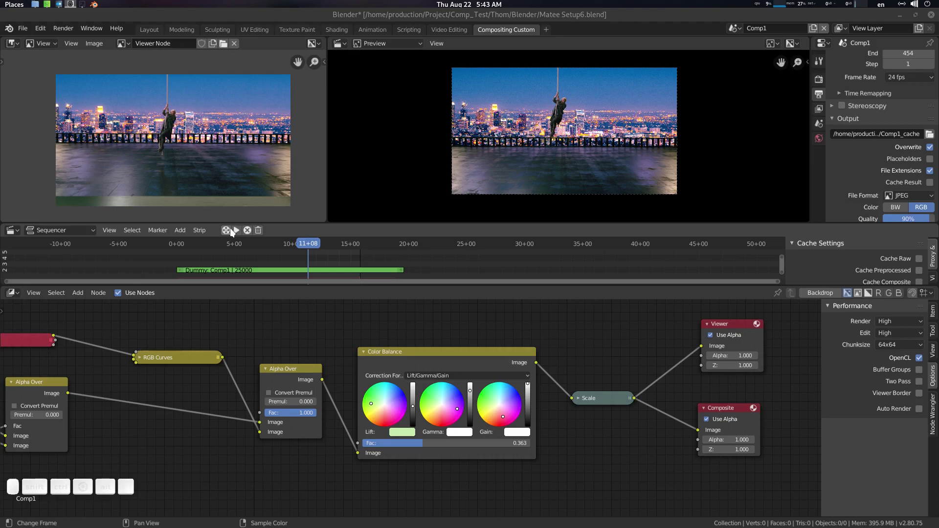
{"action": "left_click", "coordinate": [240, 234]}
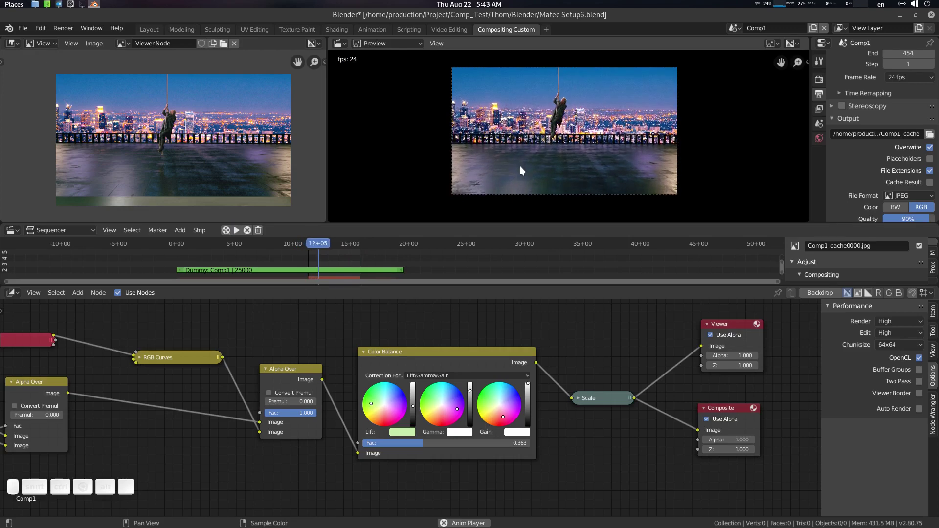
{"action": "key", "text": "space"}
{"action": "left_click", "coordinate": [156, 33]}
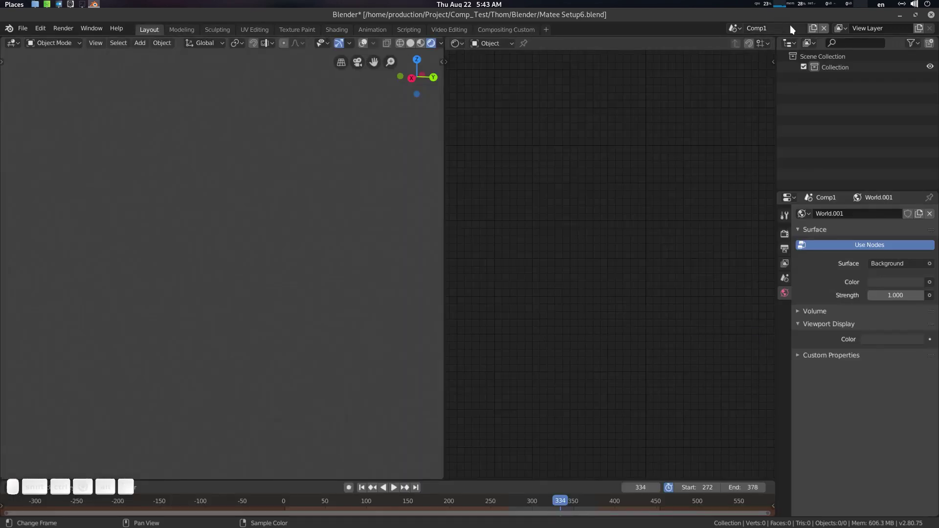
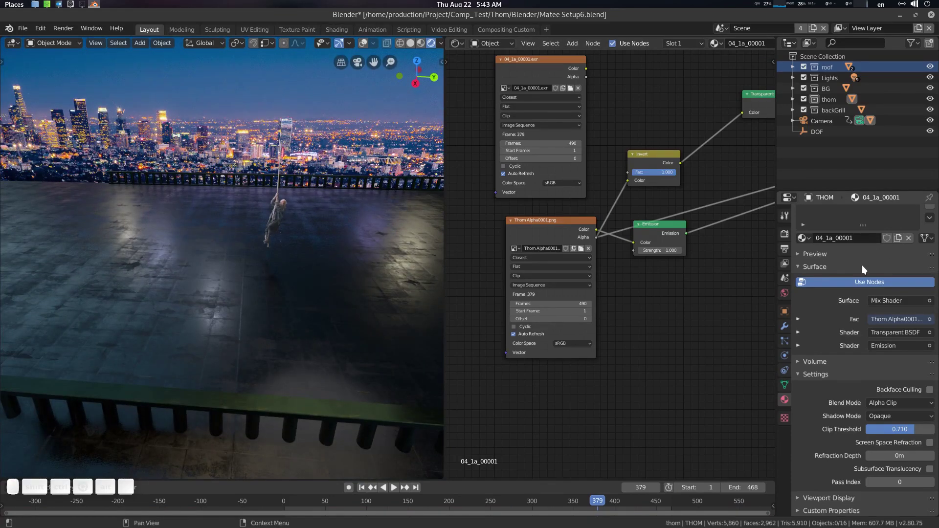
Show the 3D rooftop scene's Render Properties with Sampling Render and Viewport at 8.
{"action": "scroll", "scroll_direction": "up", "scroll_amount": 3}
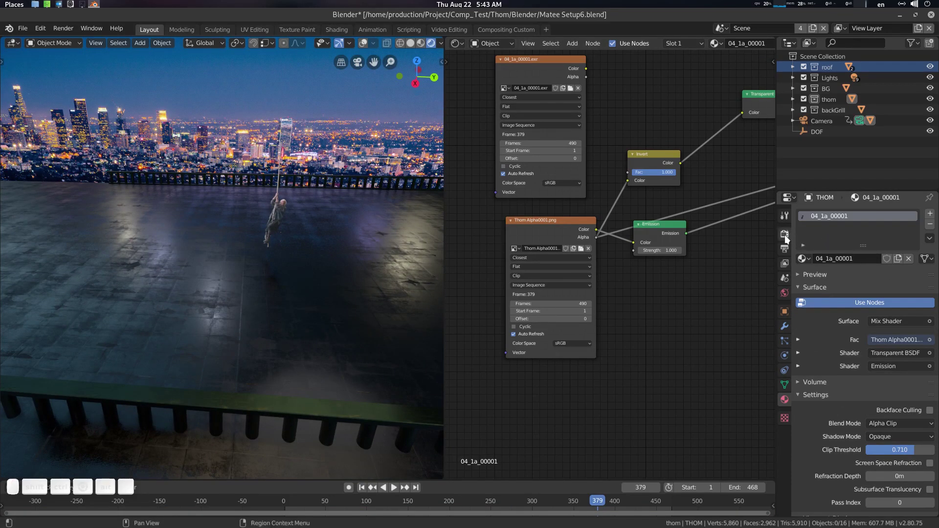
{"action": "left_click", "coordinate": [787, 237]}
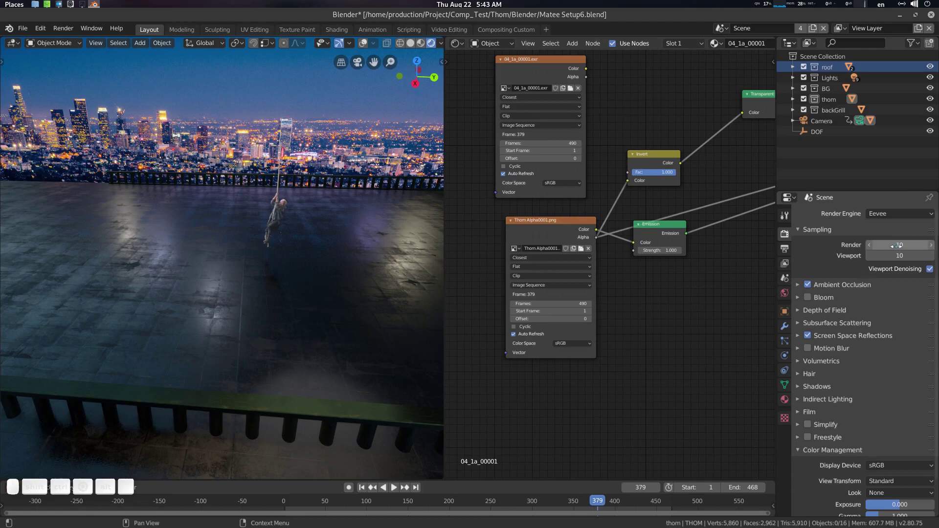
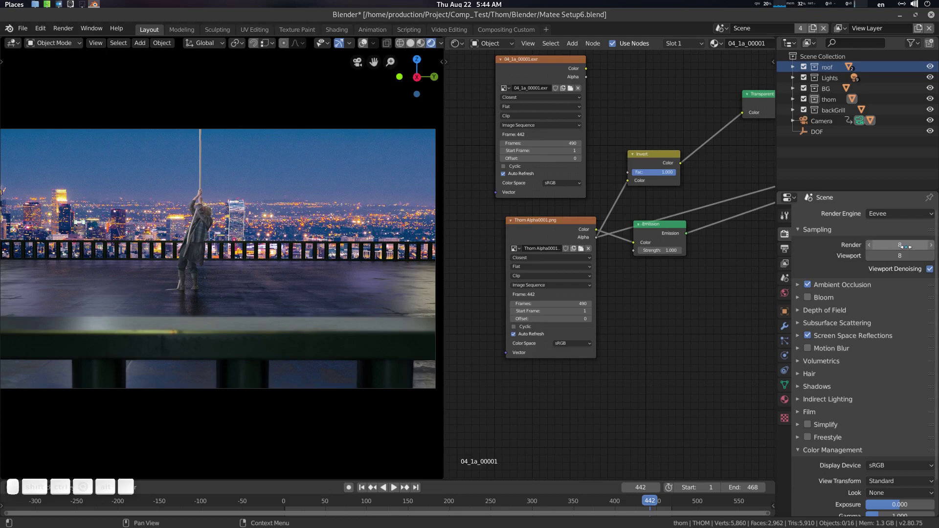
Keep the Standard view transform in Color Management and move the timeline to frame 170.
{"action": "scroll", "scroll_direction": "down", "scroll_amount": 3}
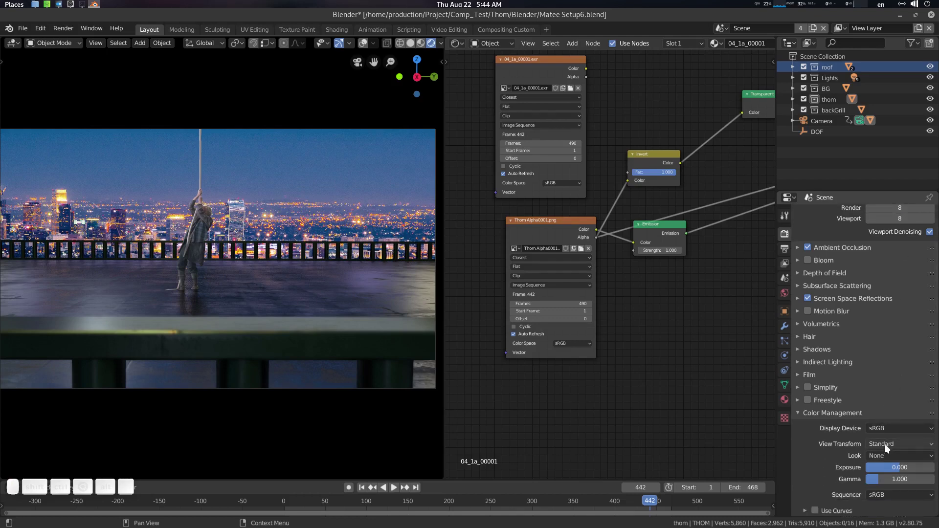
{"action": "left_click", "coordinate": [891, 446]}
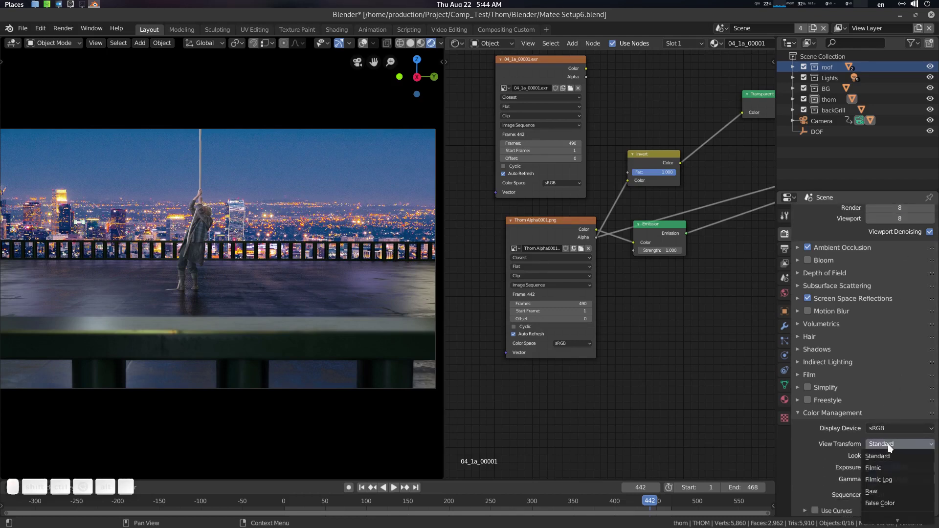
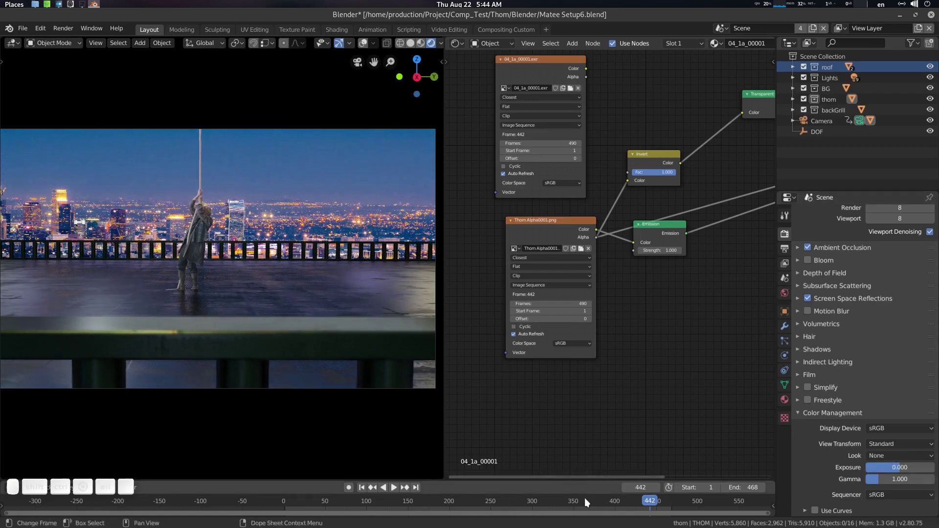
{"action": "left_click_drag", "start_coordinate": [588, 502], "coordinate": [427, 504]}
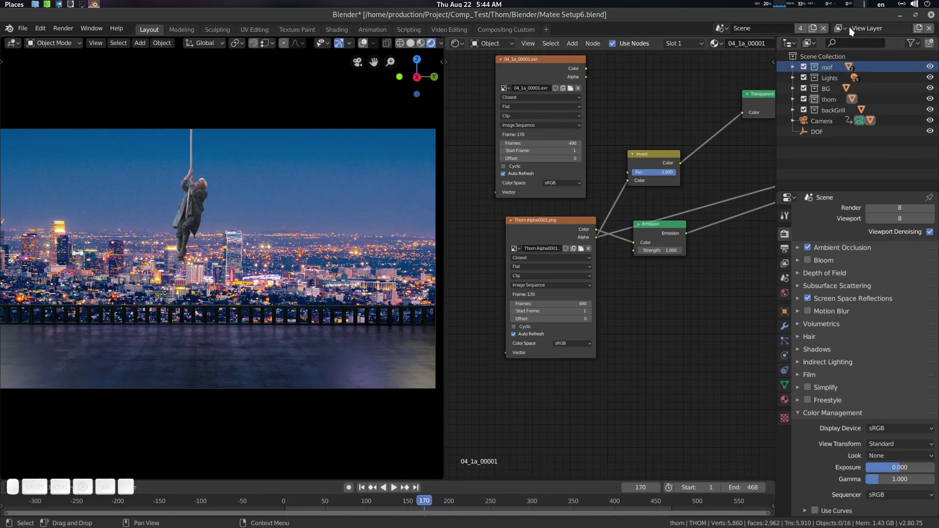
Change controls in the top-right header of the Layout workspace.
{"action": "left_click", "coordinate": [848, 30]}
{"action": "left_click", "coordinate": [850, 30]}
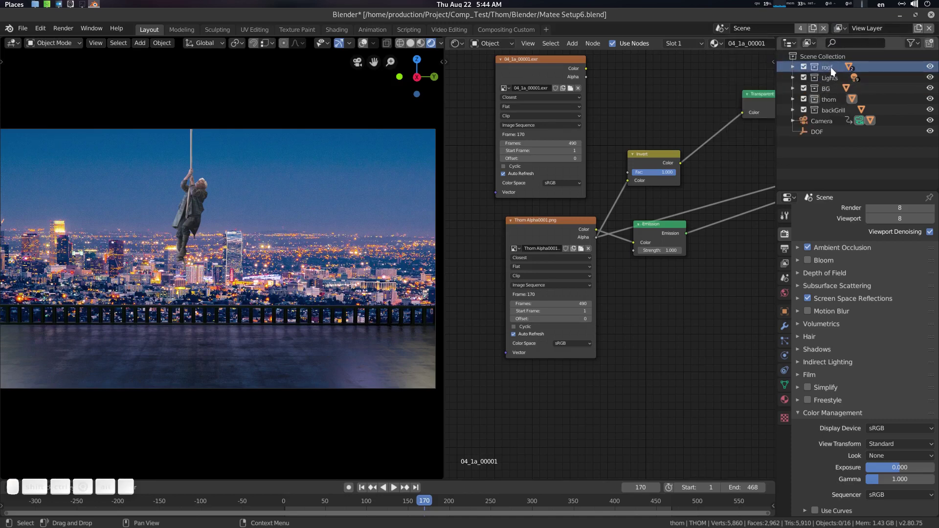
{"action": "left_click", "coordinate": [840, 30]}
{"action": "left_click", "coordinate": [841, 30]}
{"action": "left_click", "coordinate": [842, 31]}
{"action": "left_click", "coordinate": [840, 31]}
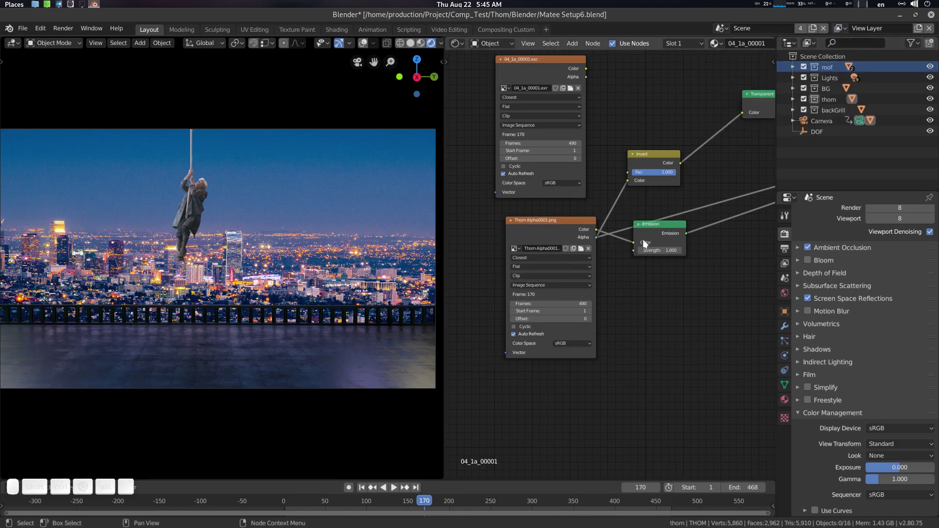
Pan the shader node editor across to the Material Output node and back toward the image nodes.
{"action": "scroll", "scroll_direction": "up", "scroll_amount": 3}
{"action": "middle_click", "coordinate": [700, 276]}
{"action": "scroll", "scroll_direction": "down", "scroll_amount": 3}
{"action": "middle_click", "coordinate": [669, 319]}
{"action": "left_click", "coordinate": [680, 154]}
{"action": "middle_click", "coordinate": [647, 313]}
{"action": "middle_click", "coordinate": [732, 250]}
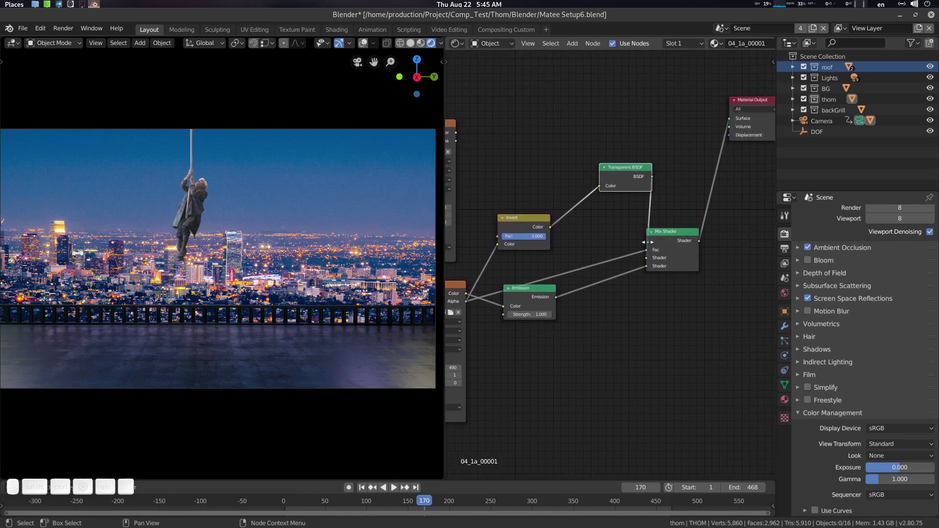
{"action": "left_click", "coordinate": [675, 241]}
{"action": "middle_click", "coordinate": [685, 283]}
Select the actor's image plane and show its material 04_1a_00001 settings.
{"action": "left_click", "coordinate": [205, 181]}
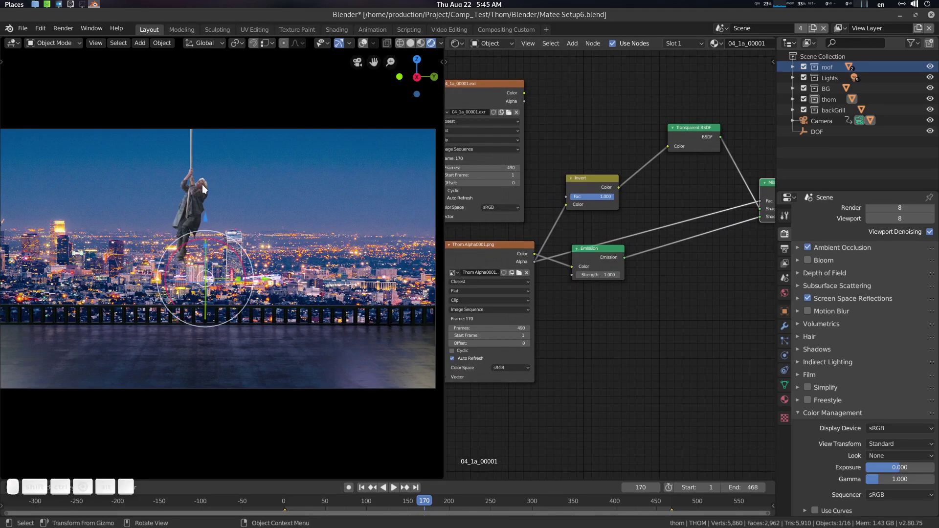
{"action": "left_click", "coordinate": [202, 192]}
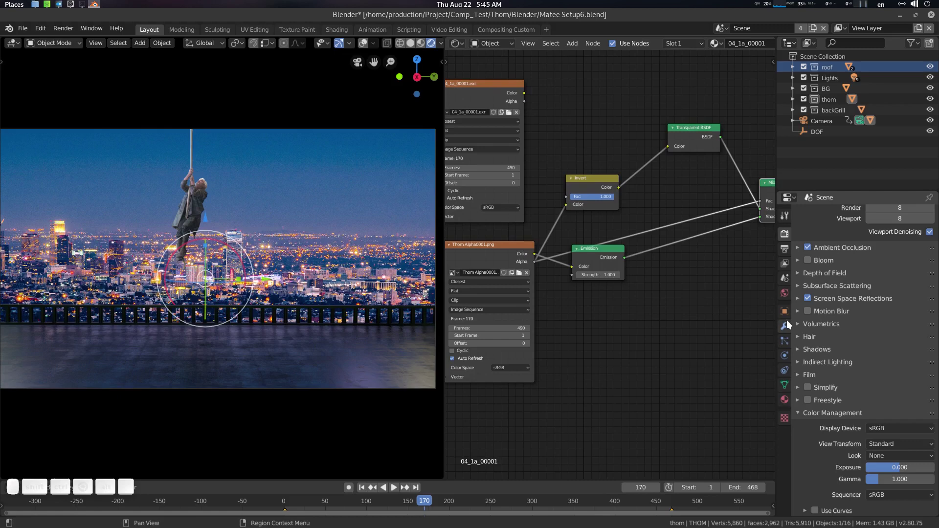
{"action": "left_click", "coordinate": [790, 402]}
{"action": "scroll", "scroll_direction": "down", "scroll_amount": 3}
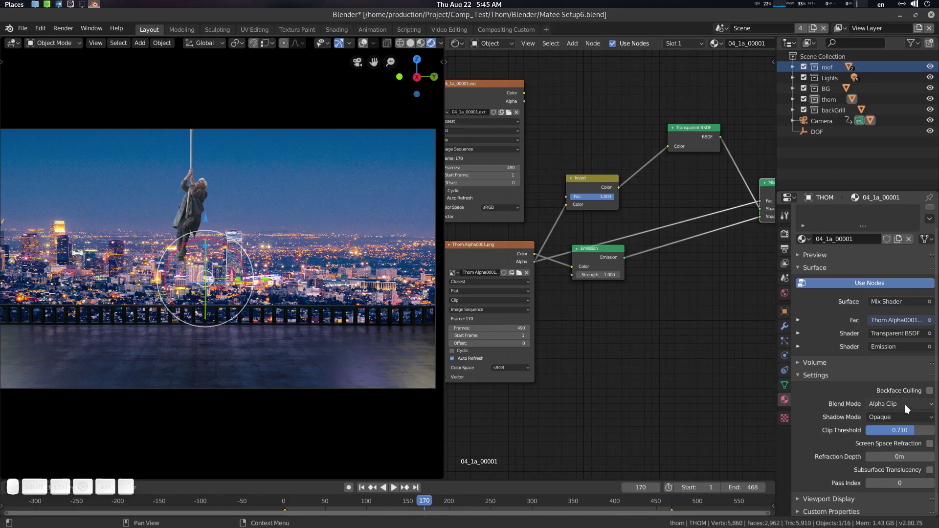
Switch the actor material's Blend Mode from Alpha Clip to Alpha Blend.
{"action": "left_click", "coordinate": [910, 408]}
{"action": "left_click", "coordinate": [899, 479]}
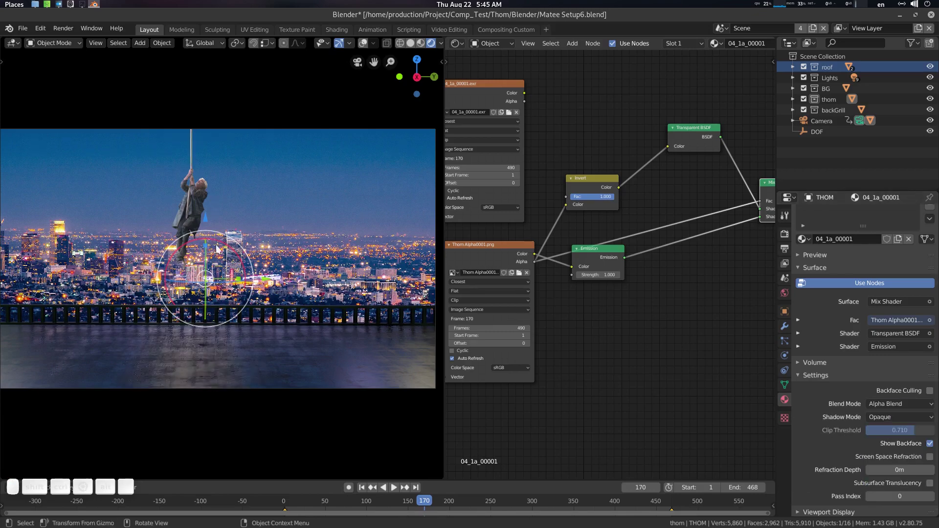
{"action": "left_click", "coordinate": [219, 201]}
Move the viewport in close to inspect the actor's edges.
{"action": "scroll", "scroll_direction": "up", "scroll_amount": 3}
{"action": "middle_click", "coordinate": [225, 218]}
{"action": "scroll", "scroll_direction": "up", "scroll_amount": 3}
{"action": "middle_click", "coordinate": [250, 235]}
{"action": "middle_click", "coordinate": [259, 249]}
{"action": "scroll", "scroll_direction": "up", "scroll_amount": 3}
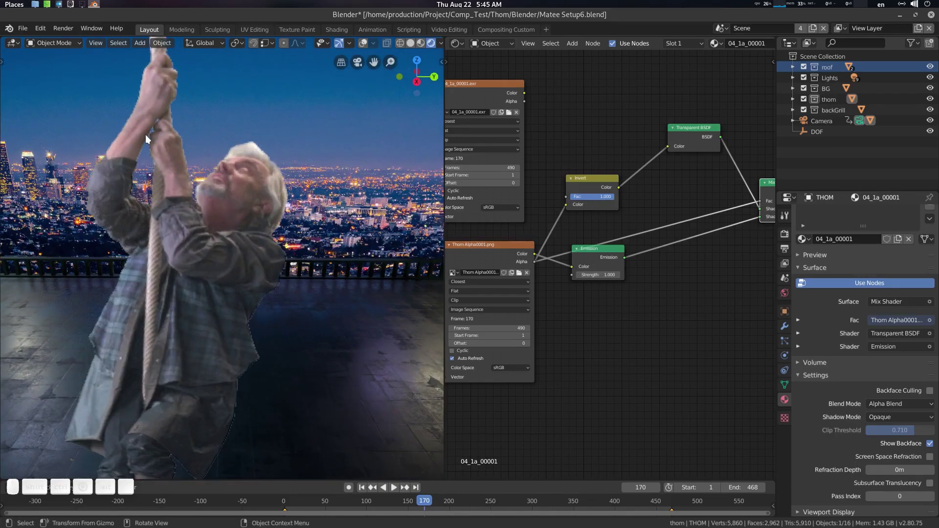
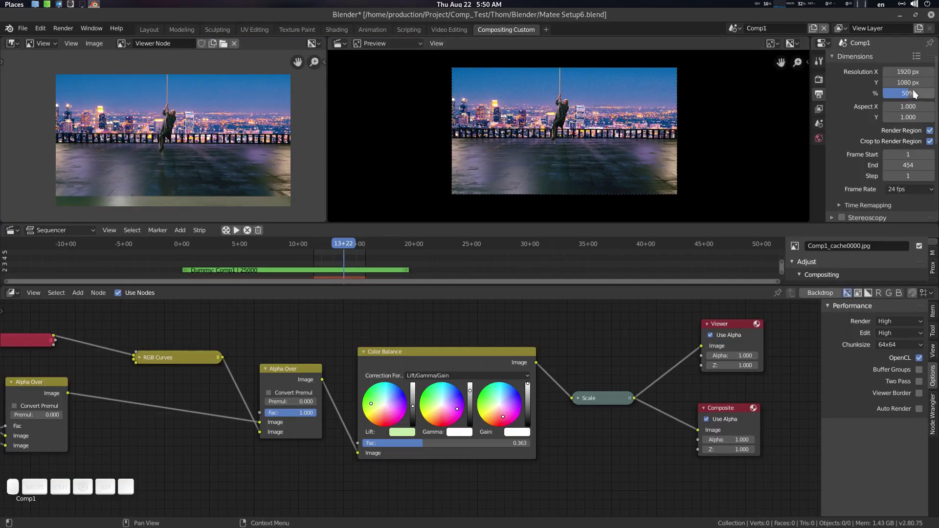
Rearrange the preview area back in the Comp1 compositing workspace.
{"action": "middle_click", "coordinate": [338, 270]}
{"action": "key", "text": "ctrl+alt+p"}
{"action": "left_click_drag", "start_coordinate": [359, 258], "coordinate": [224, 221]}
{"action": "left_click", "coordinate": [250, 231]}
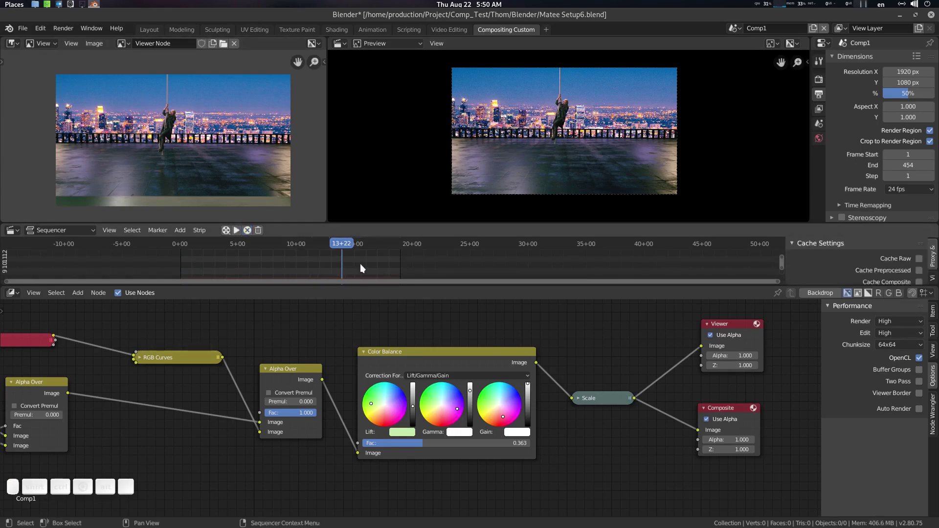
{"action": "middle_click", "coordinate": [368, 265]}
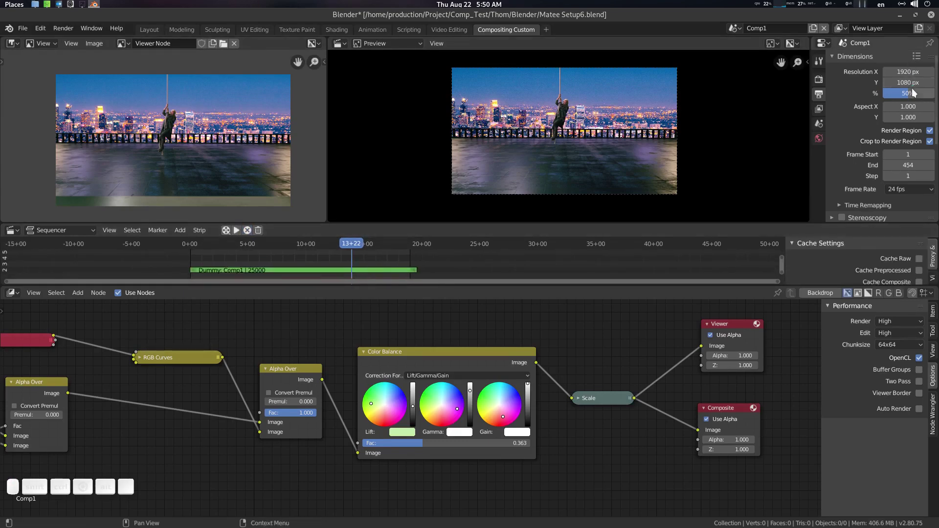
Set the render resolution scale to 100%.
{"action": "left_click", "coordinate": [919, 94]}
{"action": "key", "text": "KP_1"}
{"action": "key", "text": "KP_0"}
{"action": "key", "text": "KP_Enter"}
Open the file browser for the Comp1_cache output path and go to the Desktop.
{"action": "scroll", "scroll_direction": "down", "scroll_amount": 3}
{"action": "scroll", "scroll_direction": "down", "scroll_amount": 3}
{"action": "left_click", "coordinate": [935, 170]}
{"action": "left_click", "coordinate": [39, 97]}
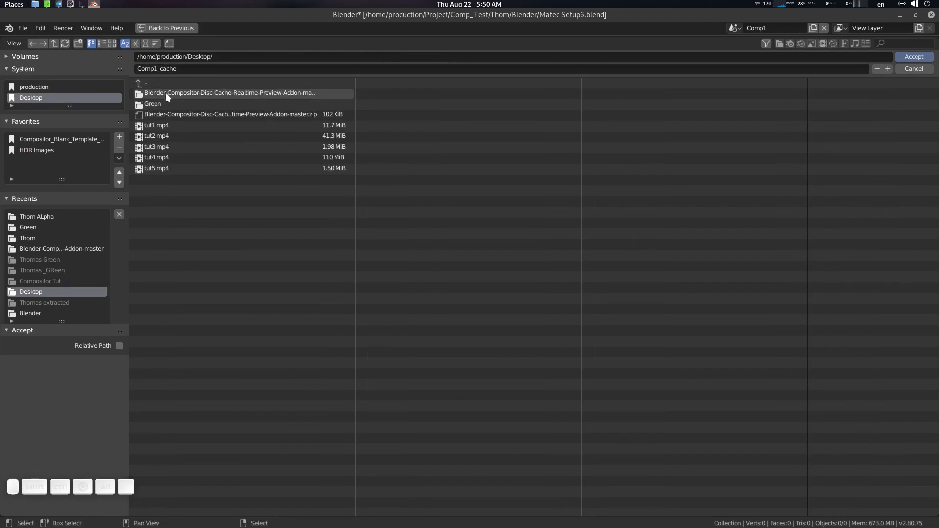
Point the output to a file named 'cehck' in the Desktop/Green folder and accept.
{"action": "left_click", "coordinate": [165, 107]}
{"action": "left_click", "coordinate": [191, 71]}
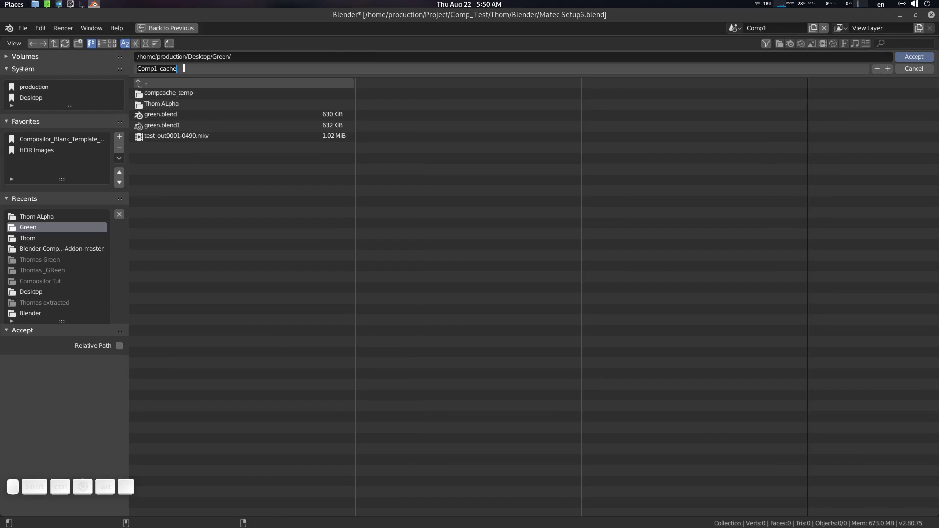
{"action": "key", "text": "c"}
{"action": "key", "text": "j"}
{"action": "key", "text": "BackSpace"}
{"action": "key", "text": "e"}
{"action": "key", "text": "h"}
{"action": "key", "text": "c"}
{"action": "key", "text": "k"}
{"action": "key", "text": "Return"}
Set File Format to FFmpeg video and set up Matroska container with H.264 encoding.
{"action": "scroll", "scroll_direction": "down", "scroll_amount": 3}
{"action": "left_click", "coordinate": [913, 164]}
{"action": "left_click", "coordinate": [898, 228]}
{"action": "scroll", "scroll_direction": "down", "scroll_amount": 3}
{"action": "left_click", "coordinate": [868, 197]}
Render the sequencer preview out as an animation via Sequence Render Animation.
{"action": "scroll", "scroll_direction": "down", "scroll_amount": 3}
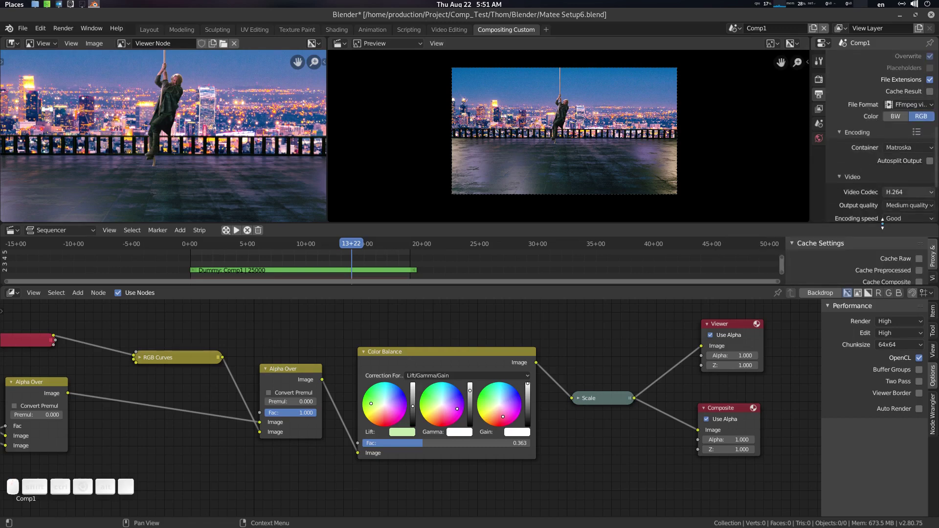
{"action": "scroll", "scroll_direction": "down", "scroll_amount": 3}
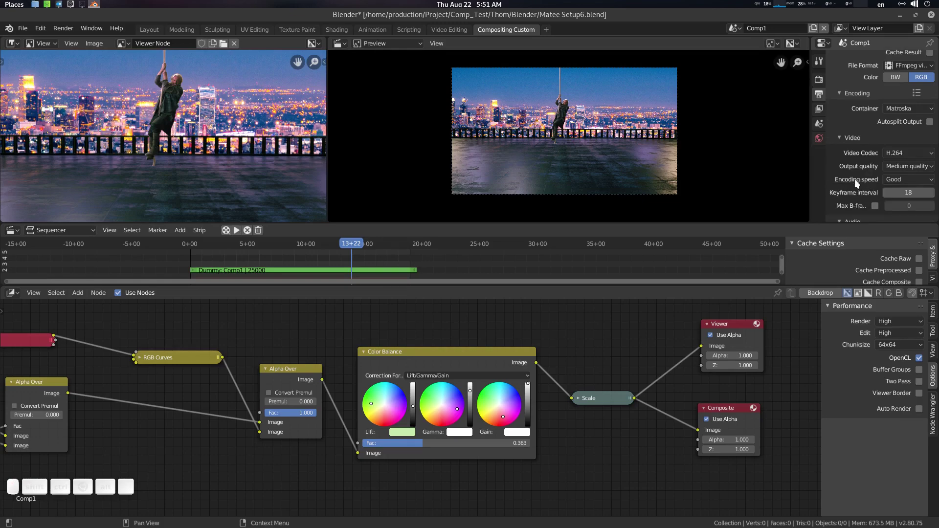
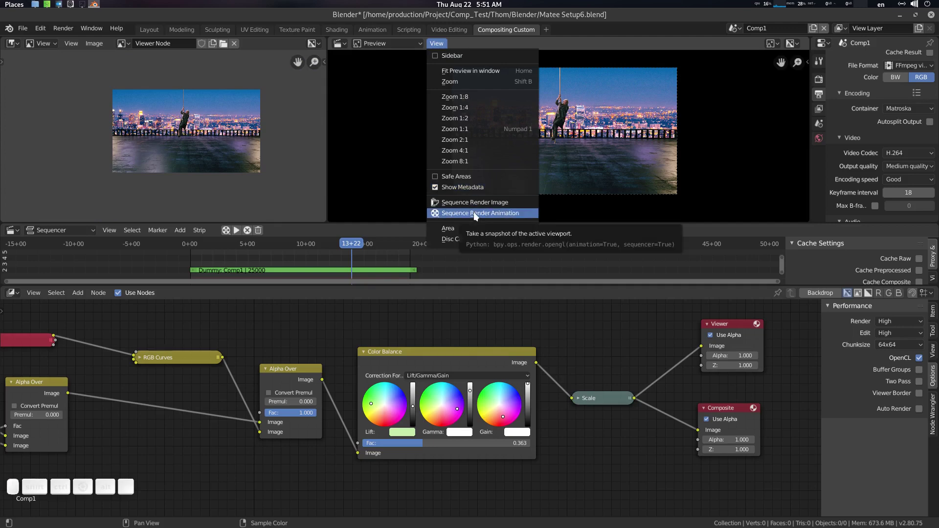
{"action": "left_click", "coordinate": [477, 215]}
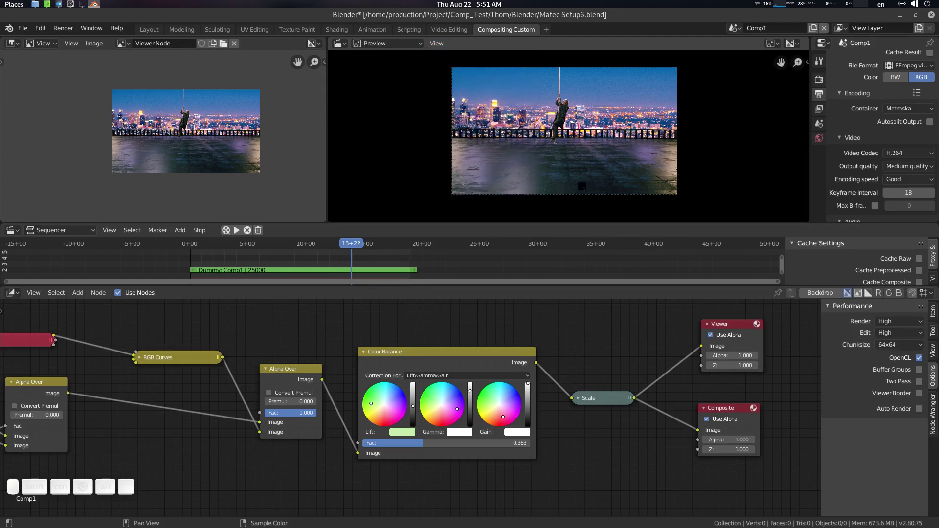